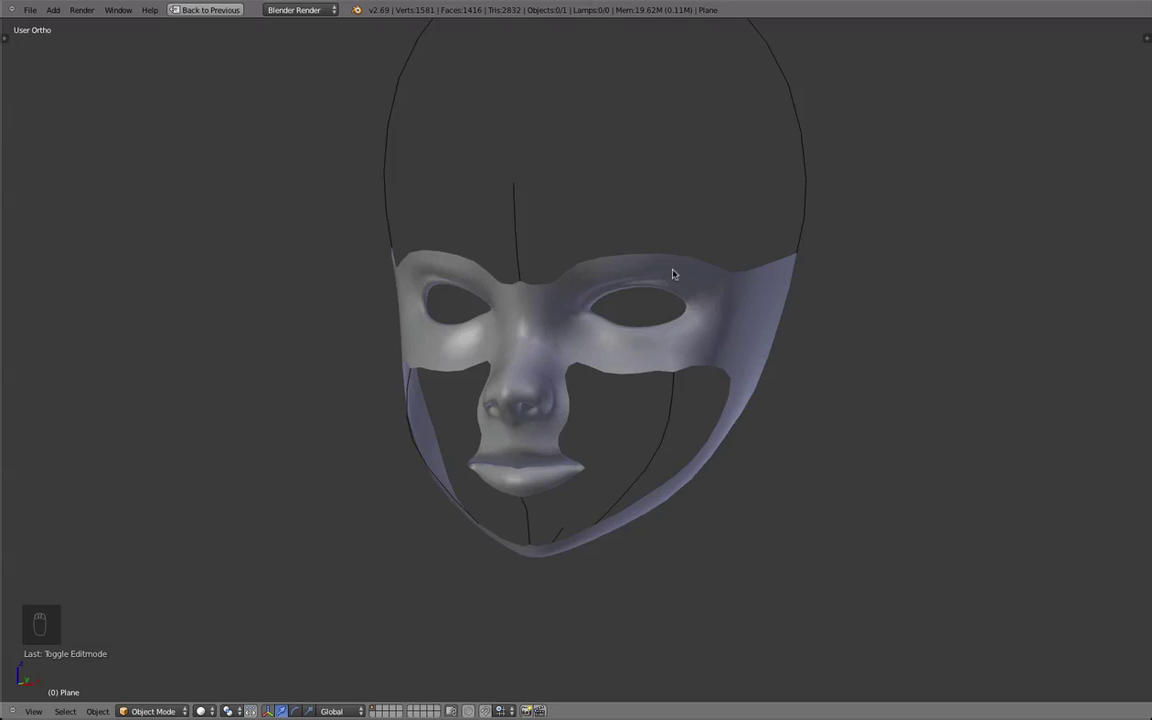
Step: Drag lip-area vertices into place with G, toggling Edit/Object Mode to check the result
{"action": "left_click_drag", "start_coordinate": [568, 293], "coordinate": [563, 363]}
{"action": "key", "text": "Tab"}
{"action": "left_click_drag", "start_coordinate": [622, 401], "coordinate": [600, 363]}
{"action": "left_click_drag", "start_coordinate": [600, 363], "coordinate": [615, 330]}
{"action": "key", "text": "Tab"}
{"action": "left_click_drag", "start_coordinate": [615, 330], "coordinate": [583, 324]}
{"action": "left_click_drag", "start_coordinate": [505, 335], "coordinate": [447, 316]}
{"action": "key", "text": "Tab"}
{"action": "left_click_drag", "start_coordinate": [447, 316], "coordinate": [539, 309]}
{"action": "key", "text": "g"}
{"action": "key", "text": "g"}
{"action": "key", "text": "Tab"}
{"action": "left_click_drag", "start_coordinate": [535, 320], "coordinate": [480, 383]}
{"action": "key", "text": "Tab"}
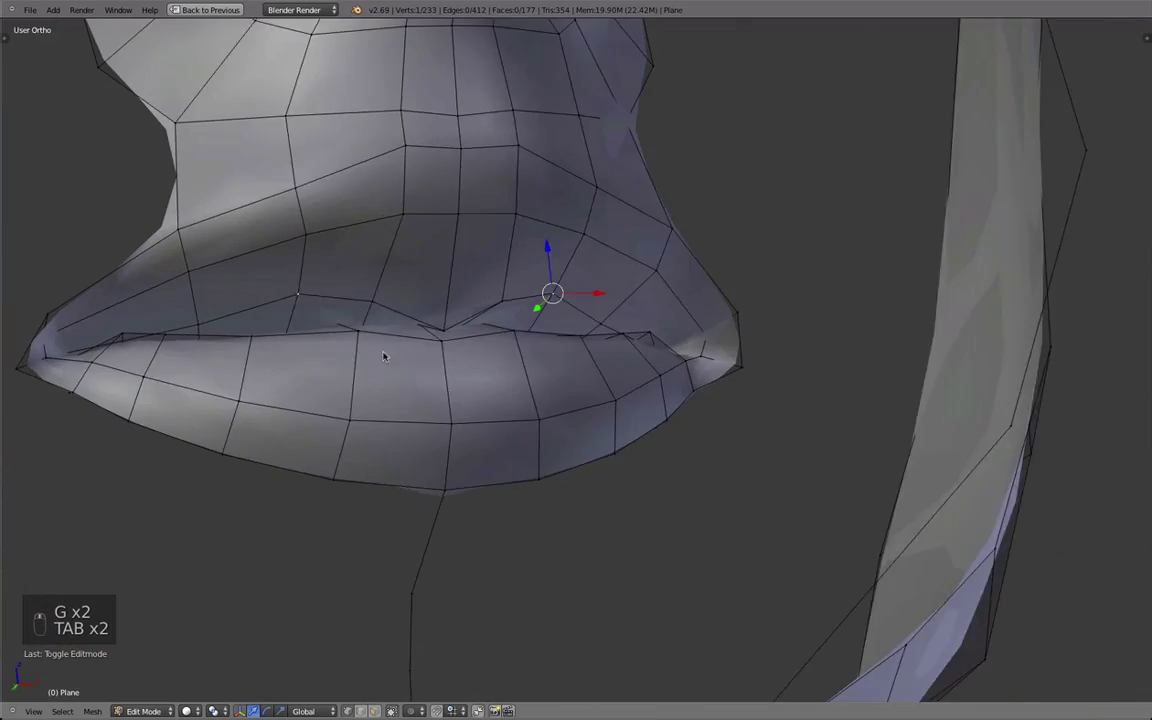
Step: Reposition the upper-lip and lower-nose vertices to follow the reference drawing
{"action": "key", "text": "Tab"}
{"action": "left_click_drag", "start_coordinate": [515, 347], "coordinate": [457, 385]}
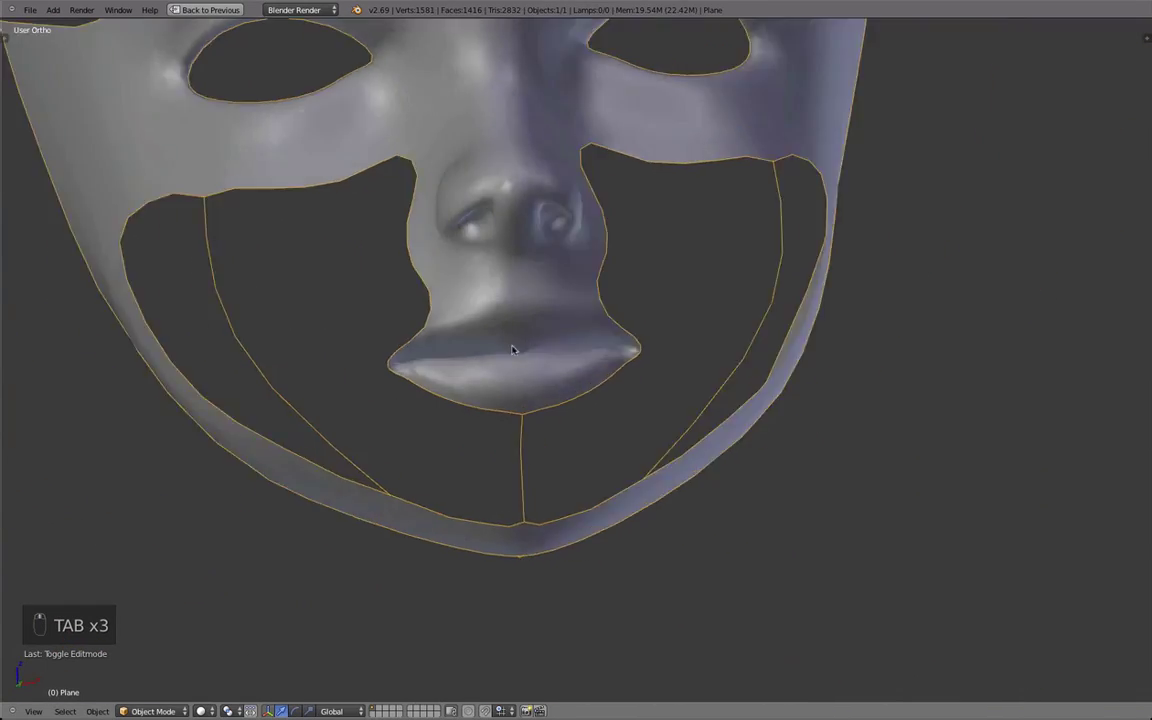
{"action": "key", "text": "Tab"}
{"action": "left_click_drag", "start_coordinate": [520, 286], "coordinate": [482, 295]}
{"action": "key", "text": "g"}
{"action": "key", "text": "g"}
{"action": "key", "text": "d"}
{"action": "left_click_drag", "start_coordinate": [454, 328], "coordinate": [607, 268]}
{"action": "key", "text": "Tab"}
{"action": "key", "text": "Tab"}
Step: Extrude a new ring of vertices outward around the lips with repeated E
{"action": "left_click_drag", "start_coordinate": [605, 219], "coordinate": [743, 272]}
{"action": "key", "text": "e"}
{"action": "left_click_drag", "start_coordinate": [658, 329], "coordinate": [744, 442]}
{"action": "key", "text": "e"}
{"action": "key", "text": "e"}
{"action": "key", "text": "e"}
{"action": "key", "text": "e"}
{"action": "key", "text": "e"}
Step: Fill faces between the new lip ring and the existing mesh with F
{"action": "left_click", "coordinate": [543, 486]}
{"action": "key", "text": "f"}
{"action": "left_click", "coordinate": [600, 441]}
{"action": "key", "text": "f"}
{"action": "right_click", "coordinate": [635, 380]}
{"action": "key", "text": "f"}
{"action": "key", "text": "f"}
{"action": "key", "text": "f"}
{"action": "key", "text": "f"}
{"action": "key", "text": "a"}
{"action": "left_click_drag", "start_coordinate": [725, 310], "coordinate": [716, 254]}
{"action": "key", "text": "f"}
Step: Toggle between Object and Edit Mode to preview the smoothed lip faces
{"action": "key", "text": "Tab"}
{"action": "key", "text": "Tab"}
{"action": "key", "text": "Tab"}
{"action": "key", "text": "Tab"}
Step: Nudge lip vertices with G, then orbit below the mask to inspect the lips
{"action": "key", "text": "g"}
{"action": "key", "text": "g"}
{"action": "key", "text": "g"}
{"action": "key", "text": "g"}
{"action": "left_click_drag", "start_coordinate": [712, 386], "coordinate": [628, 353]}
{"action": "key", "text": "Tab"}
{"action": "middle_click", "coordinate": [701, 355]}
{"action": "middle_click", "coordinate": [559, 356]}
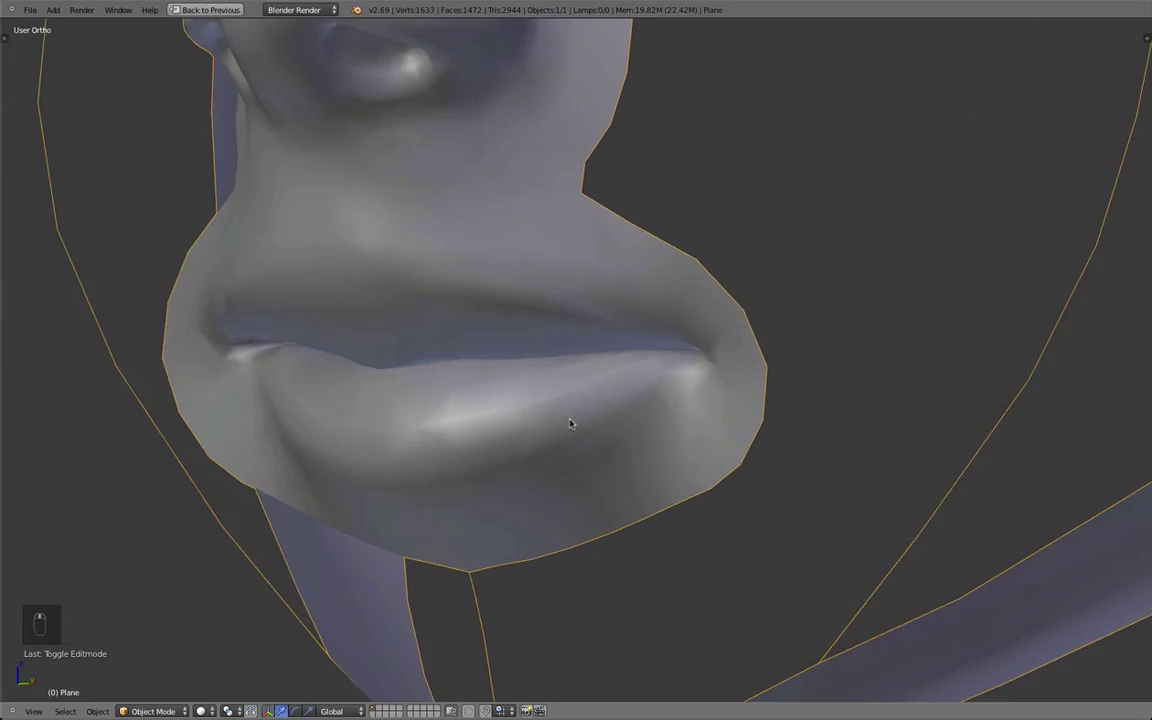
{"action": "left_click_drag", "start_coordinate": [743, 479], "coordinate": [639, 303]}
{"action": "key", "text": "Tab"}
Step: Adjust the lip vertices from the lower angle and preview the result in Object Mode
{"action": "left_click_drag", "start_coordinate": [578, 350], "coordinate": [690, 403]}
{"action": "key", "text": "g"}
{"action": "left_click_drag", "start_coordinate": [690, 403], "coordinate": [456, 290]}
{"action": "key", "text": "a"}
{"action": "key", "text": "Tab"}
{"action": "key", "text": "Tab"}
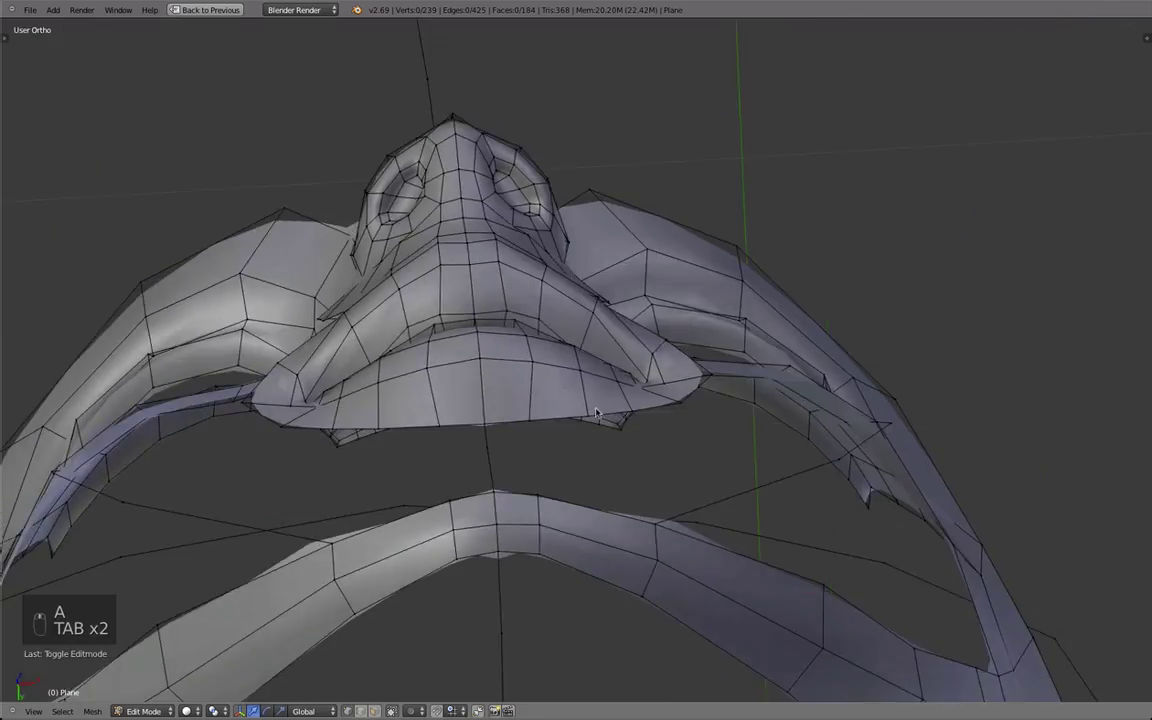
{"action": "left_click_drag", "start_coordinate": [517, 432], "coordinate": [304, 469]}
{"action": "key", "text": "g"}
{"action": "middle_click", "coordinate": [516, 431]}
Step: Move and rotate the lip vertices from Right Ortho view, then preview the mask
{"action": "left_click_drag", "start_coordinate": [318, 474], "coordinate": [375, 451]}
{"action": "left_click_drag", "start_coordinate": [375, 451], "coordinate": [340, 413]}
{"action": "key", "text": "g"}
{"action": "key", "text": "r"}
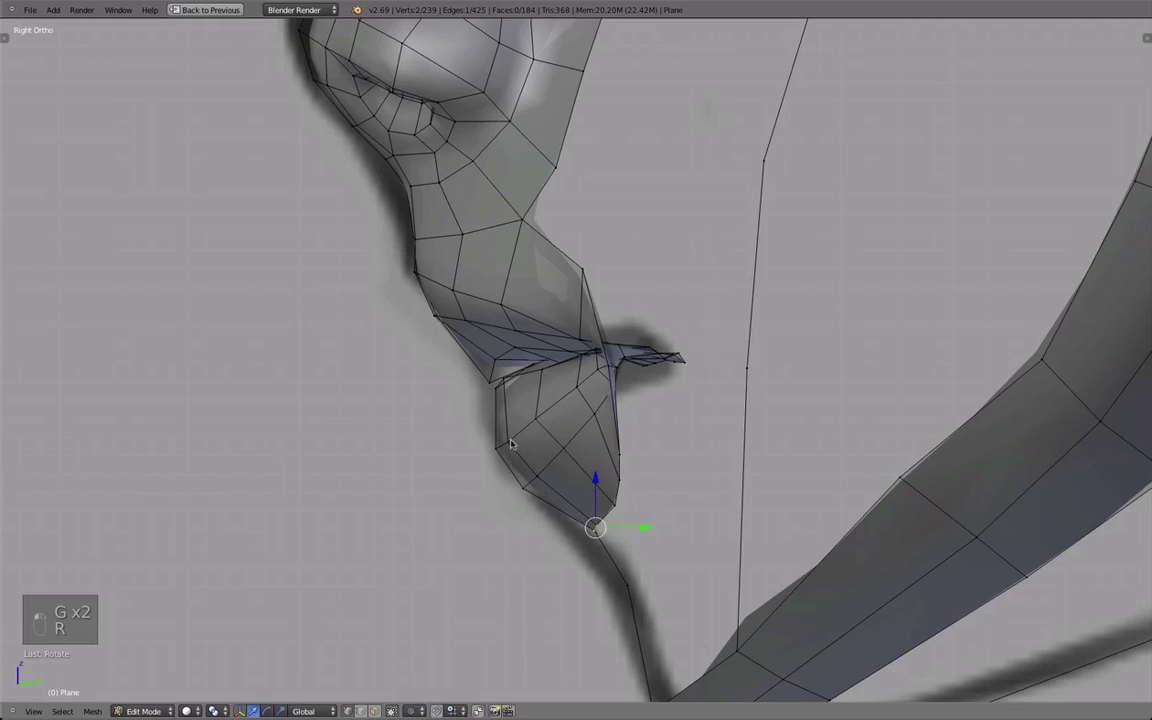
{"action": "left_click_drag", "start_coordinate": [782, 345], "coordinate": [670, 346]}
{"action": "key", "text": "Tab"}
{"action": "key", "text": "Tab"}
{"action": "key", "text": "Tab"}
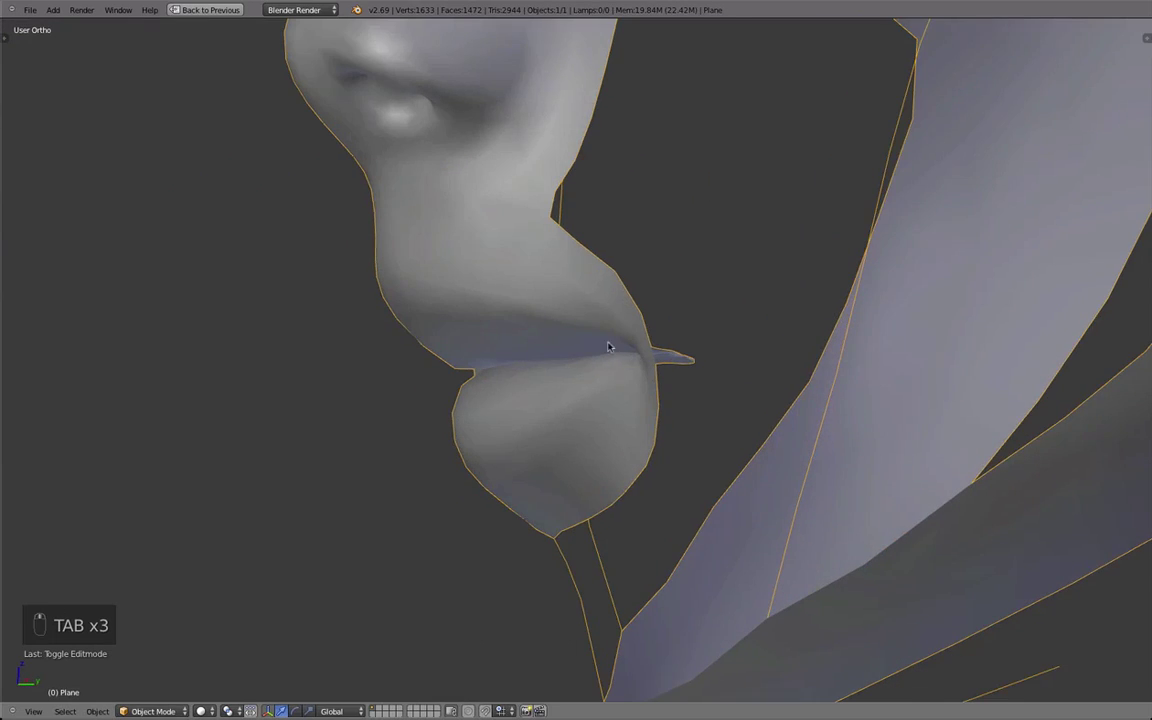
Step: Orbit back toward the front and reopen Edit Mode on the lip edge loop
{"action": "left_click_drag", "start_coordinate": [616, 397], "coordinate": [646, 357]}
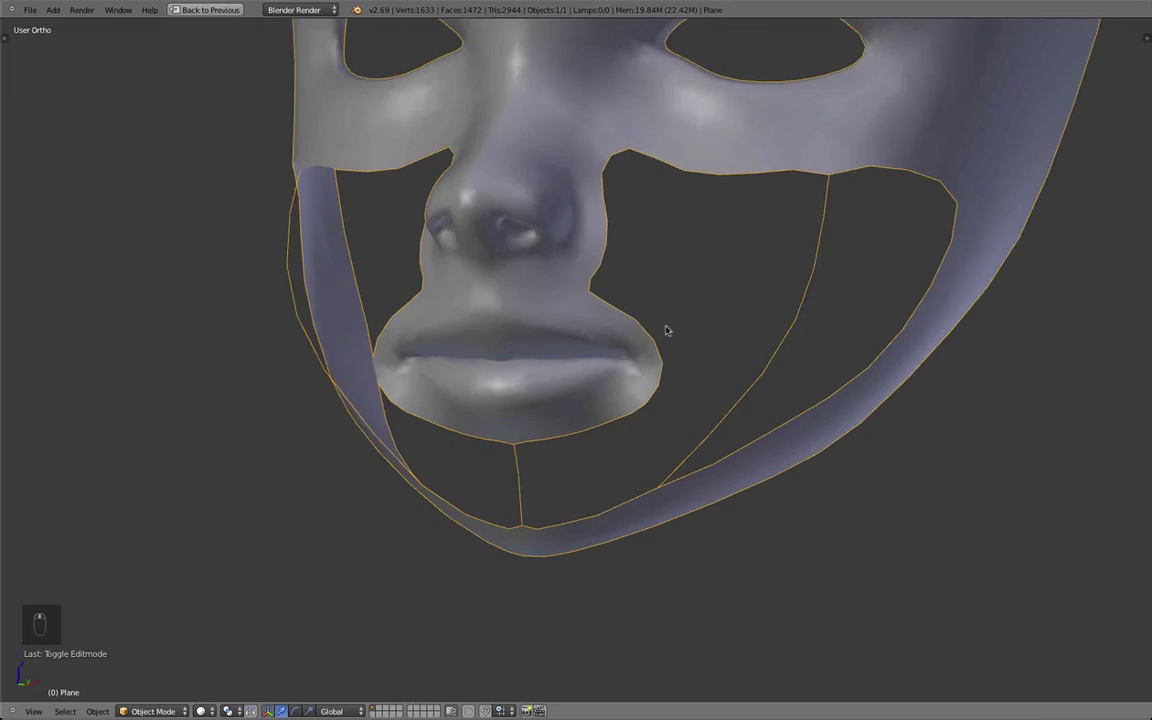
{"action": "key", "text": "Tab"}
{"action": "key", "text": "Tab"}
{"action": "key", "text": "Tab"}
Step: Tweak the lip loop with G and orbit around the mouth to review it
{"action": "key", "text": "g"}
{"action": "left_click_drag", "start_coordinate": [665, 306], "coordinate": [616, 314]}
{"action": "key", "text": "Tab"}
{"action": "key", "text": "Tab"}
{"action": "key", "text": "a"}
{"action": "left_click_drag", "start_coordinate": [624, 315], "coordinate": [358, 386]}
{"action": "left_click_drag", "start_coordinate": [358, 386], "coordinate": [452, 410]}
{"action": "left_click_drag", "start_coordinate": [517, 395], "coordinate": [603, 335]}
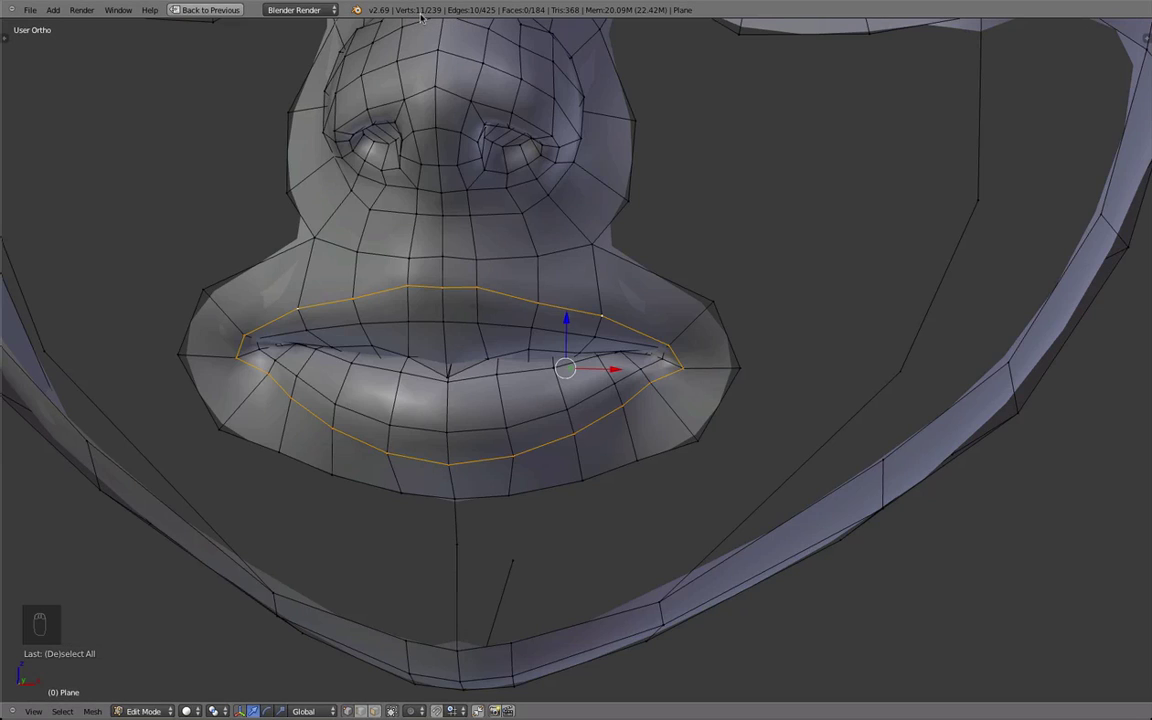
{"action": "key", "text": "a"}
Step: Loop cut a new edge near the mouth corner with Ctrl+R and check the lip opening
{"action": "key", "text": "ctrl+r"}
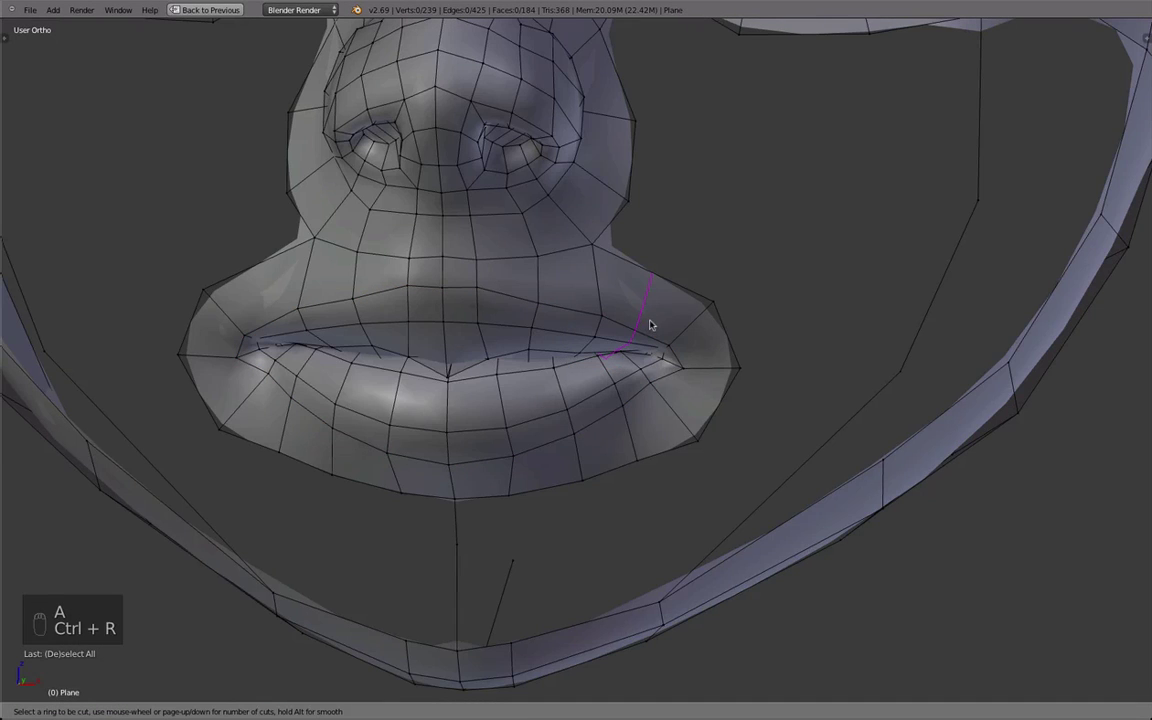
{"action": "left_click", "coordinate": [627, 313]}
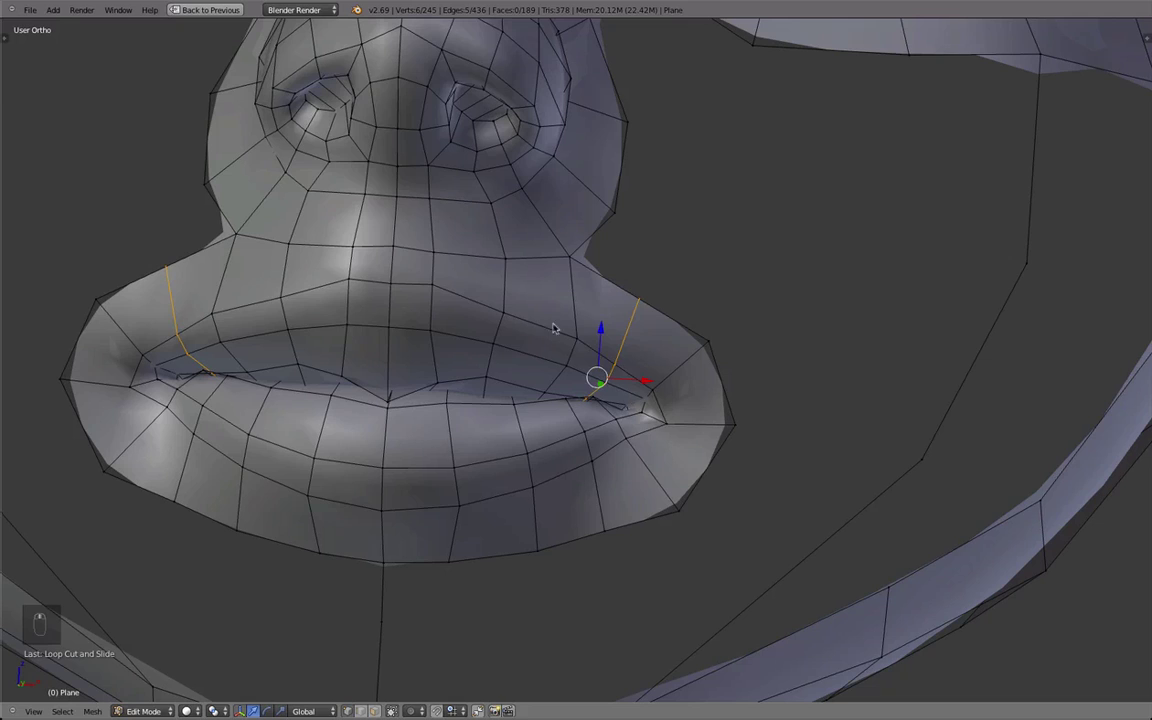
{"action": "left_click_drag", "start_coordinate": [550, 319], "coordinate": [628, 356]}
{"action": "left_click_drag", "start_coordinate": [541, 394], "coordinate": [601, 461]}
{"action": "key", "text": "Tab"}
{"action": "key", "text": "Tab"}
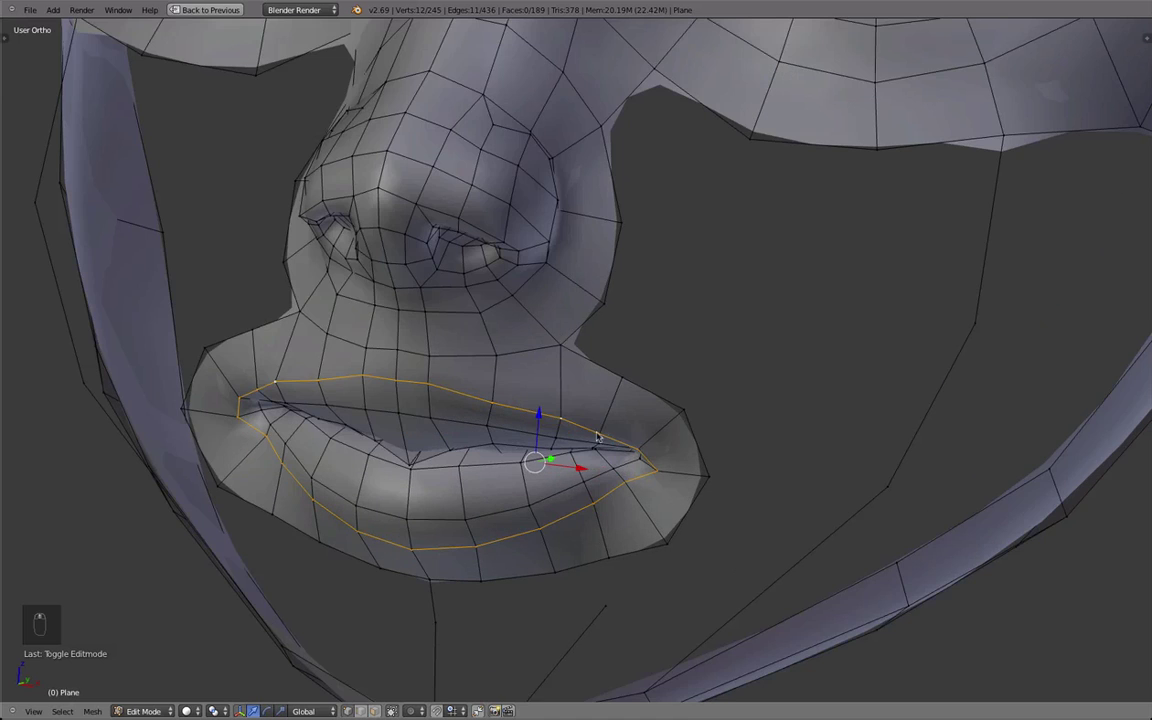
Step: Grab and reshape the lip-opening vertices to match the reference mouth
{"action": "left_click_drag", "start_coordinate": [616, 381], "coordinate": [681, 391]}
{"action": "key", "text": "g"}
{"action": "left_click_drag", "start_coordinate": [617, 466], "coordinate": [631, 452]}
Step: Extrude border vertices beside the nose and fill the first cheek face with F
{"action": "key", "text": "e"}
{"action": "key", "text": "e"}
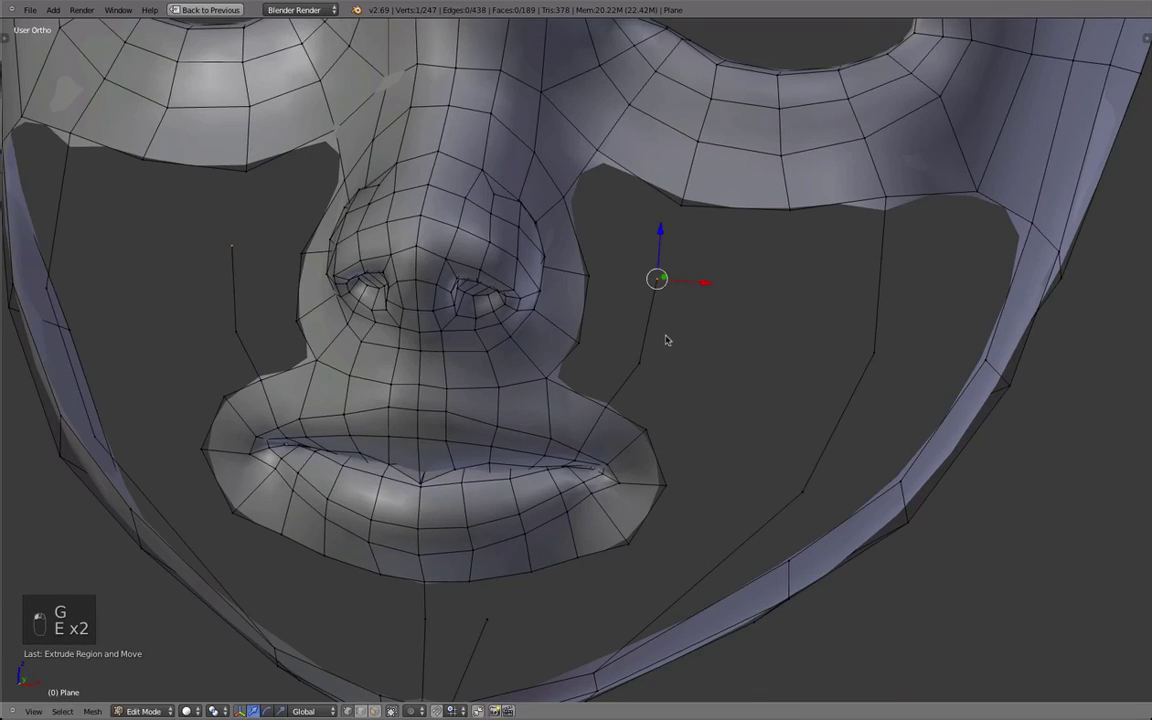
{"action": "middle_click", "coordinate": [574, 466]}
{"action": "middle_click", "coordinate": [723, 518]}
{"action": "key", "text": "g"}
{"action": "left_click_drag", "start_coordinate": [596, 262], "coordinate": [610, 399]}
{"action": "key", "text": "f"}
Step: Move the cheek vertices into place with G and fill further faces beside the nose
{"action": "left_click_drag", "start_coordinate": [375, 398], "coordinate": [411, 396]}
{"action": "key", "text": "g"}
{"action": "left_click_drag", "start_coordinate": [411, 396], "coordinate": [577, 466]}
{"action": "left_click_drag", "start_coordinate": [577, 466], "coordinate": [603, 445]}
{"action": "left_click_drag", "start_coordinate": [603, 445], "coordinate": [563, 365]}
{"action": "key", "text": "g"}
{"action": "left_click_drag", "start_coordinate": [563, 365], "coordinate": [554, 438]}
{"action": "key", "text": "f"}
{"action": "key", "text": "a"}
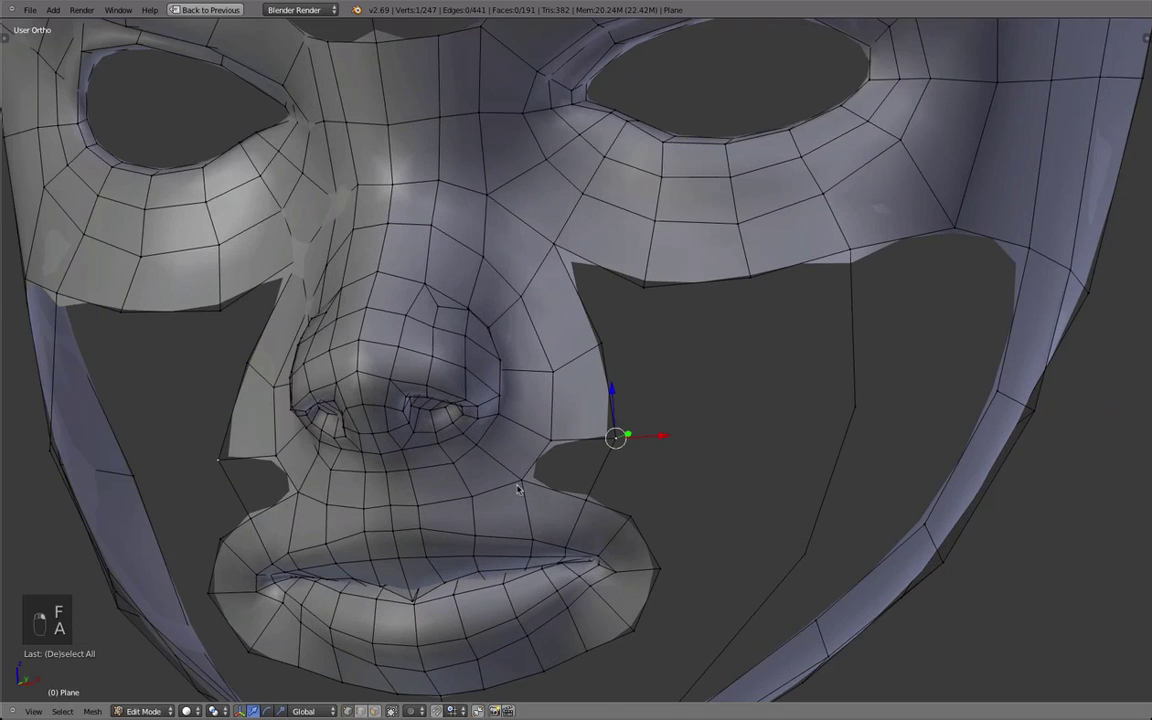
{"action": "key", "text": "f"}
Step: Extrude and fill another face under the eye, checking it from a new angle
{"action": "key", "text": "g"}
{"action": "left_click", "coordinate": [544, 434]}
{"action": "middle_click", "coordinate": [579, 425]}
{"action": "key", "text": "e"}
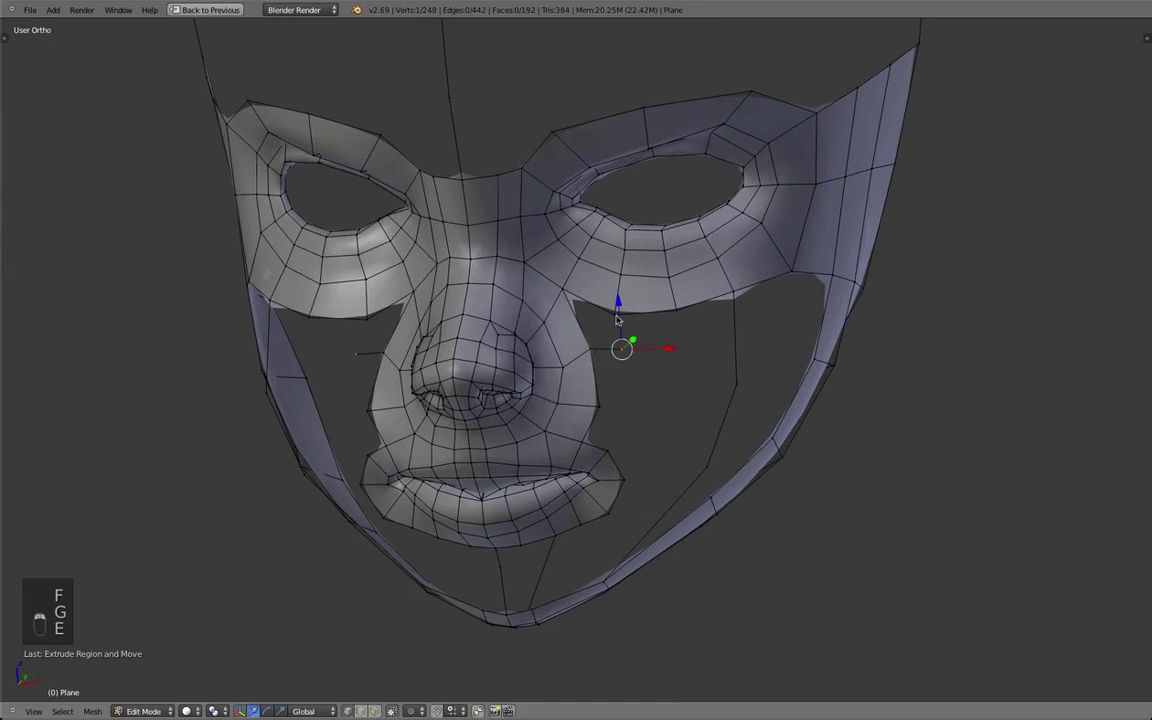
{"action": "key", "text": "f"}
{"action": "key", "text": "a"}
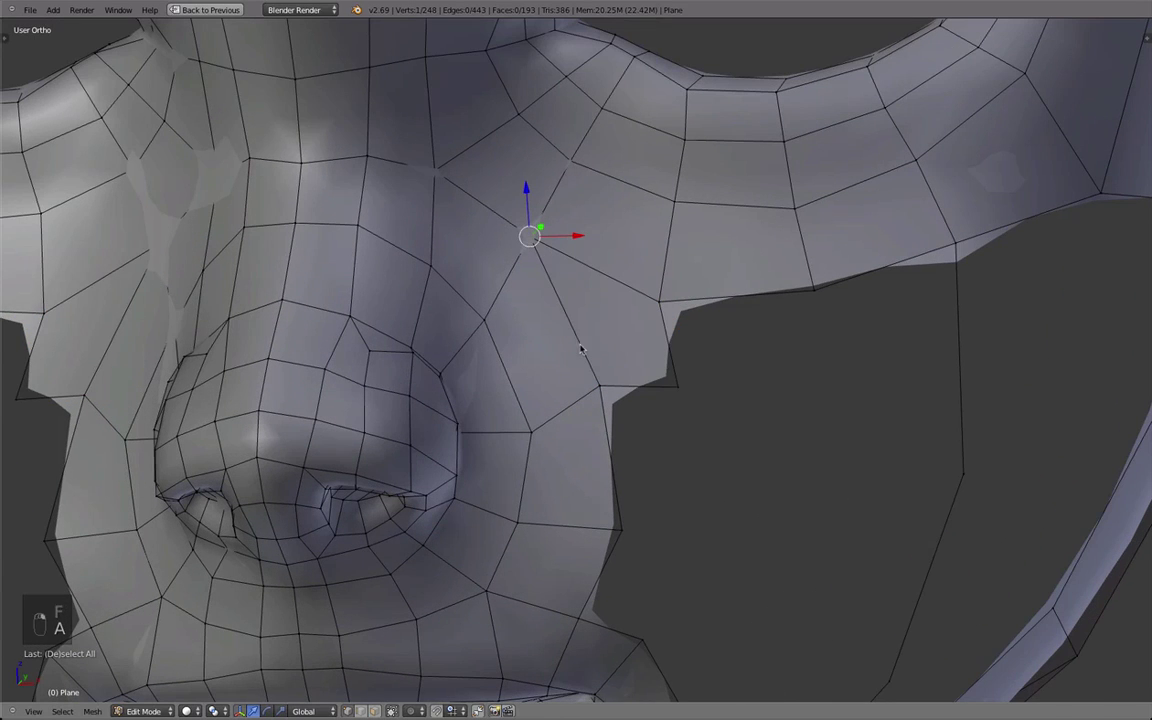
{"action": "key", "text": "q"}
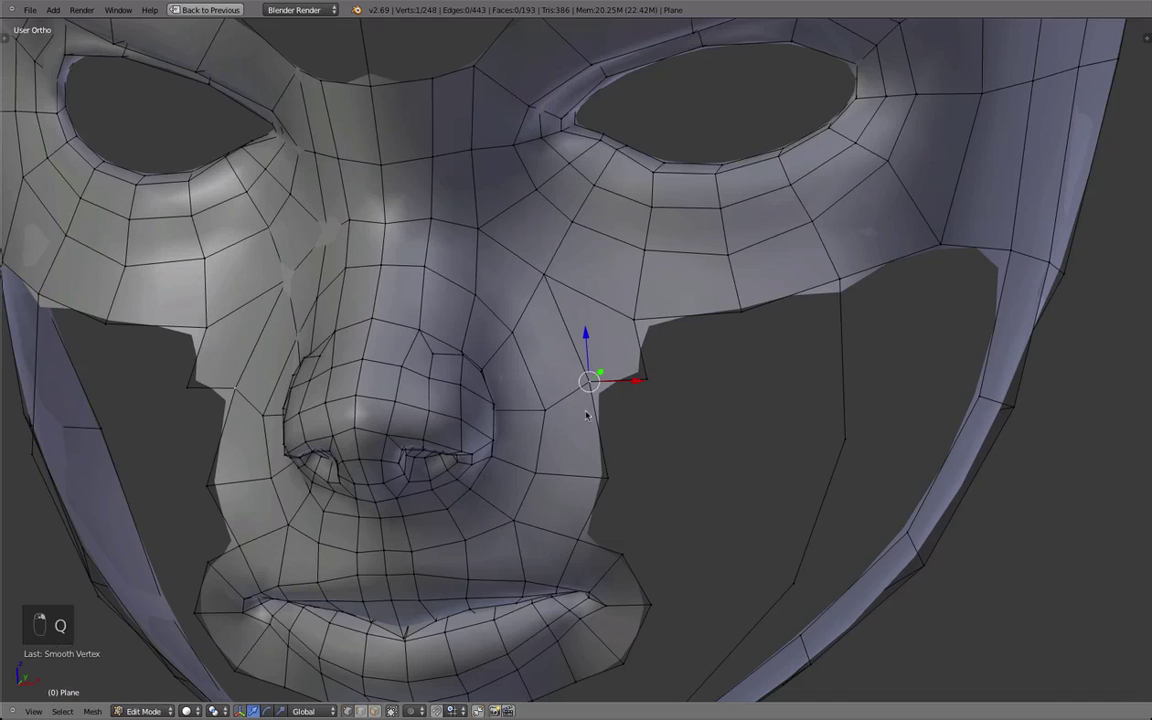
{"action": "middle_click", "coordinate": [550, 274]}
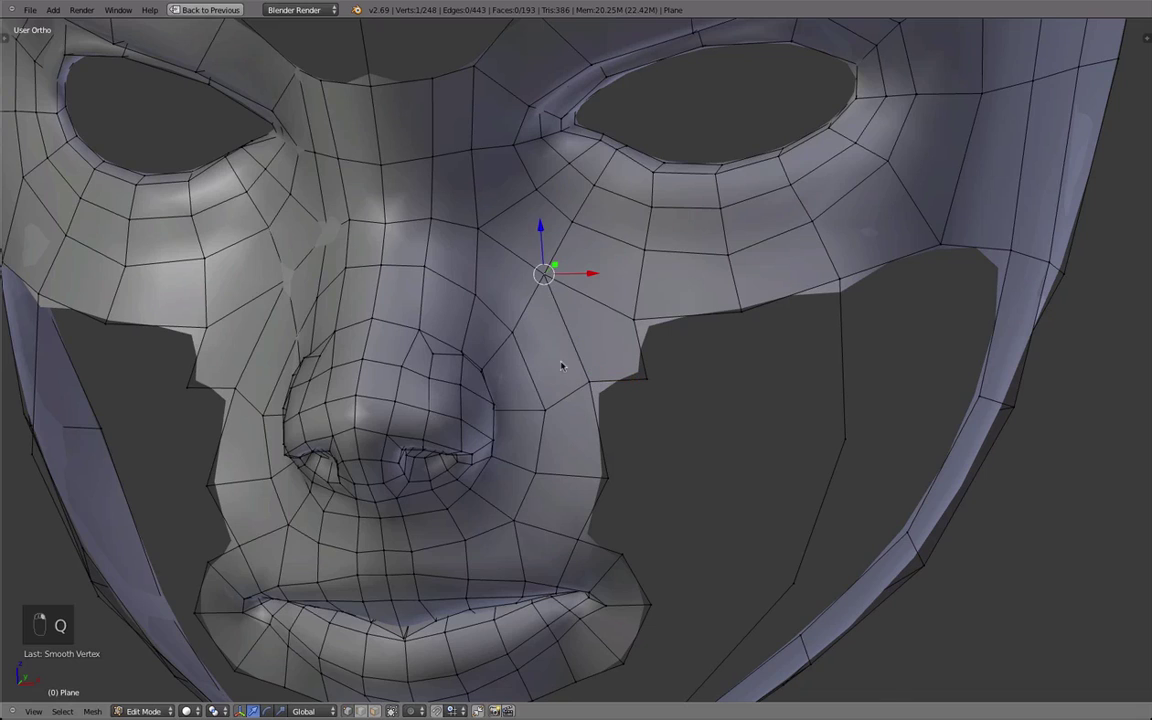
Step: Select vertices along the lower cheek rim and orbit to line them up
{"action": "left_click_drag", "start_coordinate": [566, 551], "coordinate": [529, 548]}
{"action": "left_click", "coordinate": [529, 548]}
{"action": "middle_click", "coordinate": [527, 568]}
{"action": "left_click", "coordinate": [523, 569]}
{"action": "left_click_drag", "start_coordinate": [527, 561], "coordinate": [552, 567]}
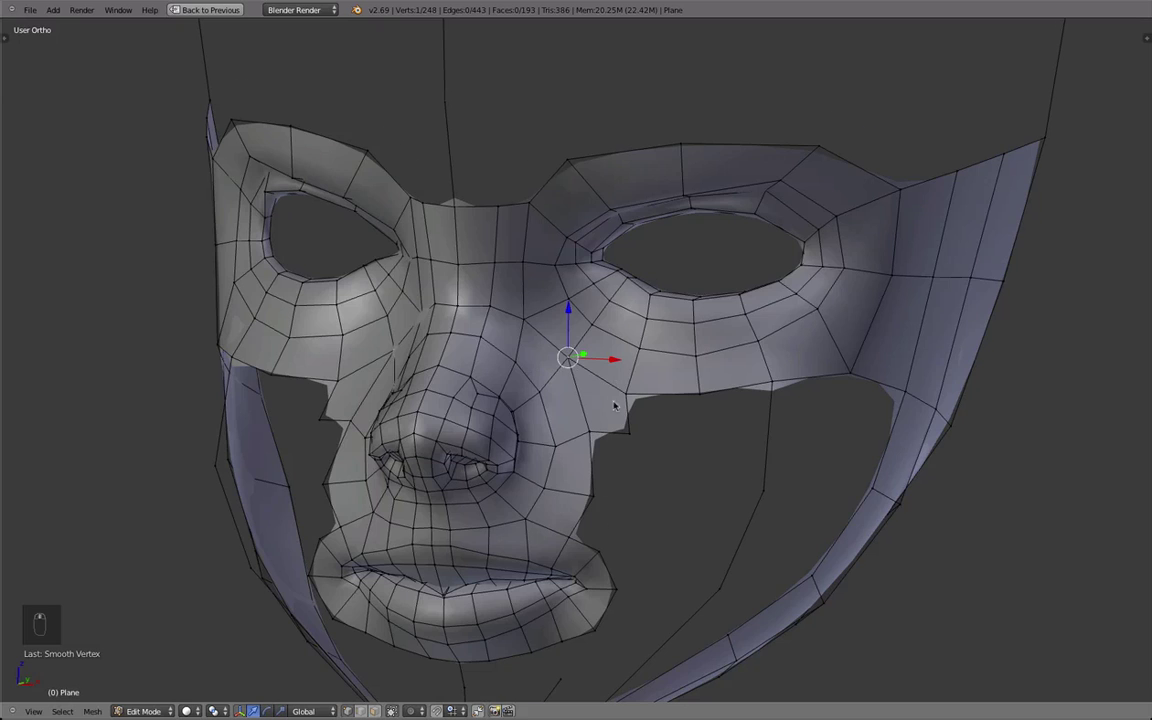
{"action": "left_click_drag", "start_coordinate": [608, 413], "coordinate": [577, 445]}
{"action": "key", "text": "q"}
Step: Reshape the under-eye vertices with G and fill the remaining cheek face
{"action": "key", "text": "g"}
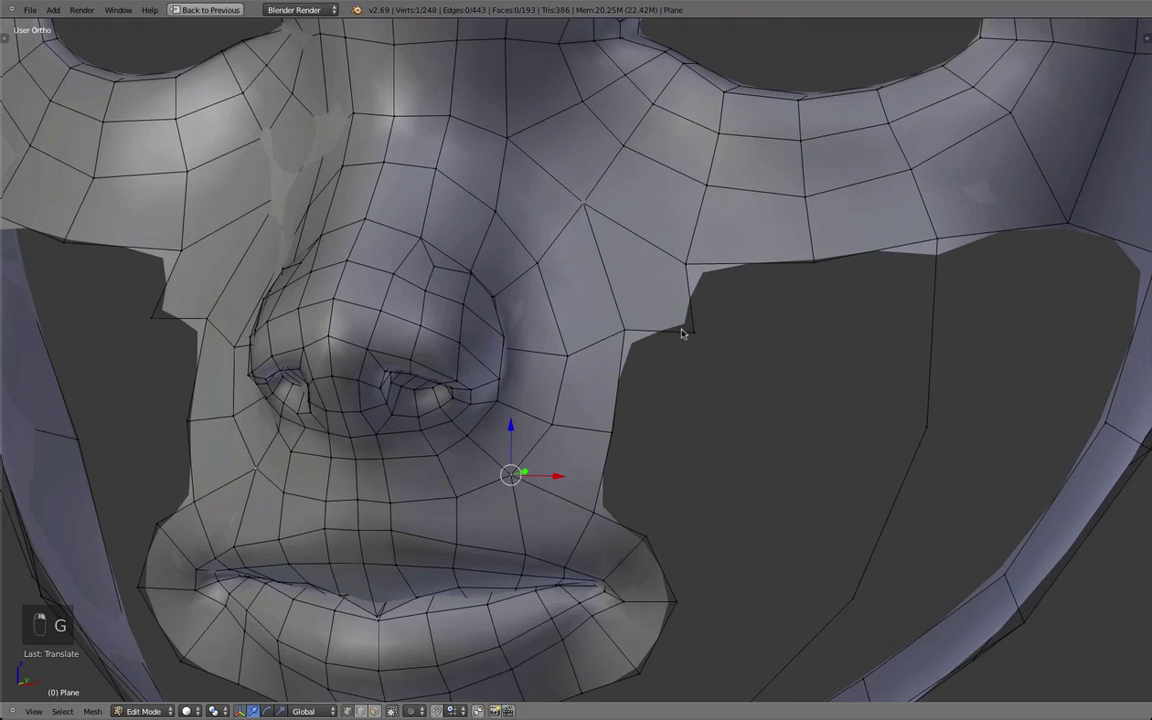
{"action": "key", "text": "g"}
{"action": "key", "text": "q"}
{"action": "key", "text": "g"}
{"action": "left_click_drag", "start_coordinate": [631, 419], "coordinate": [610, 401]}
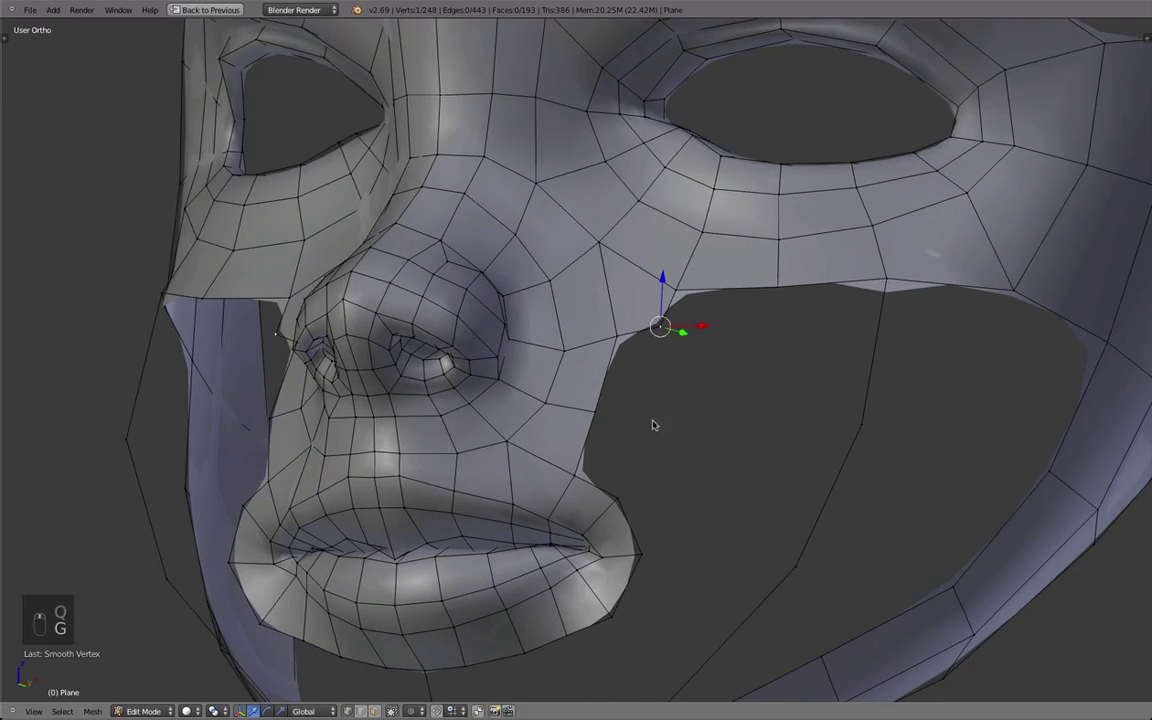
{"action": "key", "text": "f"}
{"action": "key", "text": "alt+w"}
Step: Fill two new faces across the cheek gap beside the nose and grab them into place
{"action": "key", "text": "g"}
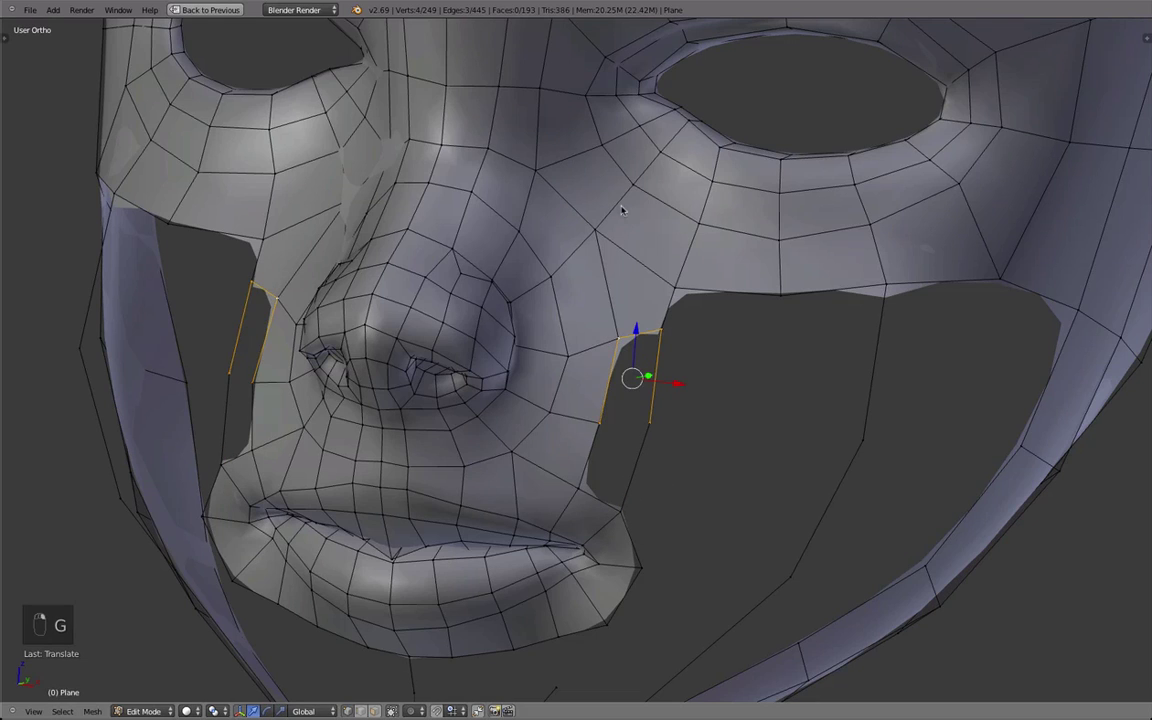
{"action": "key", "text": "f"}
{"action": "key", "text": "g"}
{"action": "left_click", "coordinate": [623, 339]}
{"action": "left_click_drag", "start_coordinate": [625, 338], "coordinate": [605, 233]}
{"action": "left_click", "coordinate": [605, 233]}
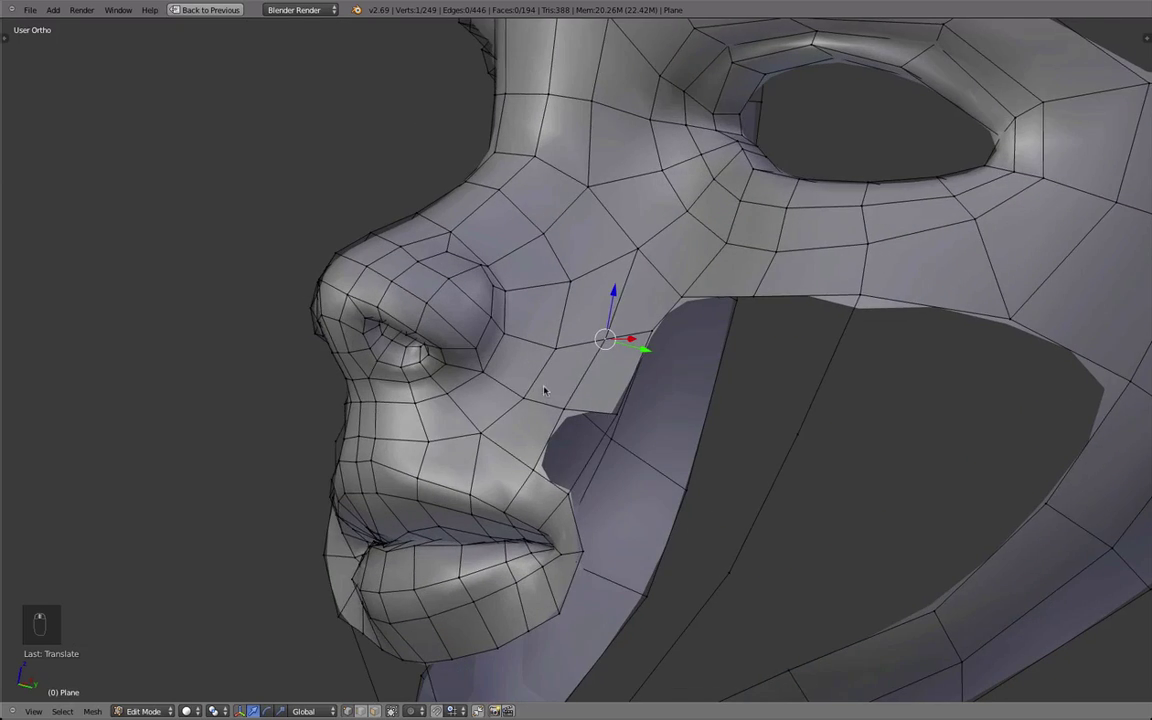
{"action": "left_click_drag", "start_coordinate": [595, 419], "coordinate": [620, 367]}
{"action": "key", "text": "f"}
{"action": "key", "text": "g"}
{"action": "key", "text": "d"}
{"action": "middle_click", "coordinate": [620, 367]}
Step: Nudge the new cheek vertices to sit flush with the surrounding surface, checking in Object Mode
{"action": "key", "text": "g"}
{"action": "left_click_drag", "start_coordinate": [624, 371], "coordinate": [657, 359]}
{"action": "key", "text": "g"}
{"action": "key", "text": "g"}
{"action": "key", "text": "g"}
{"action": "key", "text": "g"}
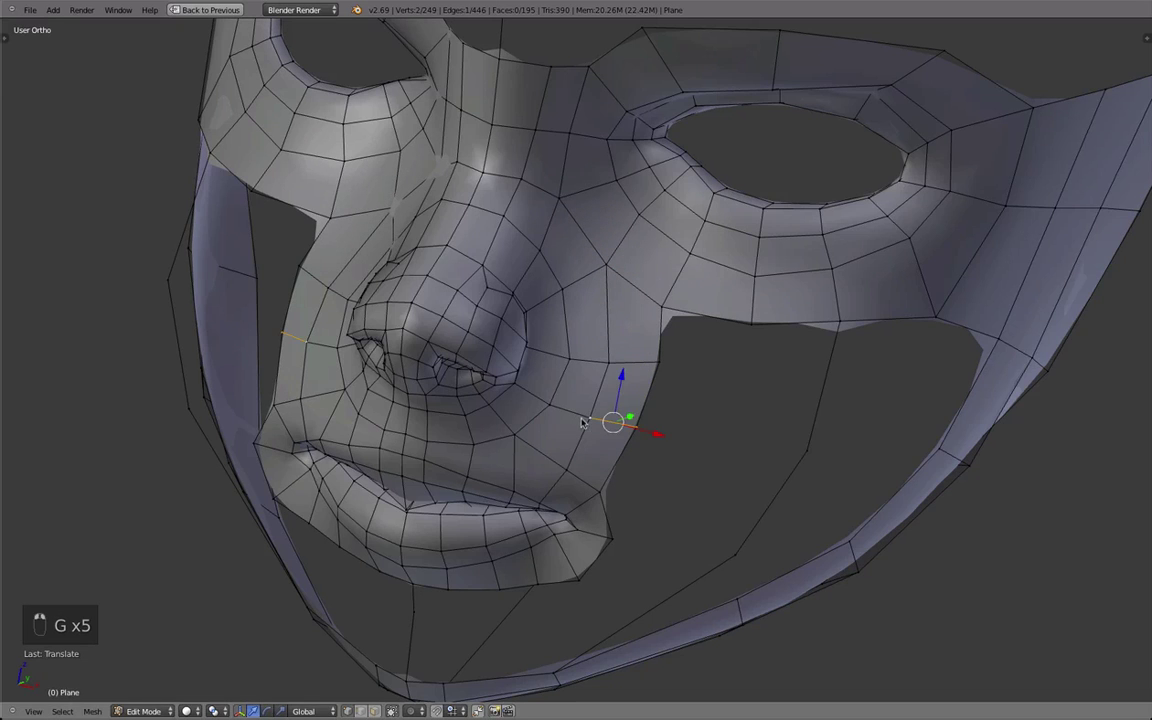
{"action": "key", "text": "g"}
{"action": "key", "text": "Tab"}
{"action": "key", "text": "Tab"}
Step: Nudge the vertices between the nose and upper lip to follow the side-profile drawing, toggling wireframe to check
{"action": "key", "text": "g"}
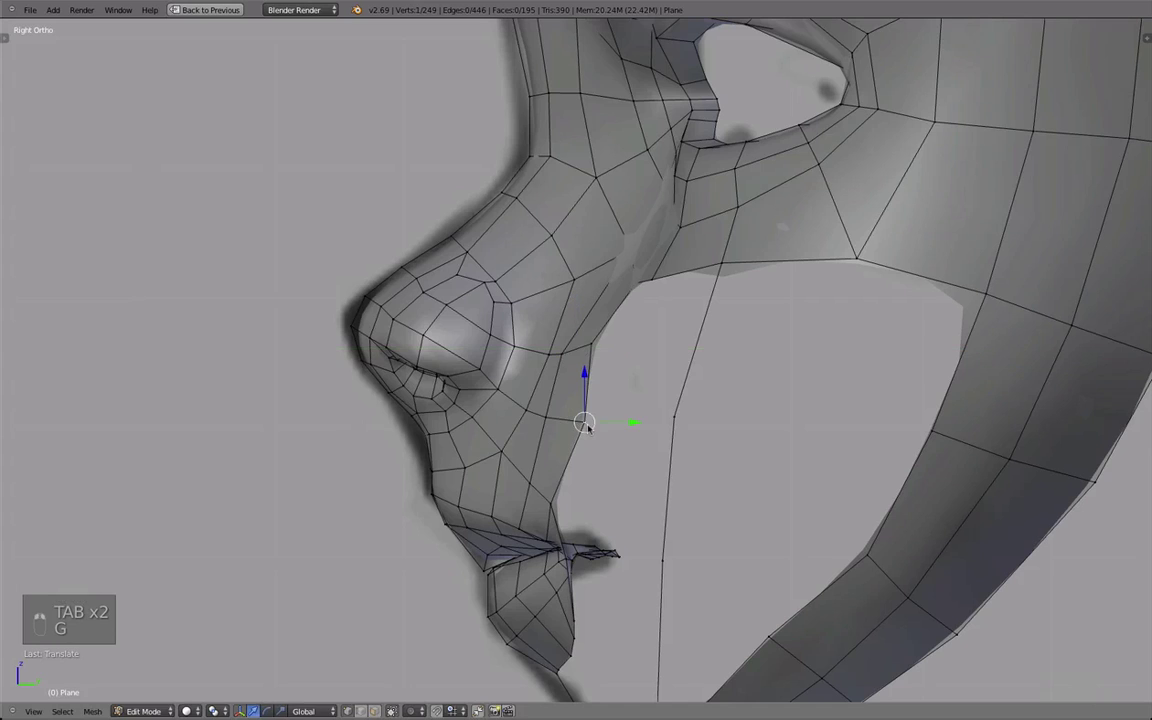
{"action": "key", "text": "g"}
{"action": "key", "text": "g"}
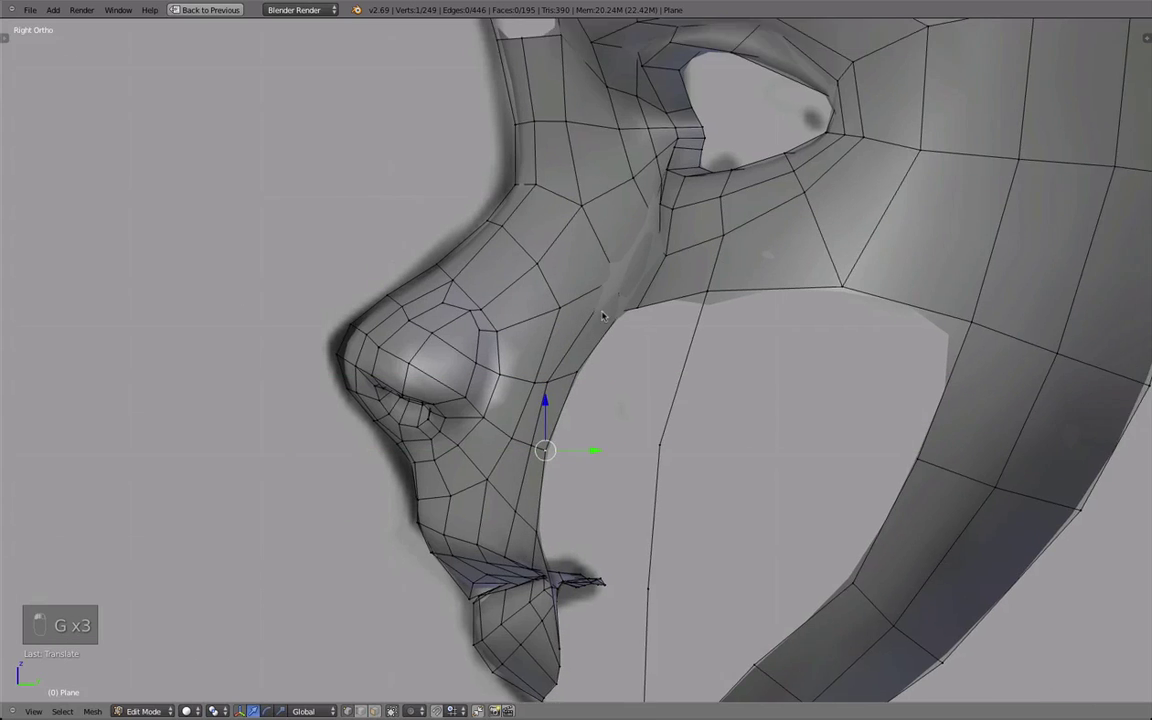
{"action": "key", "text": "z"}
{"action": "key", "text": "g"}
{"action": "key", "text": "g"}
{"action": "key", "text": "Tab"}
{"action": "key", "text": "z"}
{"action": "key", "text": "Tab"}
{"action": "key", "text": "Tab"}
{"action": "key", "text": "Tab"}
Step: Refine the nose-cheek seam vertices one by one, then orbit to preview the smoothed mask
{"action": "key", "text": "a"}
{"action": "left_click_drag", "start_coordinate": [586, 434], "coordinate": [587, 386]}
{"action": "key", "text": "g"}
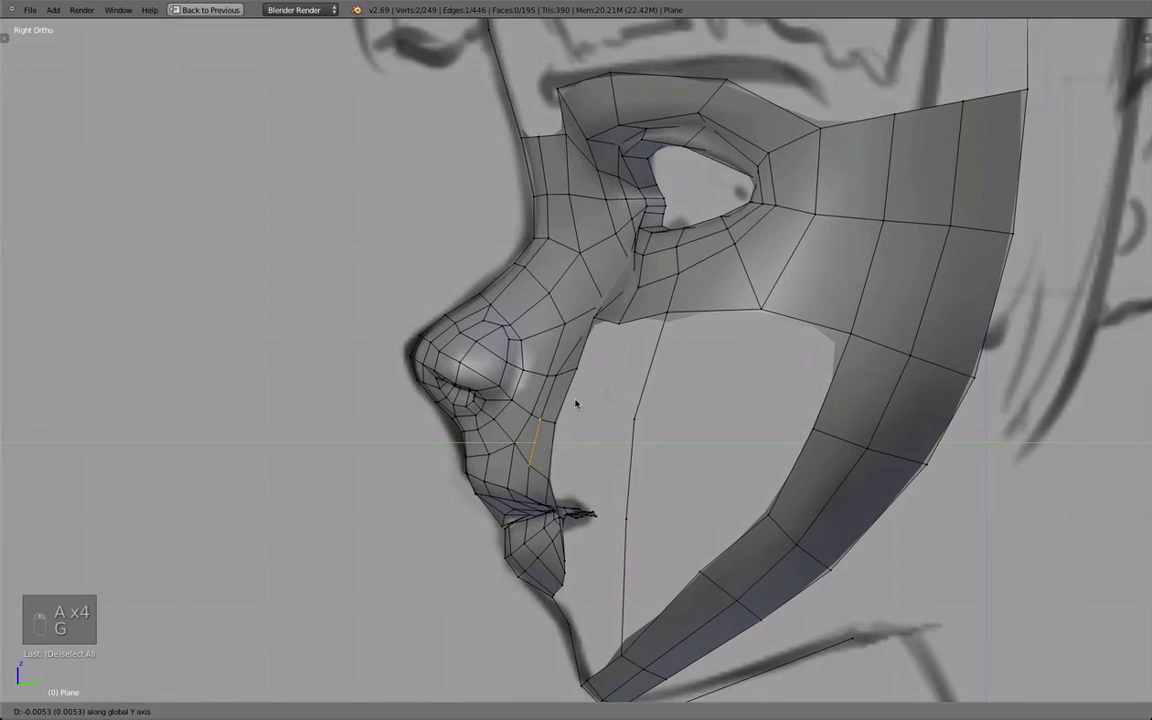
{"action": "key", "text": "g"}
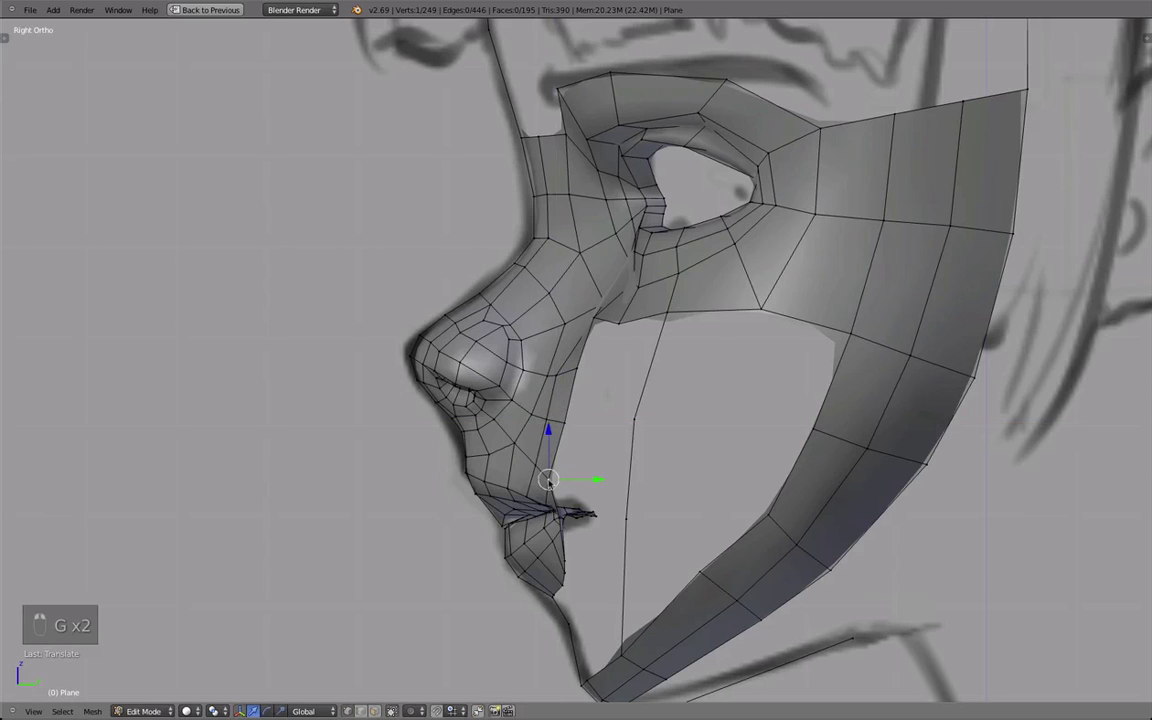
{"action": "key", "text": "g"}
{"action": "key", "text": "g"}
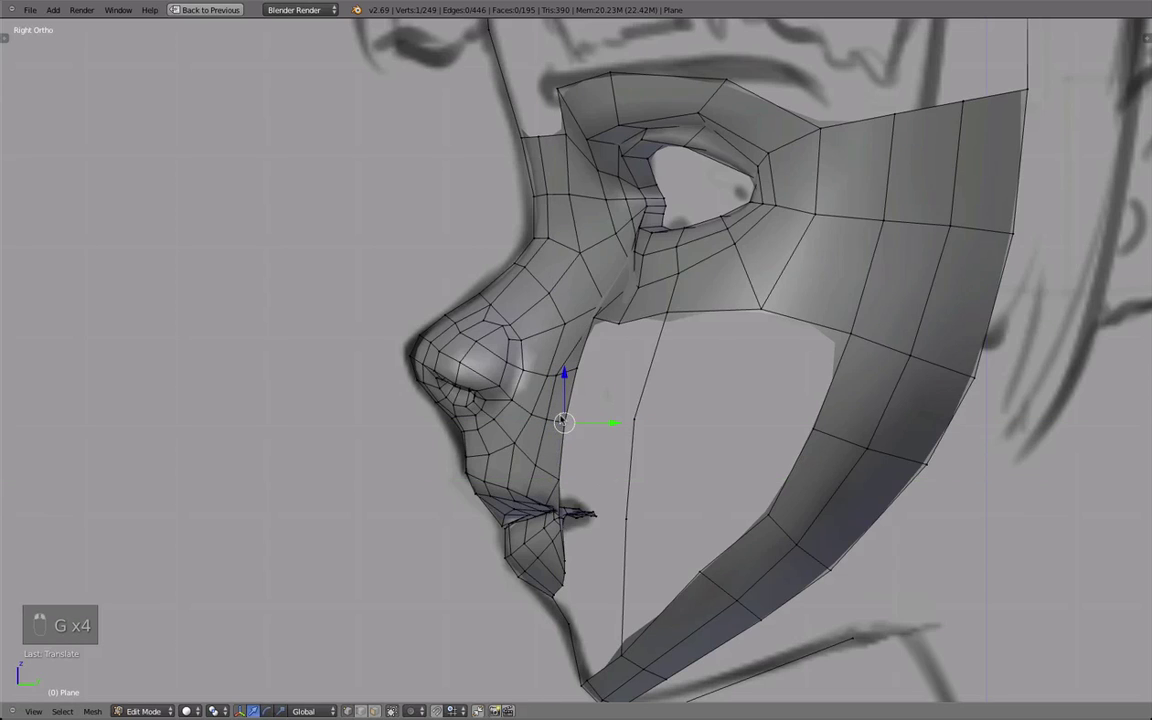
{"action": "key", "text": "g"}
{"action": "left_click_drag", "start_coordinate": [621, 338], "coordinate": [582, 367]}
{"action": "key", "text": "g"}
{"action": "key", "text": "g"}
{"action": "key", "text": "g"}
{"action": "key", "text": "g"}
{"action": "left_click_drag", "start_coordinate": [572, 341], "coordinate": [656, 390]}
Step: Box-select the edge vertices under the eye and grab them toward the cheek edge
{"action": "key", "text": "Tab"}
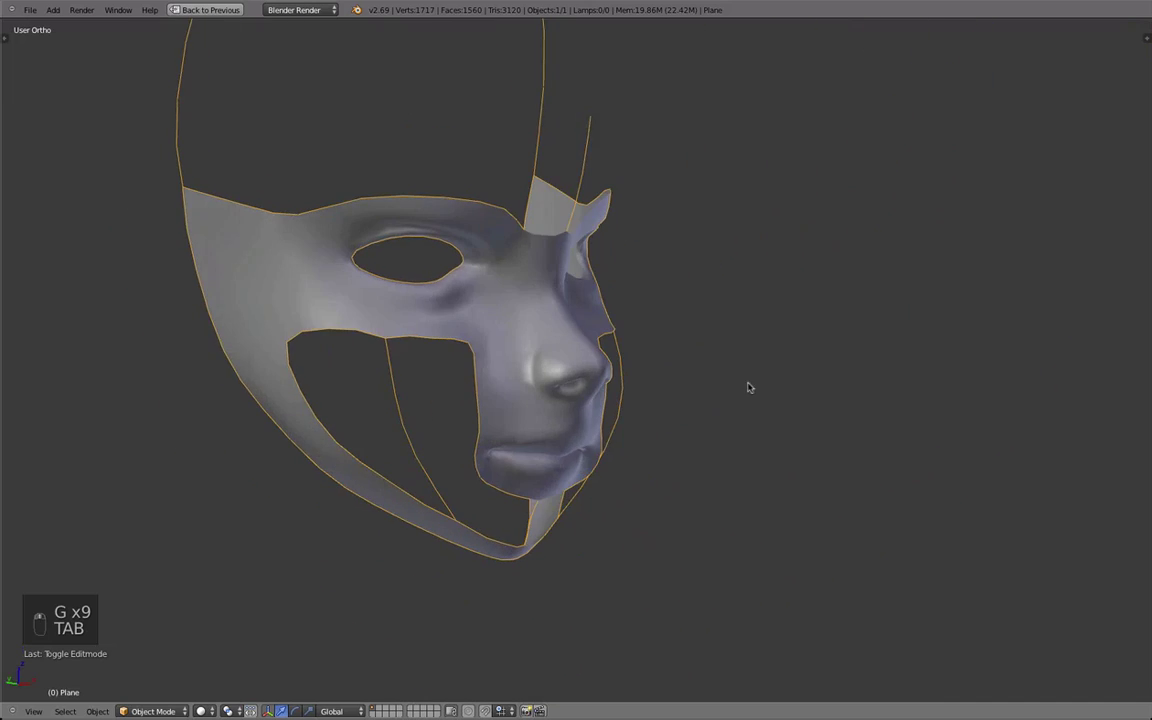
{"action": "key", "text": "Tab"}
{"action": "key", "text": "a"}
{"action": "key", "text": "b"}
{"action": "key", "text": "q"}
{"action": "left_click_drag", "start_coordinate": [619, 445], "coordinate": [562, 447]}
{"action": "key", "text": "q"}
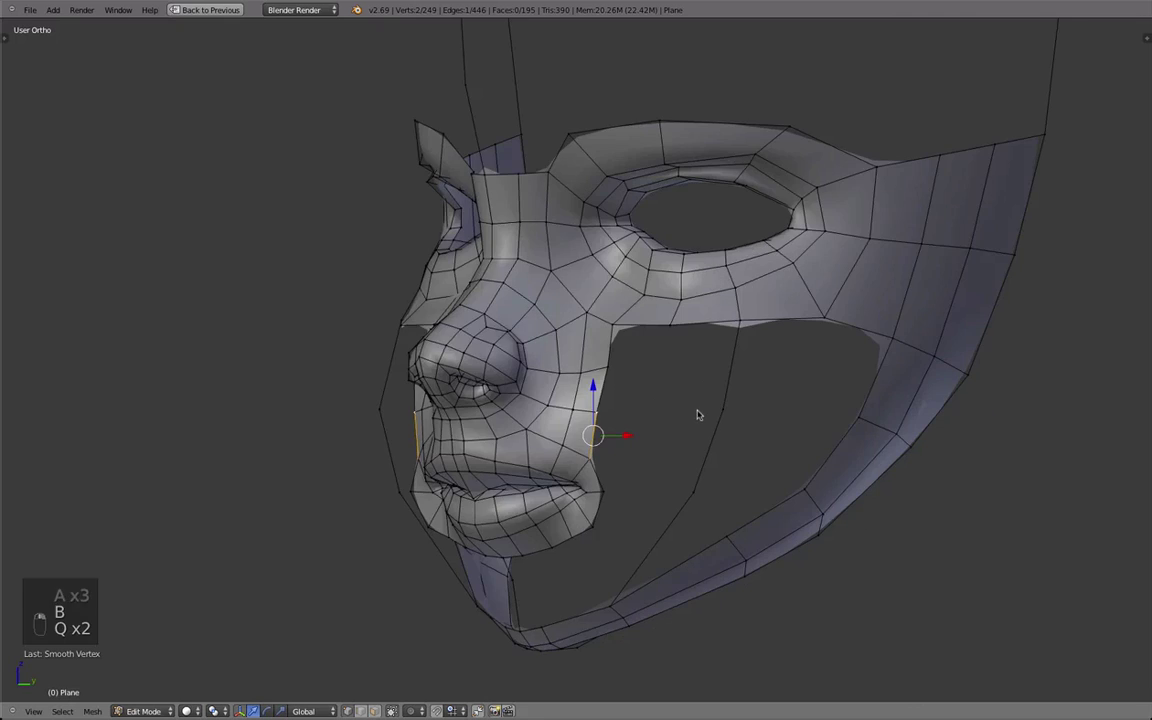
{"action": "key", "text": "g"}
{"action": "left_click", "coordinate": [633, 376]}
{"action": "key", "text": "g"}
Step: Reposition the loose vertices below the eye opening to line up for new faces
{"action": "key", "text": "a"}
{"action": "left_click_drag", "start_coordinate": [568, 367], "coordinate": [742, 416]}
{"action": "left_click_drag", "start_coordinate": [742, 416], "coordinate": [638, 474]}
{"action": "left_click_drag", "start_coordinate": [665, 453], "coordinate": [652, 414]}
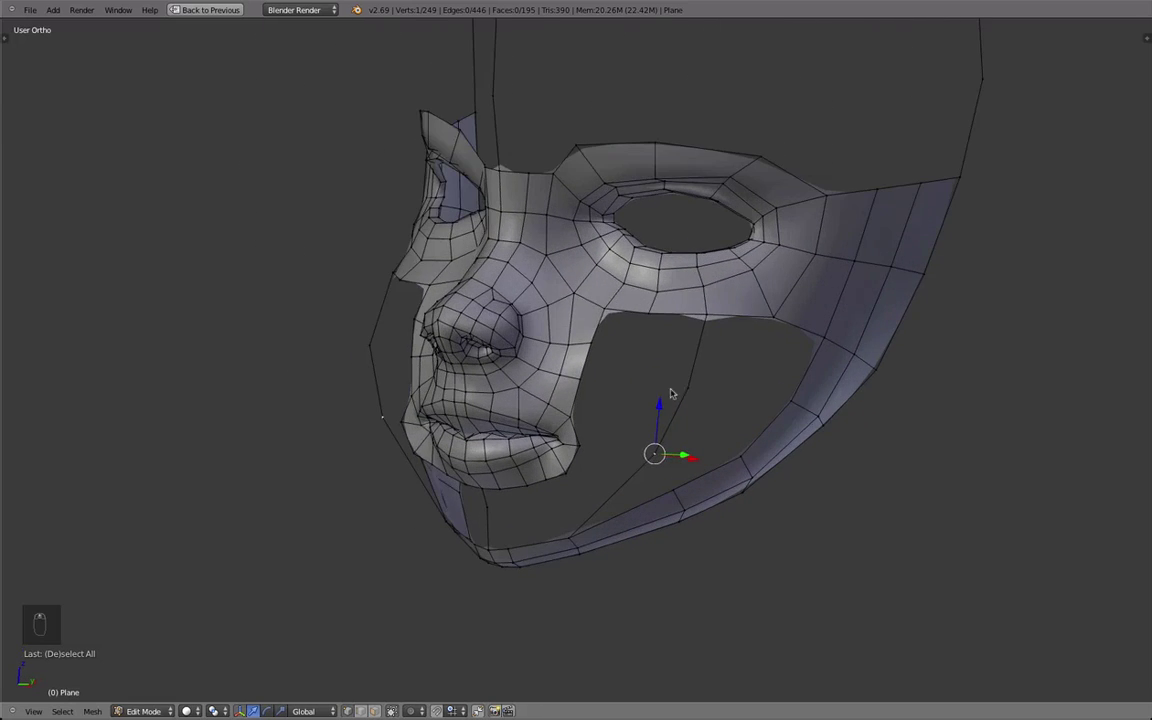
{"action": "left_click_drag", "start_coordinate": [696, 380], "coordinate": [627, 395]}
{"action": "left_click_drag", "start_coordinate": [627, 395], "coordinate": [637, 334]}
{"action": "key", "text": "g"}
{"action": "left_click_drag", "start_coordinate": [636, 332], "coordinate": [605, 362]}
{"action": "key", "text": "g"}
{"action": "left_click_drag", "start_coordinate": [605, 362], "coordinate": [657, 329]}
{"action": "left_click_drag", "start_coordinate": [643, 346], "coordinate": [682, 393]}
Step: Extrude and fill a row of new faces along the cheek edge below the eye
{"action": "key", "text": "e"}
{"action": "key", "text": "f"}
{"action": "key", "text": "z"}
{"action": "key", "text": "f"}
{"action": "right_click", "coordinate": [682, 393]}
{"action": "key", "text": "f"}
{"action": "key", "text": "g"}
{"action": "left_click_drag", "start_coordinate": [638, 338], "coordinate": [751, 385]}
{"action": "key", "text": "f"}
{"action": "key", "text": "alt+w"}
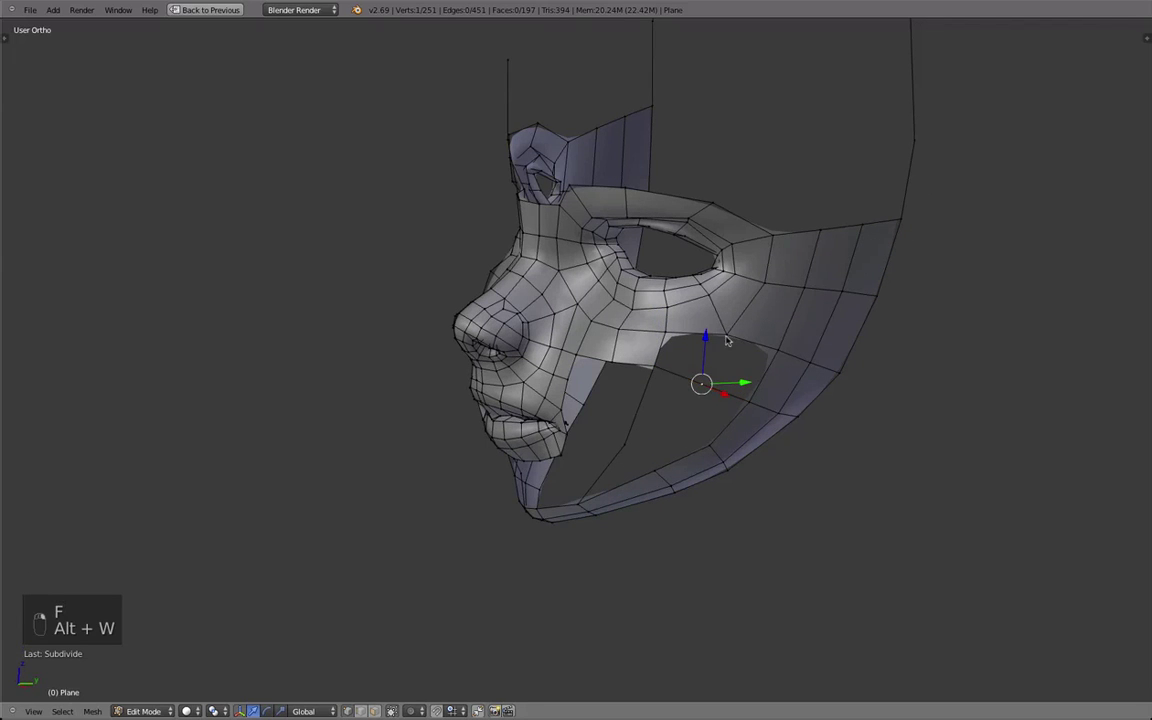
{"action": "key", "text": "f"}
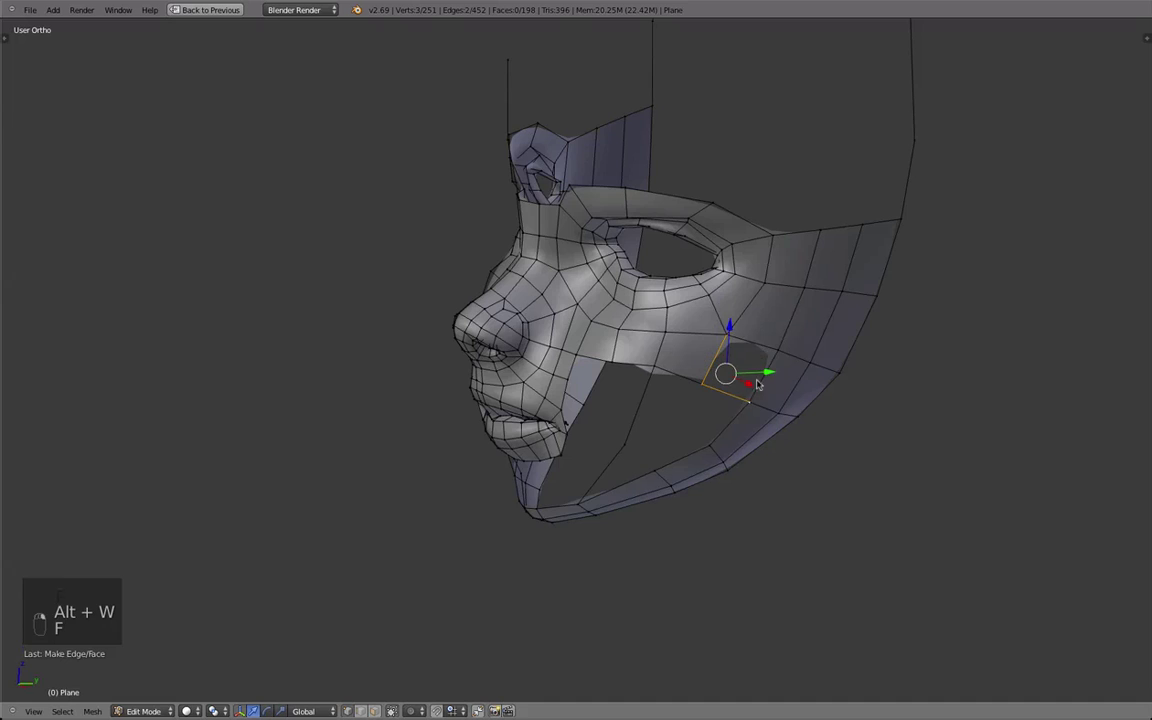
{"action": "key", "text": "f"}
Step: Check the new faces in Object Mode and pull a stray vertex down into the cheek surface
{"action": "key", "text": "Tab"}
{"action": "key", "text": "Tab"}
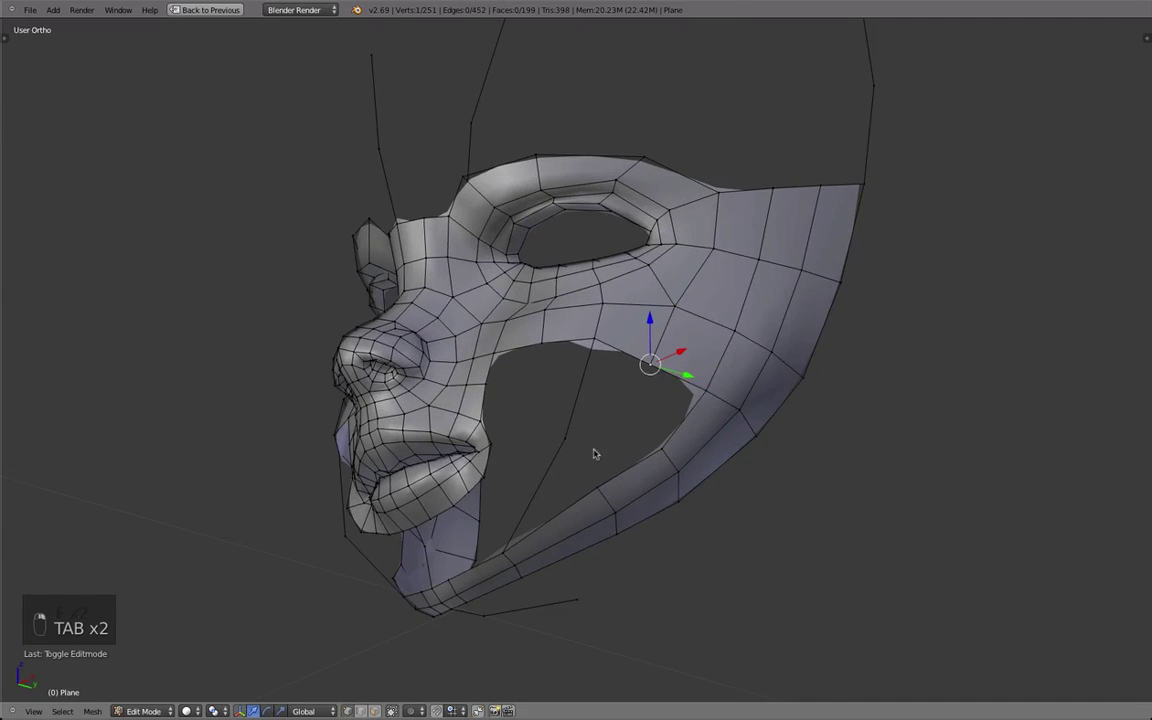
{"action": "key", "text": "g"}
{"action": "left_click_drag", "start_coordinate": [602, 350], "coordinate": [544, 416]}
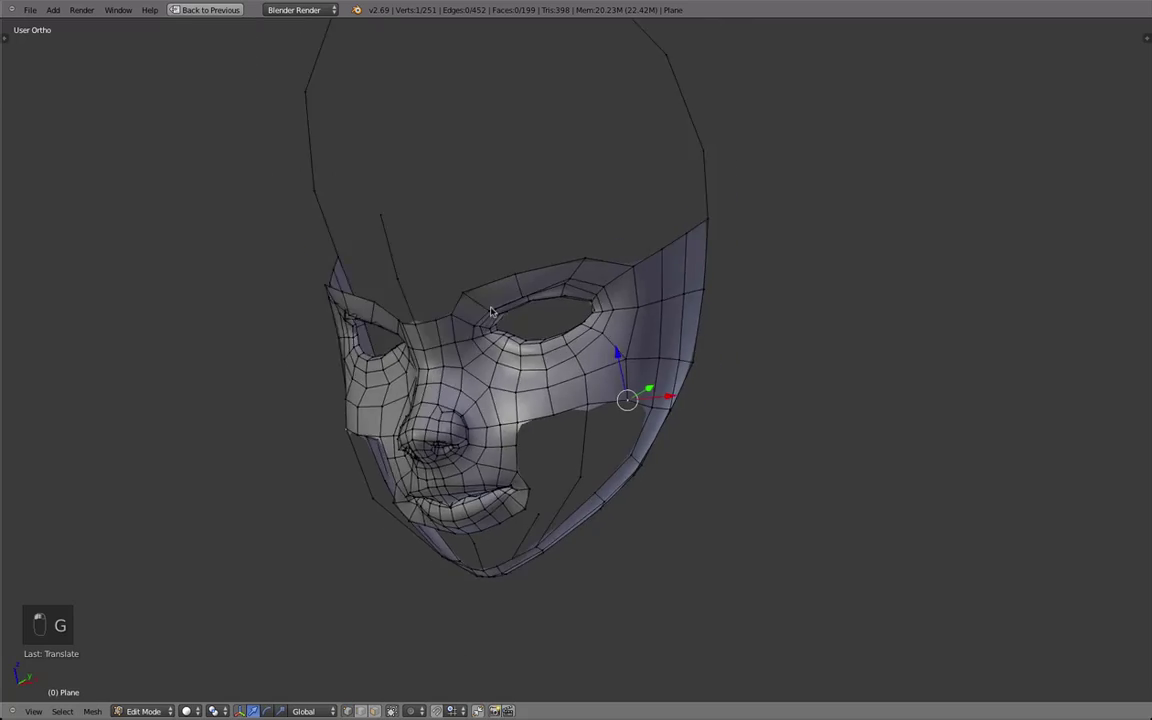
{"action": "key", "text": "Tab"}
{"action": "key", "text": "Tab"}
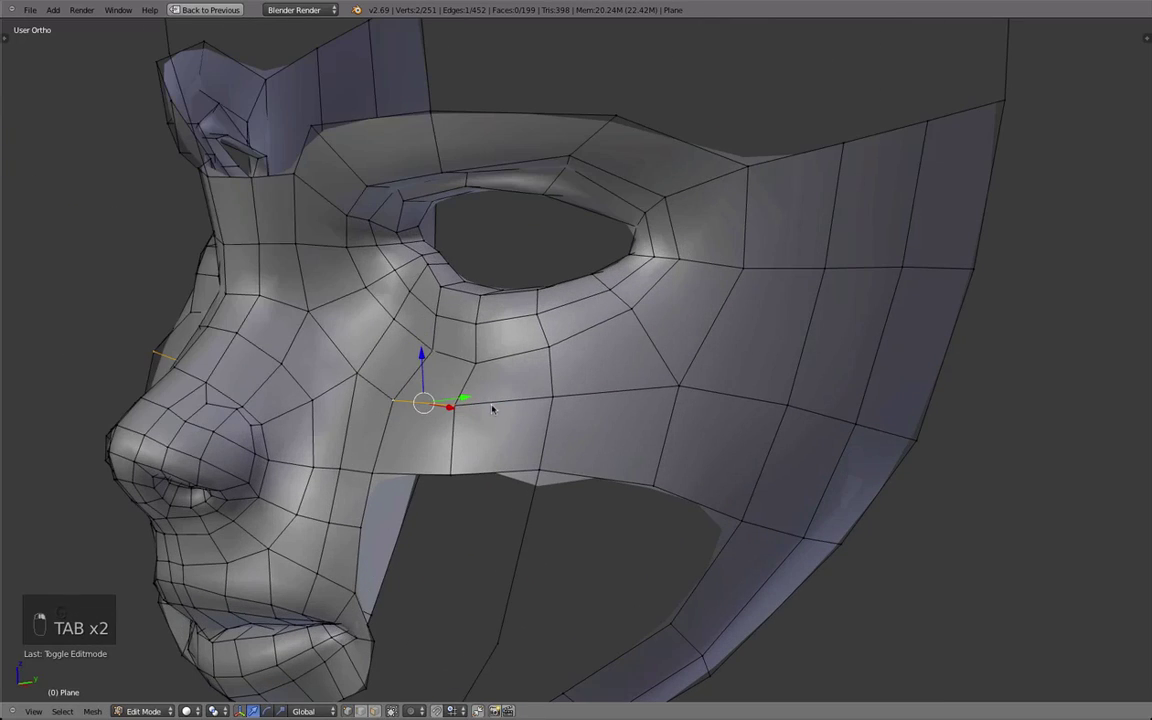
{"action": "key", "text": "d"}
{"action": "key", "text": "d"}
{"action": "key", "text": "Tab"}
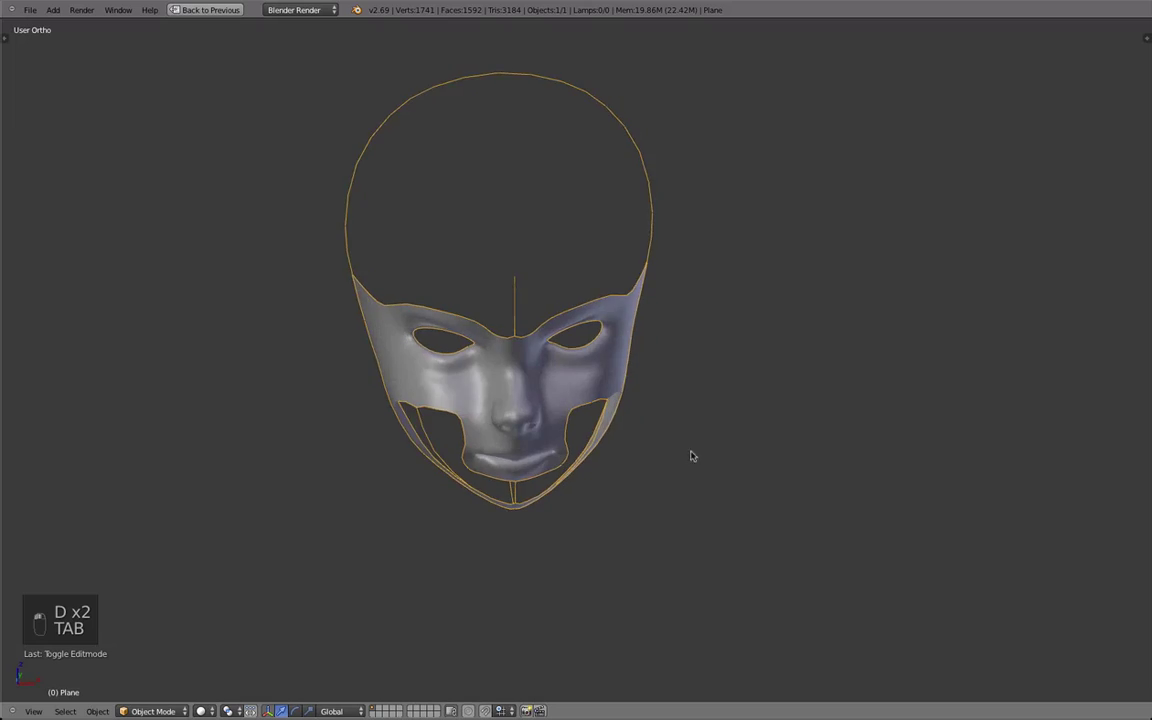
{"action": "key", "text": "Tab"}
Step: Box-select and nudge the lower cheek vertices near the jaw, then preview the result
{"action": "key", "text": "a"}
{"action": "key", "text": "b"}
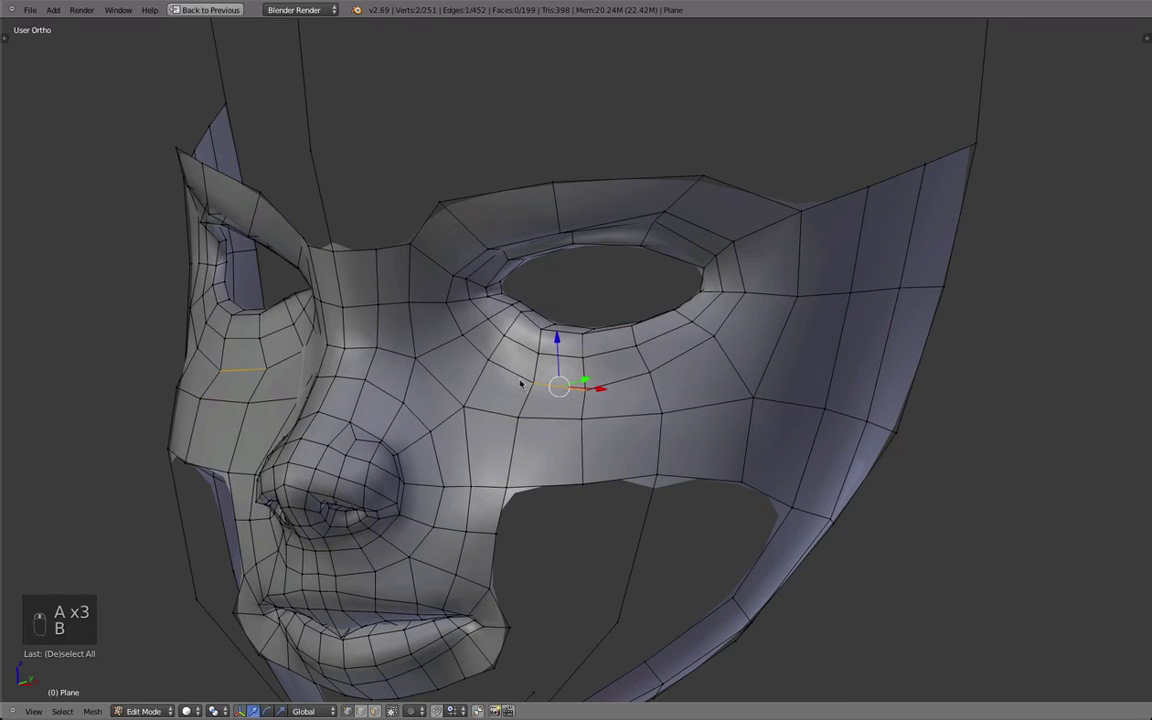
{"action": "key", "text": "q"}
{"action": "right_click", "coordinate": [498, 355]}
{"action": "key", "text": "q"}
{"action": "left_click_drag", "start_coordinate": [517, 435], "coordinate": [570, 433]}
{"action": "key", "text": "g"}
{"action": "left_click_drag", "start_coordinate": [448, 411], "coordinate": [472, 419]}
{"action": "key", "text": "Tab"}
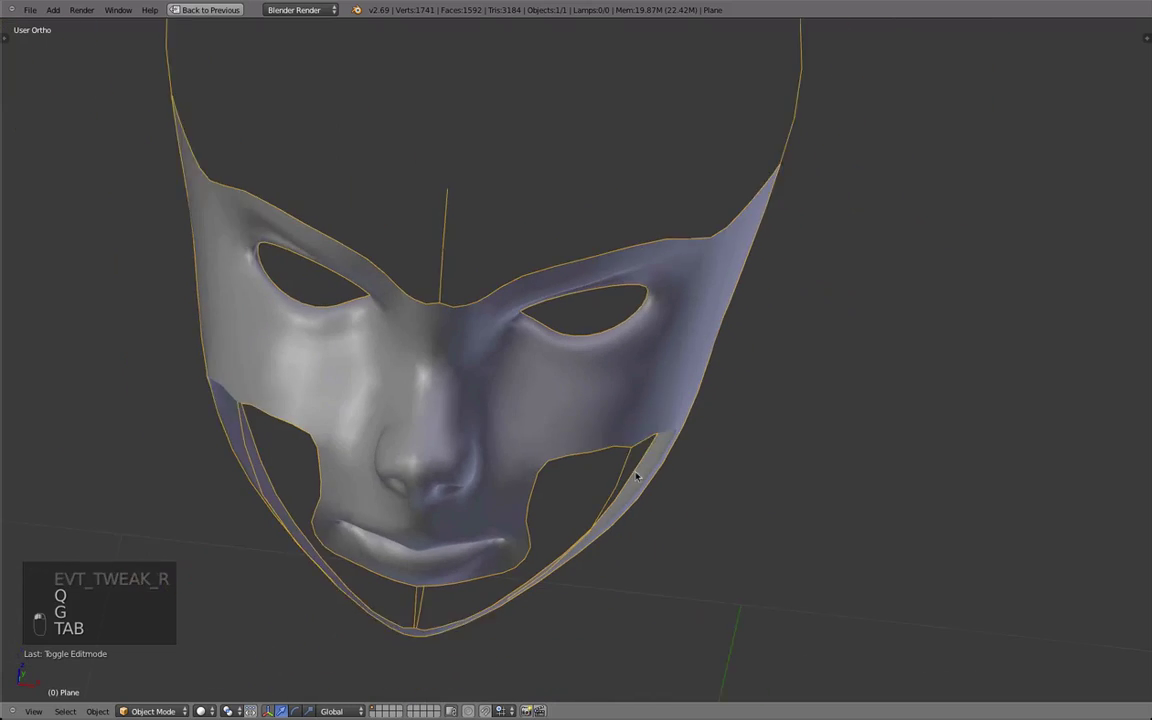
{"action": "key", "text": "Tab"}
Step: Tweak individual vertices around the eye opening to even out the topology
{"action": "key", "text": "a"}
{"action": "key", "text": "b"}
{"action": "key", "text": "q"}
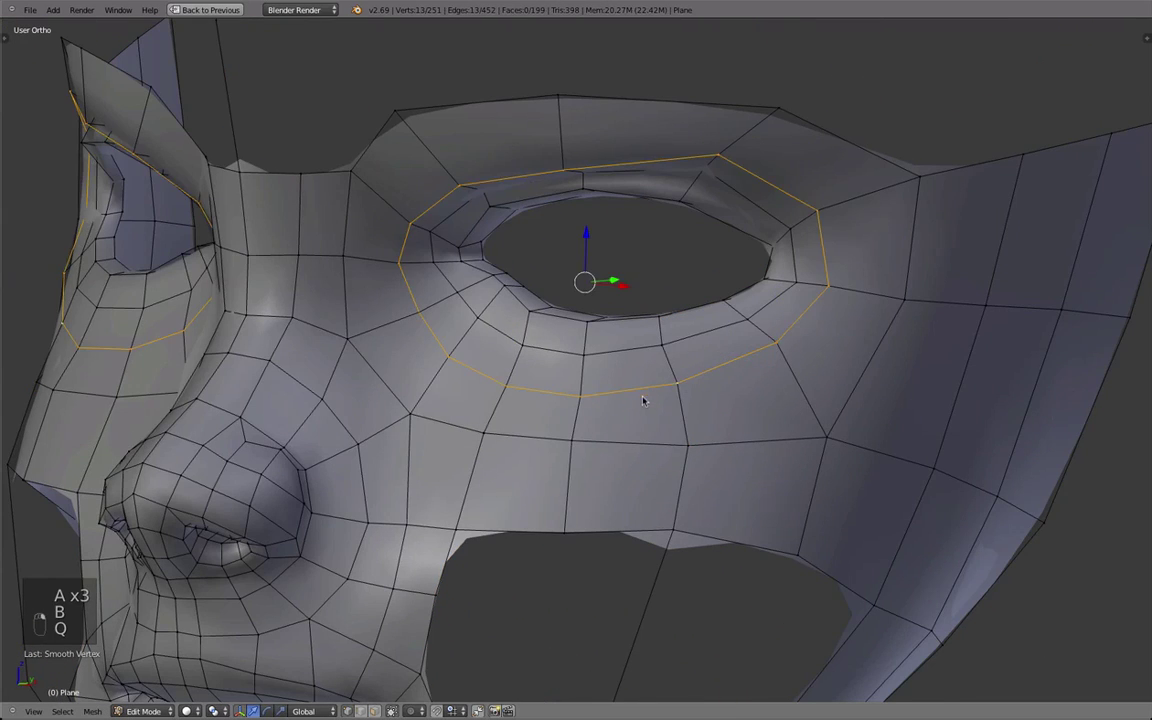
{"action": "key", "text": "b"}
{"action": "key", "text": "b"}
{"action": "key", "text": "q"}
{"action": "key", "text": "b"}
{"action": "left_click_drag", "start_coordinate": [820, 213], "coordinate": [831, 285]}
{"action": "key", "text": "g"}
{"action": "key", "text": "g"}
{"action": "key", "text": "g"}
{"action": "key", "text": "d"}
{"action": "key", "text": "g"}
{"action": "key", "text": "d"}
{"action": "key", "text": "g"}
{"action": "key", "text": "g"}
Step: Slide the outer cheek vertices below the eye to smooth the surface toward the face edge
{"action": "left_click_drag", "start_coordinate": [629, 397], "coordinate": [578, 401]}
{"action": "left_click_drag", "start_coordinate": [556, 393], "coordinate": [518, 391]}
{"action": "key", "text": "g"}
{"action": "left_click_drag", "start_coordinate": [466, 372], "coordinate": [447, 386]}
{"action": "key", "text": "g"}
{"action": "left_click_drag", "start_coordinate": [447, 386], "coordinate": [440, 302]}
Step: Extrude and fill the first new faces on the cheek beside the nose
{"action": "key", "text": "g"}
{"action": "key", "text": "g"}
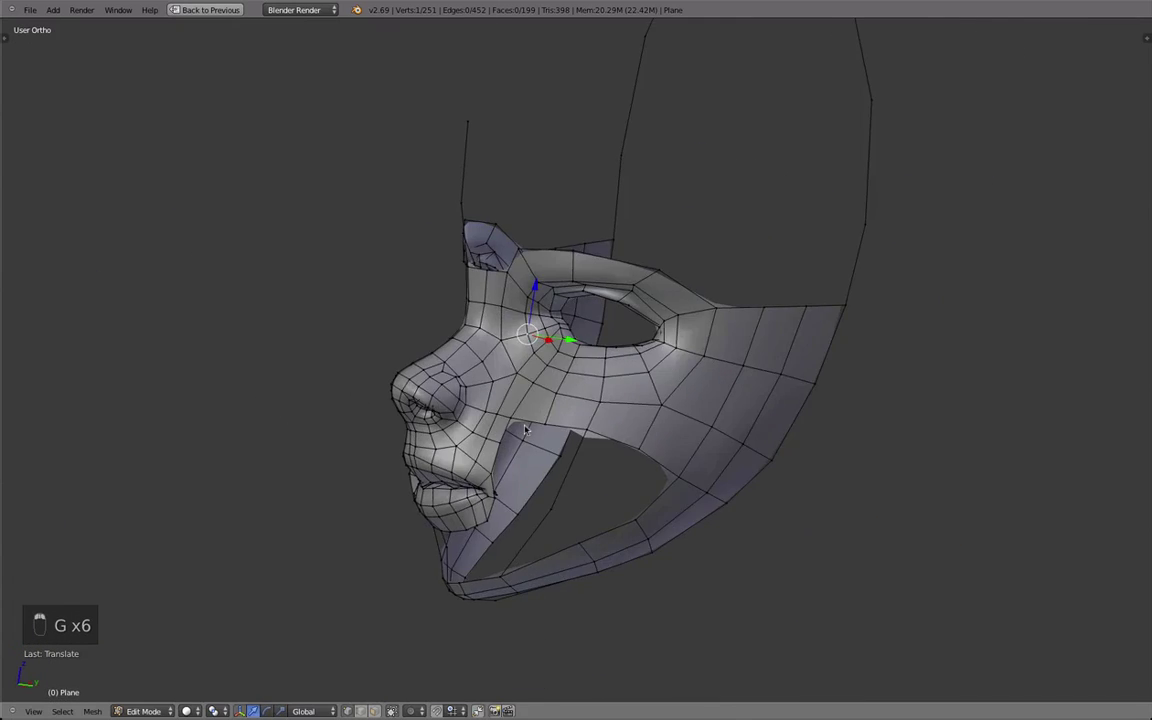
{"action": "key", "text": "Tab"}
{"action": "left_click_drag", "start_coordinate": [523, 424], "coordinate": [559, 373]}
{"action": "key", "text": "Tab"}
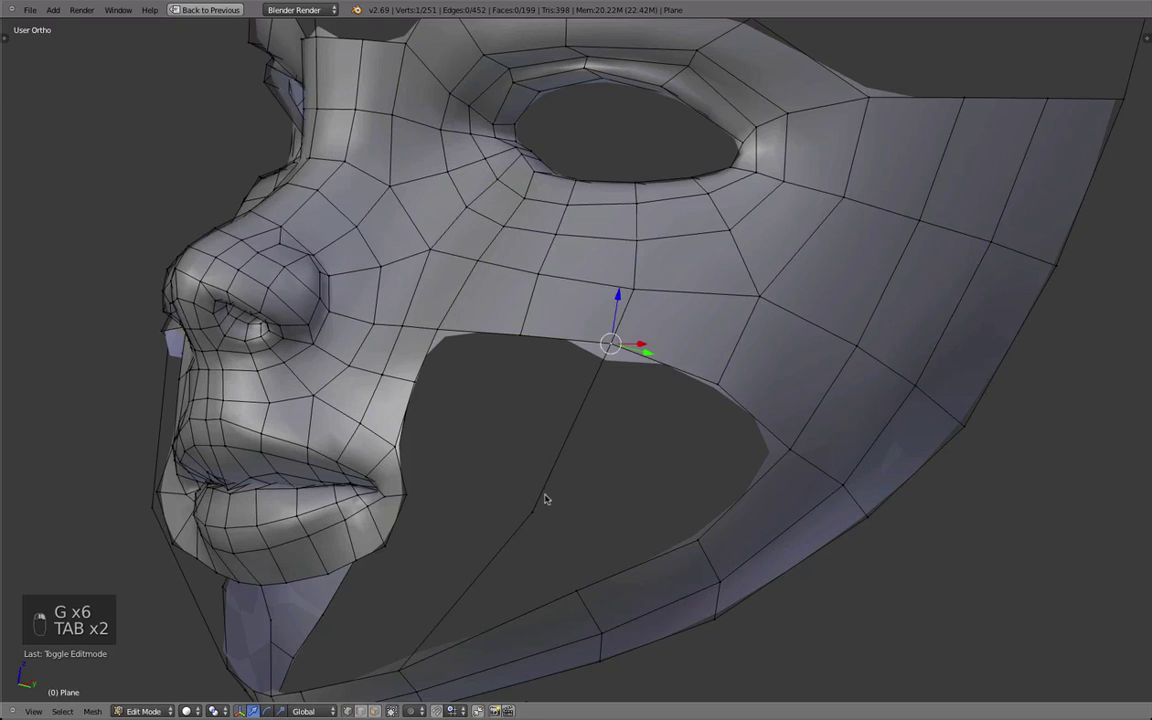
{"action": "left_click", "coordinate": [553, 489]}
{"action": "key", "text": "alt+w"}
{"action": "key", "text": "g"}
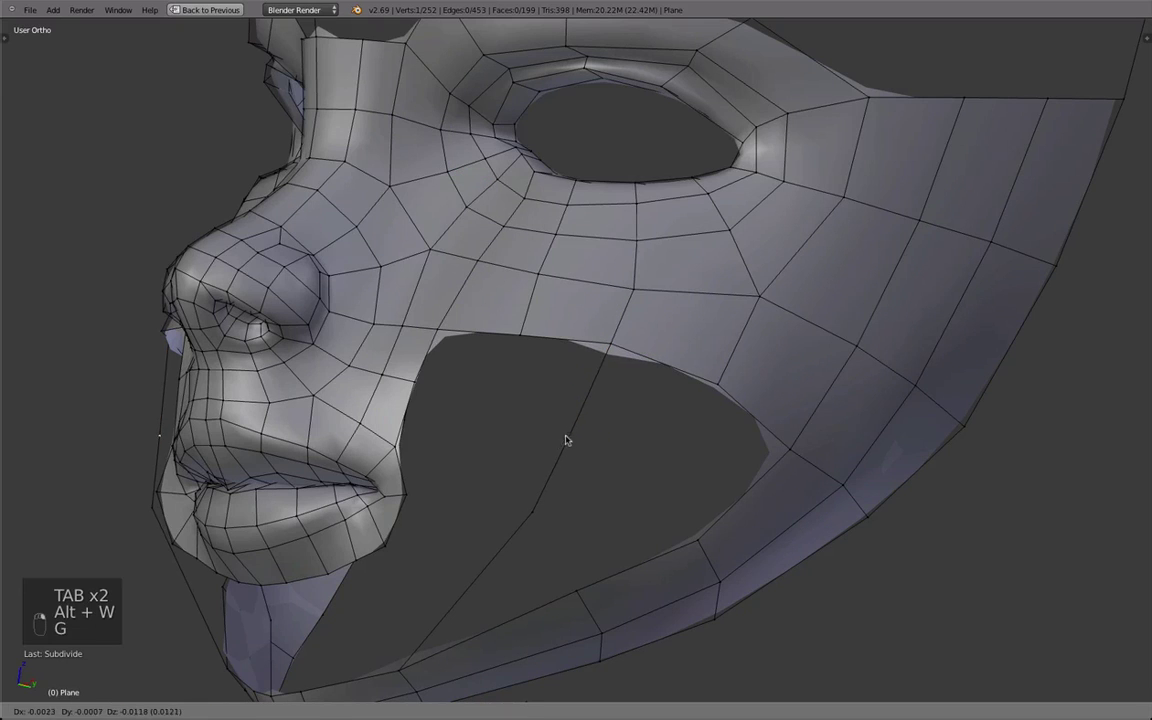
{"action": "key", "text": "g"}
{"action": "key", "text": "f"}
{"action": "key", "text": "alt+w"}
{"action": "key", "text": "g"}
{"action": "key", "text": "a"}
{"action": "key", "text": "b"}
{"action": "key", "text": "f"}
{"action": "key", "text": "a"}
{"action": "key", "text": "b"}
{"action": "key", "text": "g"}
{"action": "key", "text": "f"}
Step: Fill further faces extending the cheek strip toward the mouth corner
{"action": "key", "text": "Tab"}
{"action": "left_click_drag", "start_coordinate": [636, 422], "coordinate": [721, 434]}
{"action": "key", "text": "Tab"}
{"action": "left_click_drag", "start_coordinate": [469, 385], "coordinate": [588, 411]}
{"action": "key", "text": "alt+w"}
{"action": "key", "text": "f"}
{"action": "key", "text": "alt+w"}
{"action": "key", "text": "g"}
{"action": "key", "text": "g"}
{"action": "key", "text": "a"}
{"action": "key", "text": "b"}
{"action": "key", "text": "f"}
{"action": "key", "text": "a"}
{"action": "key", "text": "b"}
{"action": "key", "text": "f"}
Step: Align the new cheek vertices with the side reference drawing
{"action": "key", "text": "Tab"}
{"action": "key", "text": "Tab"}
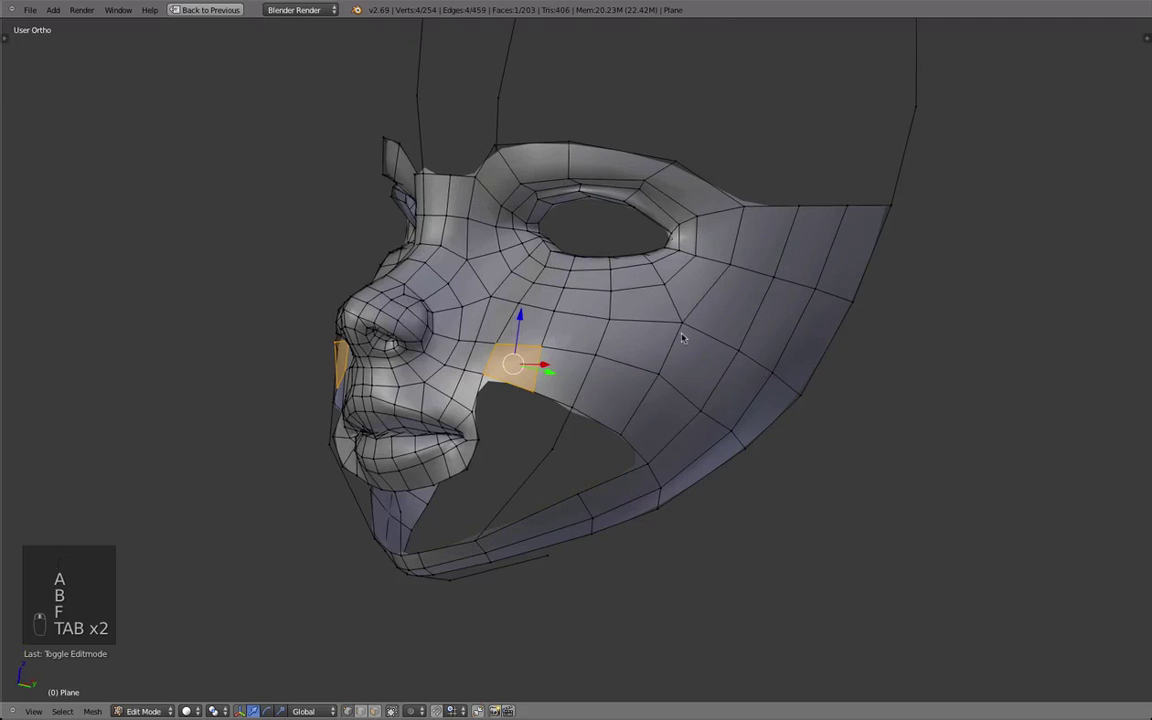
{"action": "left_click_drag", "start_coordinate": [565, 425], "coordinate": [492, 414]}
{"action": "left_click_drag", "start_coordinate": [506, 361], "coordinate": [590, 439]}
Step: Extrude, scale and reposition the cheek edge beside the mouth corner
{"action": "key", "text": "e"}
{"action": "key", "text": "r"}
{"action": "key", "text": "s"}
{"action": "key", "text": "g"}
{"action": "key", "text": "g"}
{"action": "key", "text": "g"}
{"action": "key", "text": "g"}
{"action": "key", "text": "z"}
{"action": "key", "text": "t"}
{"action": "key", "text": "a"}
{"action": "key", "text": "c"}
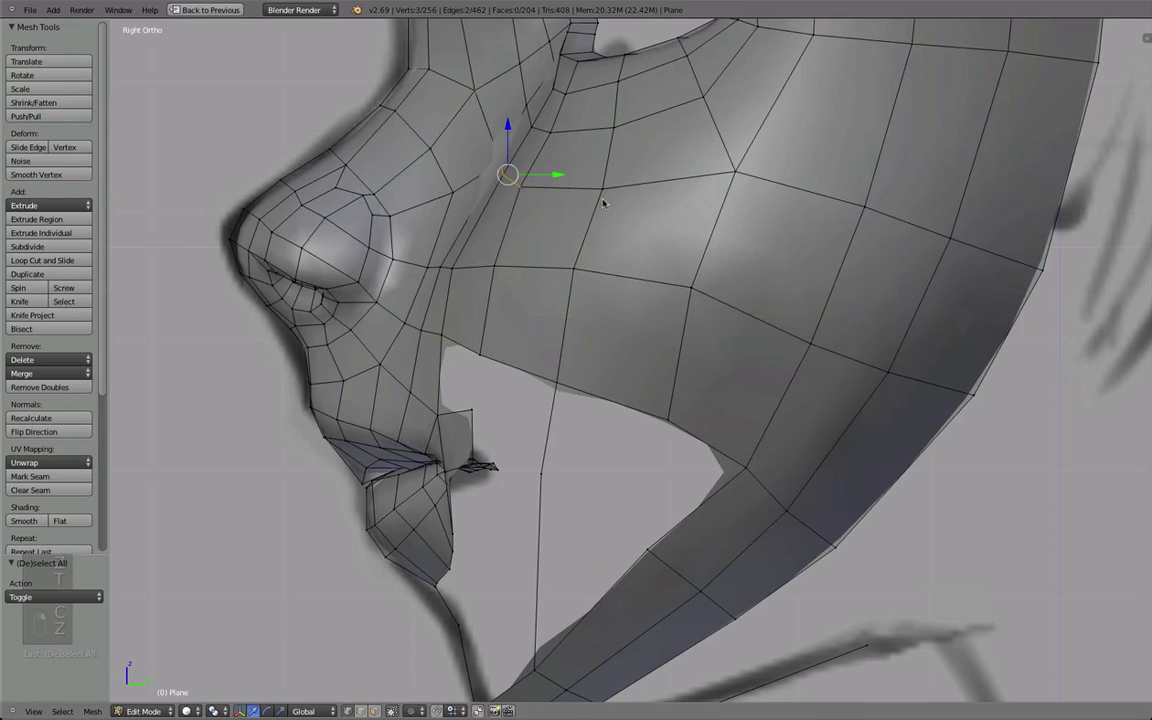
{"action": "key", "text": "g"}
{"action": "key", "text": "z"}
Step: Inspect the smoothed mask from the side and front in Object Mode
{"action": "key", "text": "Tab"}
{"action": "key", "text": "z"}
{"action": "left_click_drag", "start_coordinate": [629, 384], "coordinate": [508, 358]}
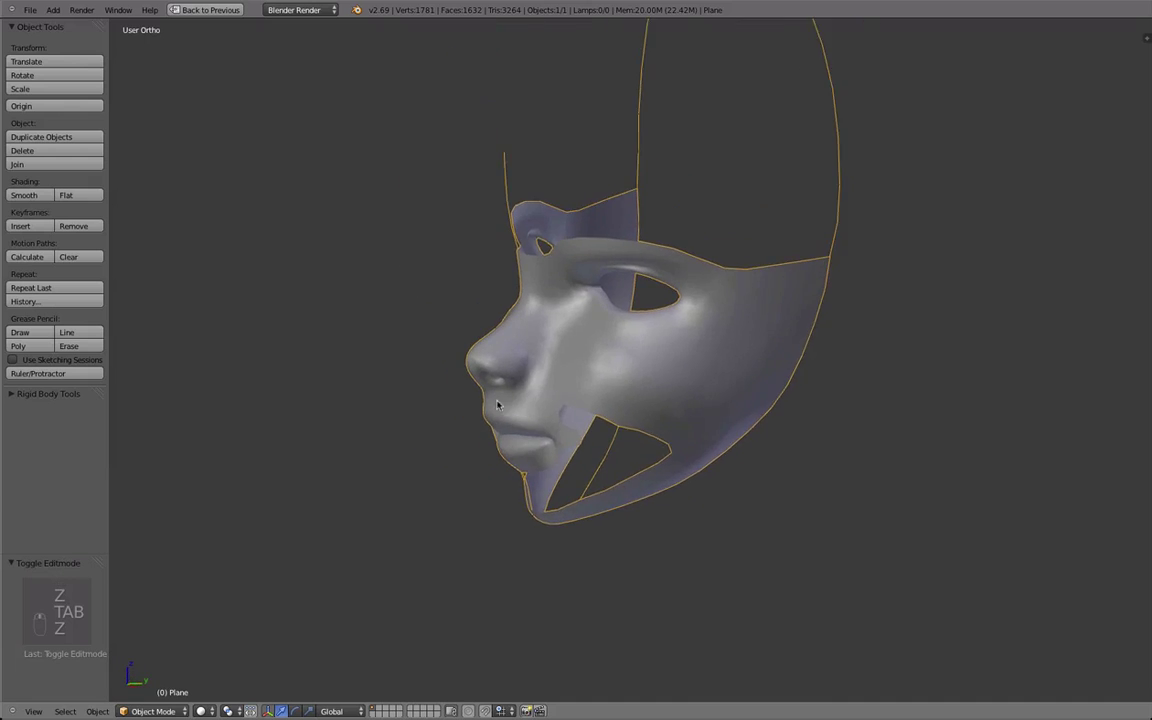
{"action": "key", "text": "Tab"}
{"action": "key", "text": "a"}
{"action": "key", "text": "b"}
{"action": "key", "text": "q"}
{"action": "key", "text": "Tab"}
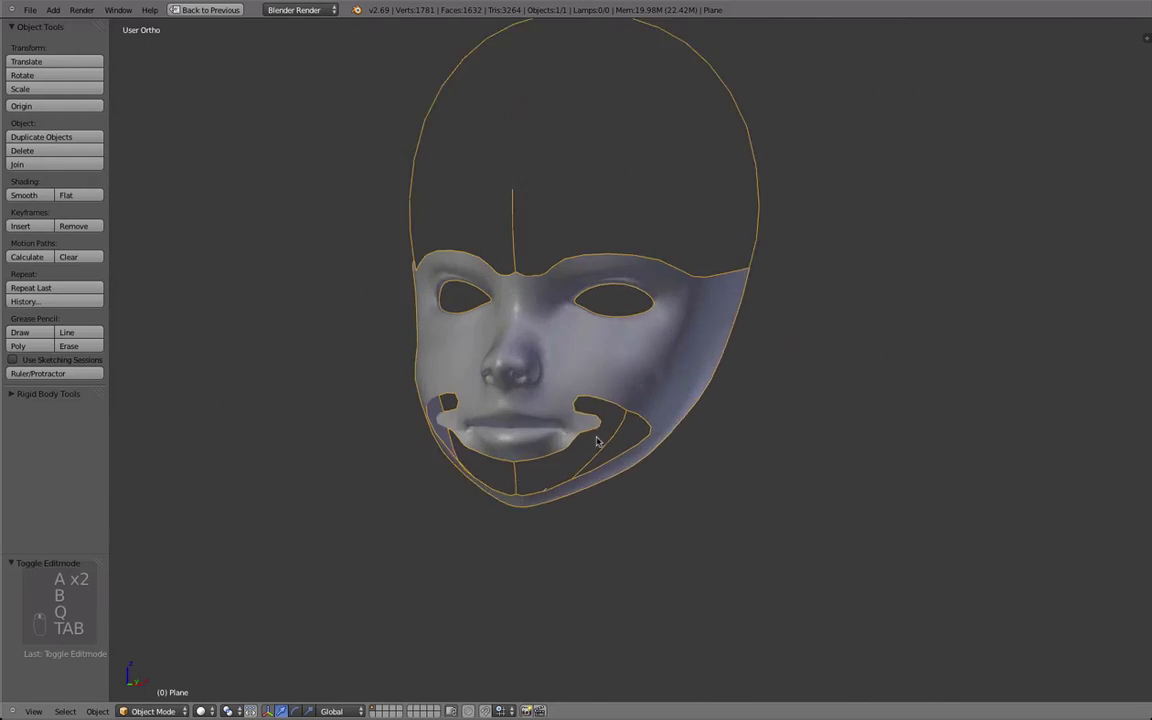
Step: Fill the remaining gap in the lower cheek beside the mouth and adjust its outer edge
{"action": "key", "text": "Tab"}
{"action": "key", "text": "f"}
{"action": "left_click_drag", "start_coordinate": [582, 427], "coordinate": [610, 480]}
{"action": "key", "text": "z"}
{"action": "key", "text": "f"}
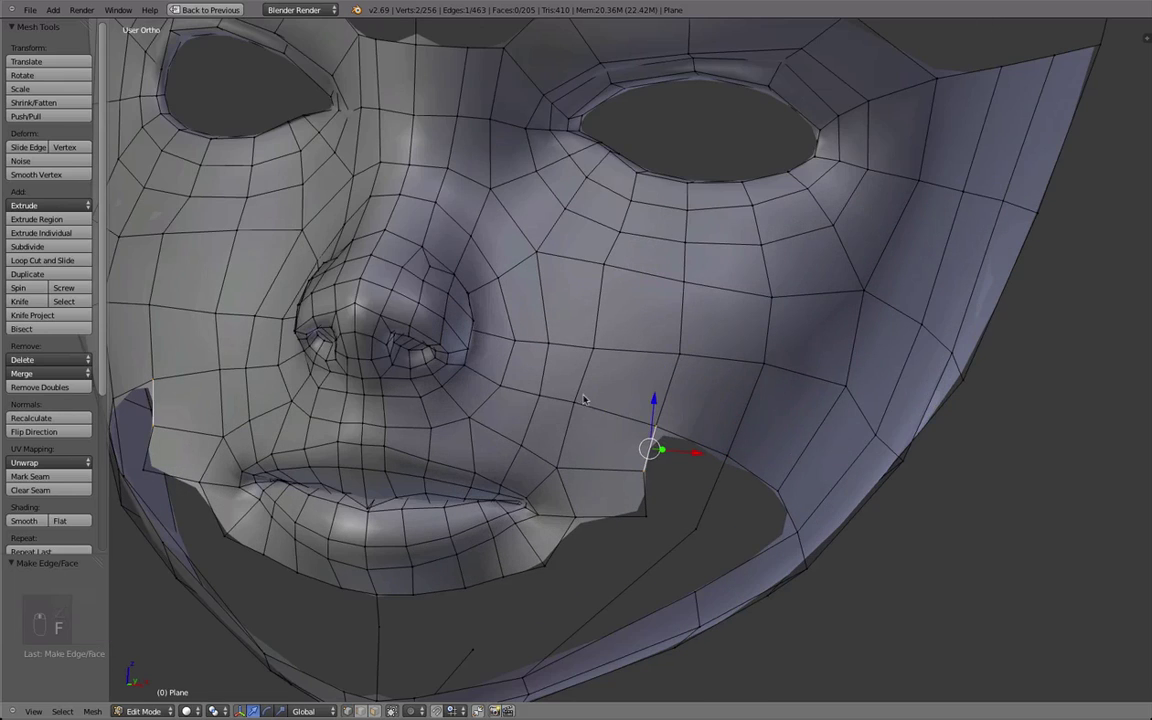
Step: Extend a strip of new vertices down the gap beside the nostril toward the mouth corner
{"action": "key", "text": "x"}
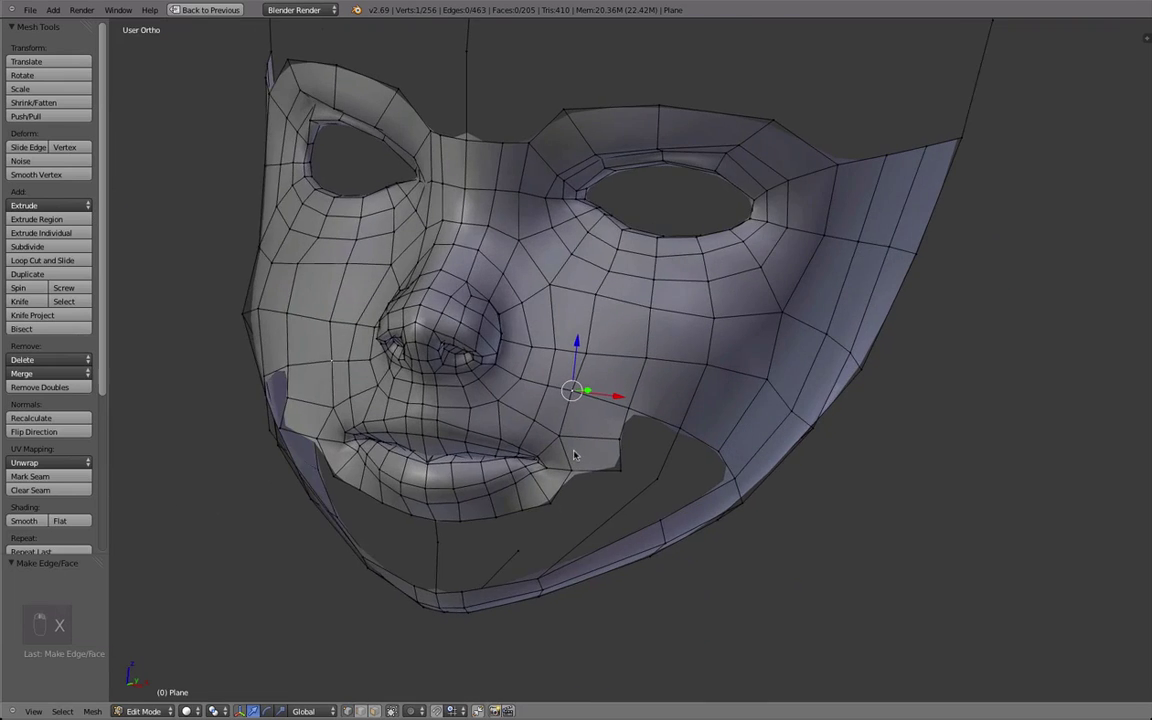
{"action": "key", "text": "x"}
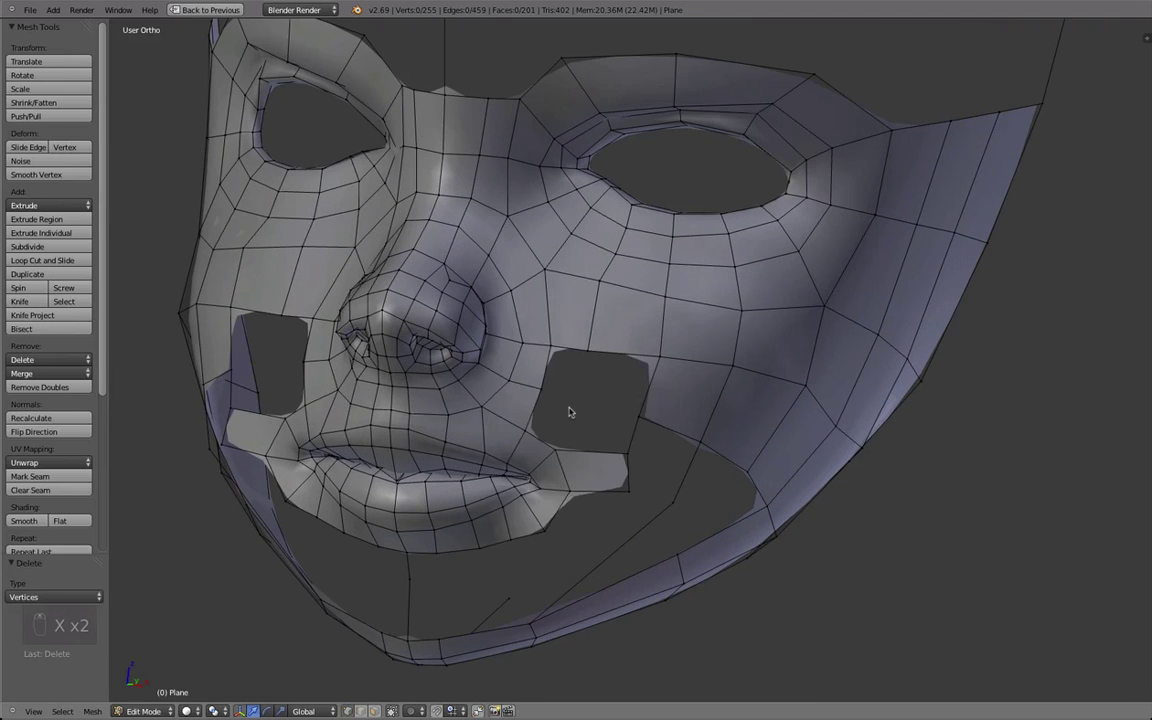
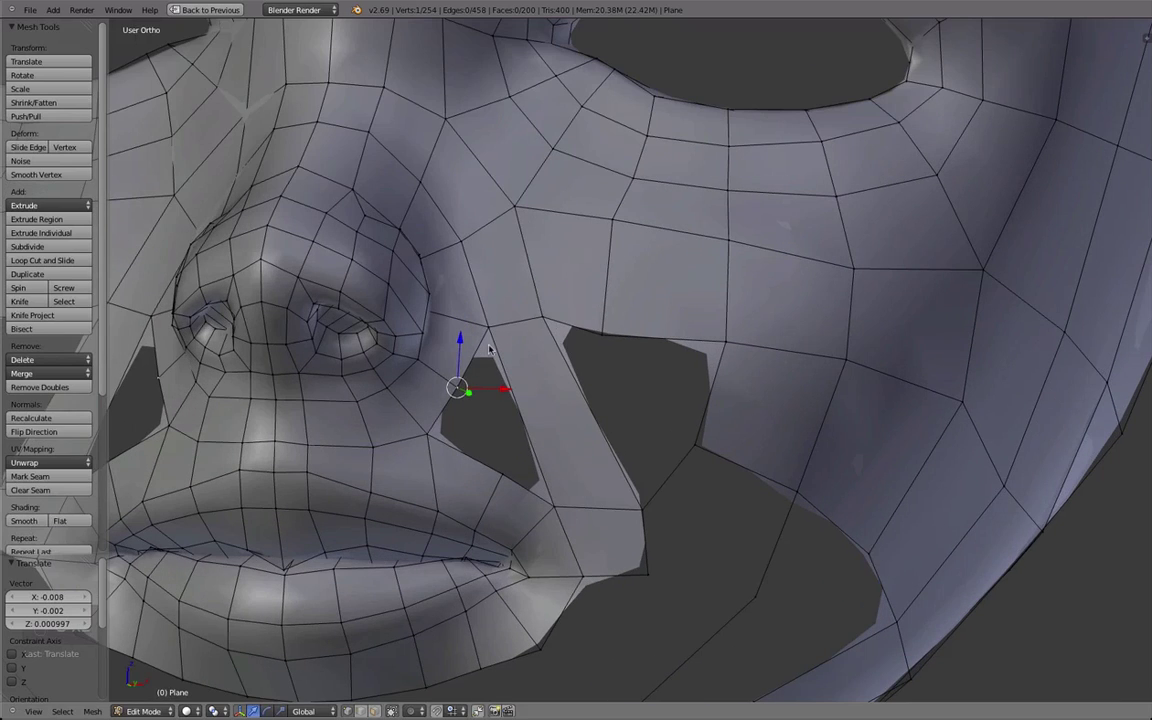
{"action": "key", "text": "g"}
{"action": "key", "text": "e"}
{"action": "key", "text": "f"}
{"action": "key", "text": "q"}
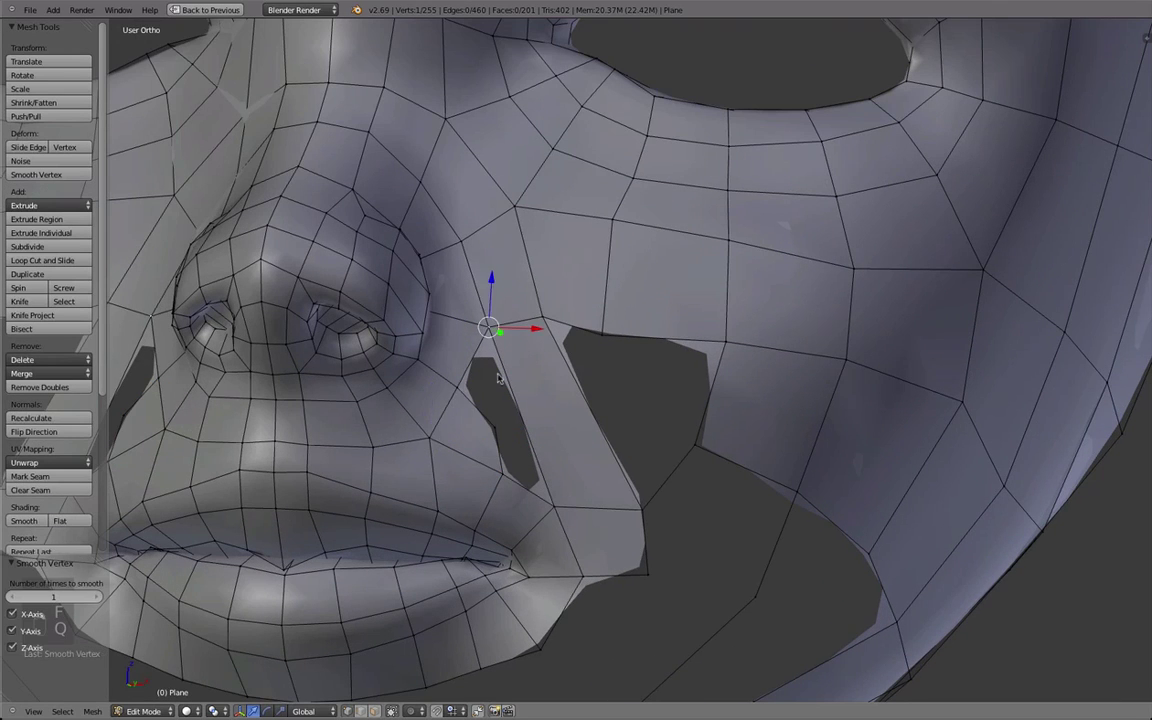
{"action": "key", "text": "f"}
{"action": "key", "text": "f"}
{"action": "key", "text": "a"}
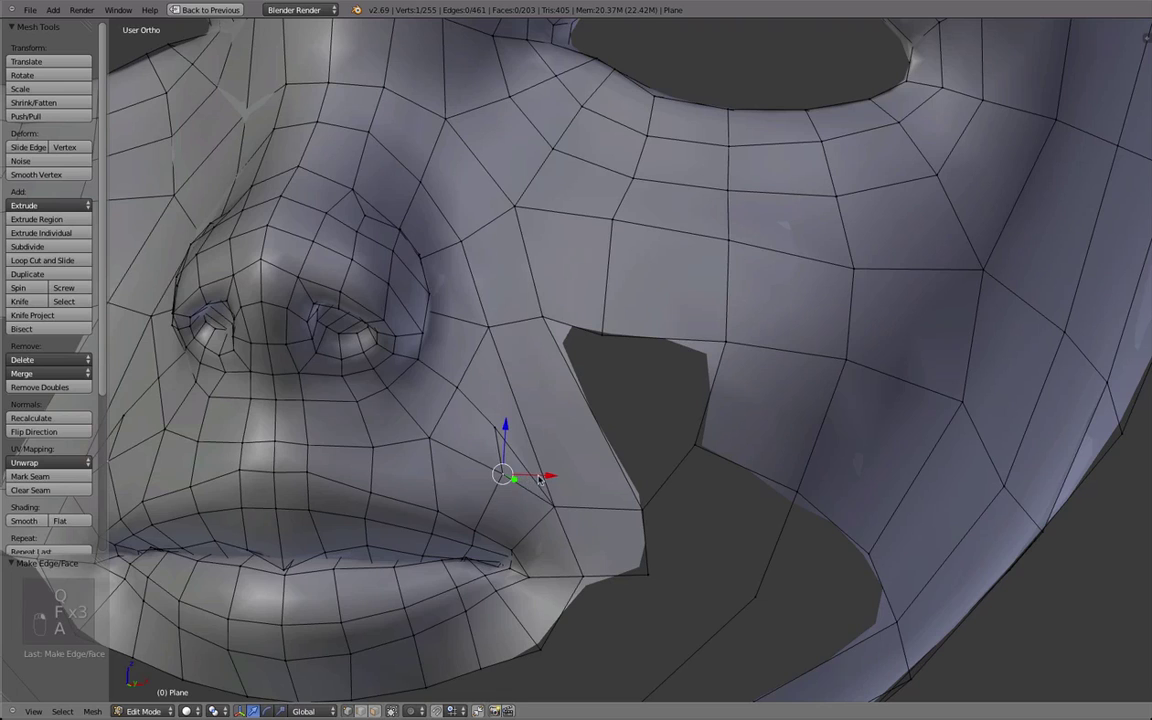
{"action": "key", "text": "z"}
{"action": "key", "text": "z"}
{"action": "key", "text": "ctrl+r"}
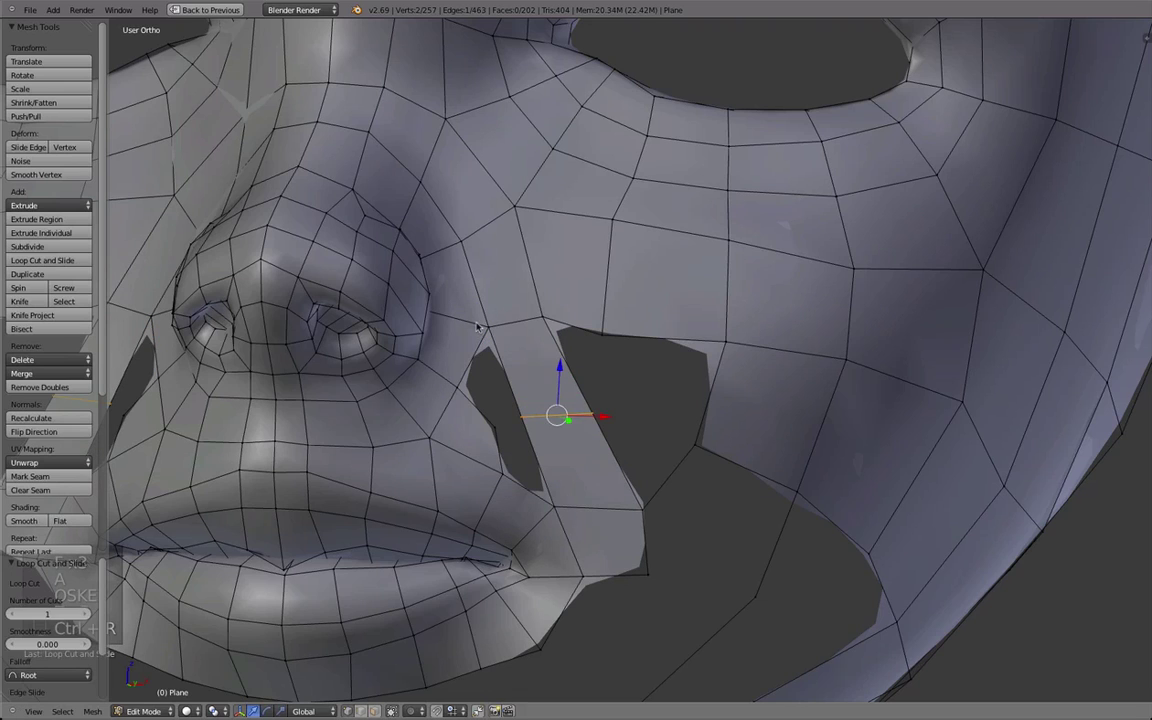
{"action": "key", "text": "z"}
{"action": "key", "text": "f"}
Step: Fill faces across the nose-cheek gap on both sides and adjust them
{"action": "key", "text": "f"}
{"action": "key", "text": "a"}
{"action": "key", "text": "b"}
{"action": "key", "text": "a"}
{"action": "key", "text": "a"}
{"action": "key", "text": "b"}
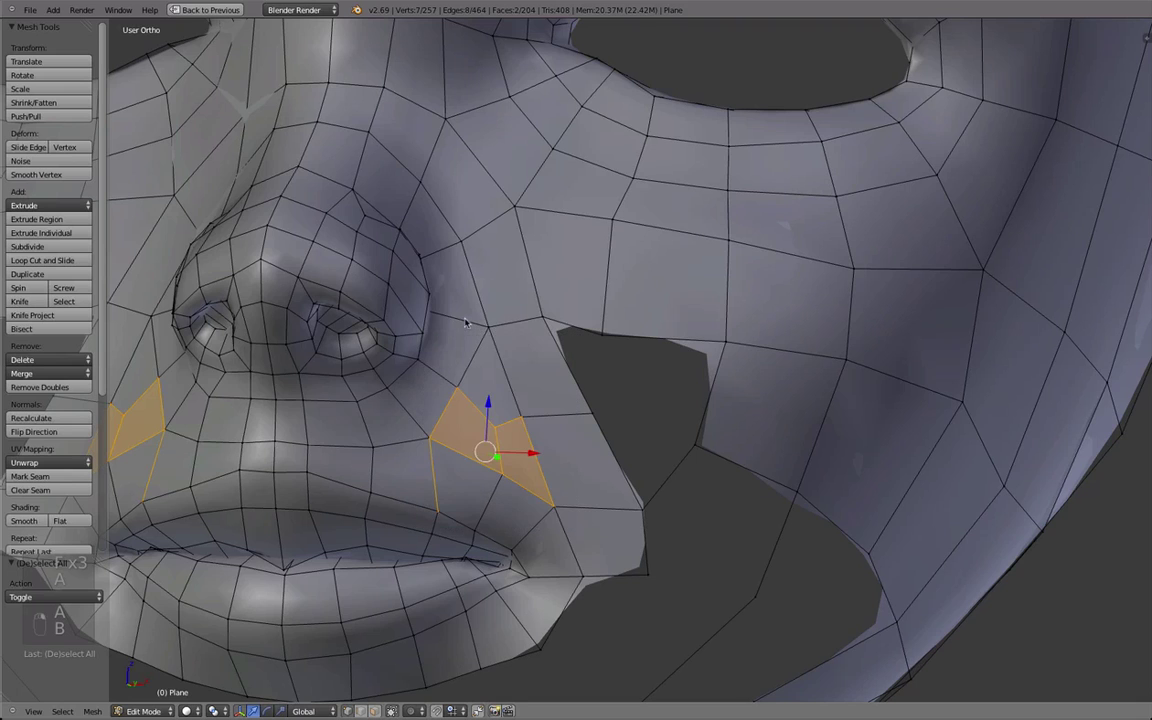
{"action": "left_click_drag", "start_coordinate": [487, 362], "coordinate": [495, 394]}
{"action": "key", "text": "b"}
{"action": "key", "text": "q"}
Step: Preview the whole smoothed mask in Object Mode
{"action": "key", "text": "Tab"}
{"action": "key", "text": "Tab"}
{"action": "key", "text": "Tab"}
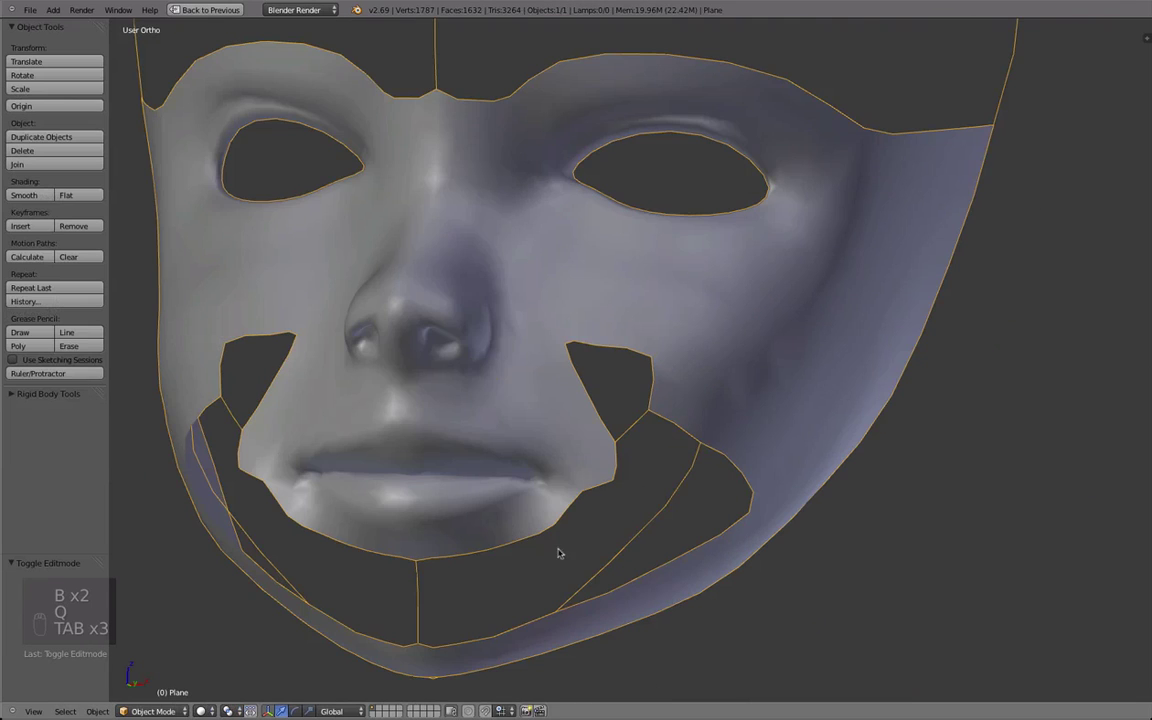
Step: Extrude the lower-lip border edges downward toward the chin strip
{"action": "key", "text": "Tab"}
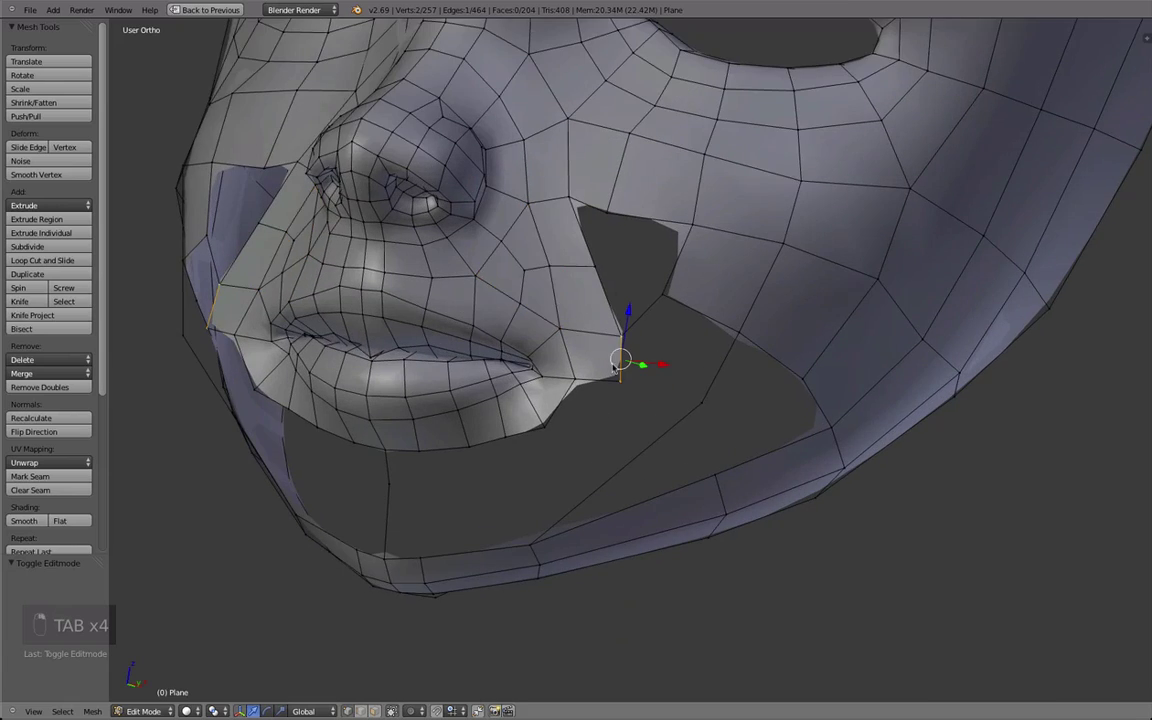
{"action": "left_click_drag", "start_coordinate": [535, 256], "coordinate": [536, 331]}
{"action": "key", "text": "g"}
{"action": "key", "text": "g"}
{"action": "key", "text": "q"}
{"action": "key", "text": "g"}
{"action": "key", "text": "g"}
{"action": "key", "text": "q"}
{"action": "key", "text": "e"}
Step: Extend the remaining lip edges into a new chin row and check it smoothed
{"action": "key", "text": "g"}
{"action": "key", "text": "e"}
{"action": "key", "text": "f"}
{"action": "left_click", "coordinate": [459, 428]}
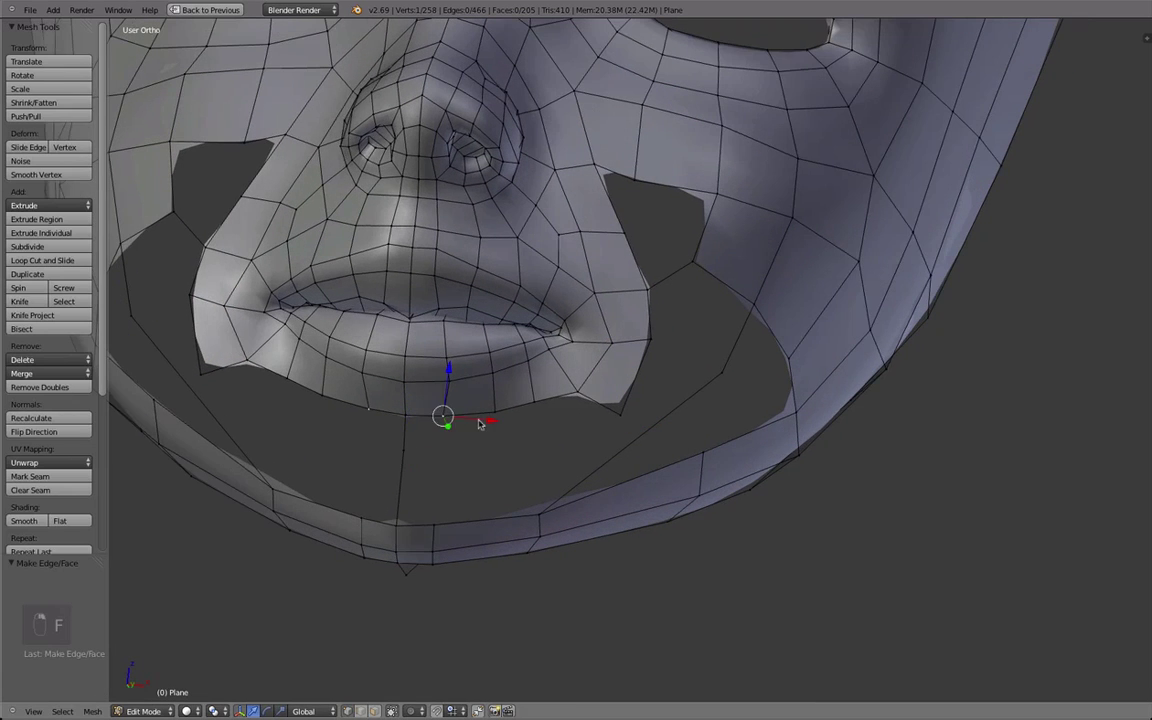
{"action": "key", "text": "e"}
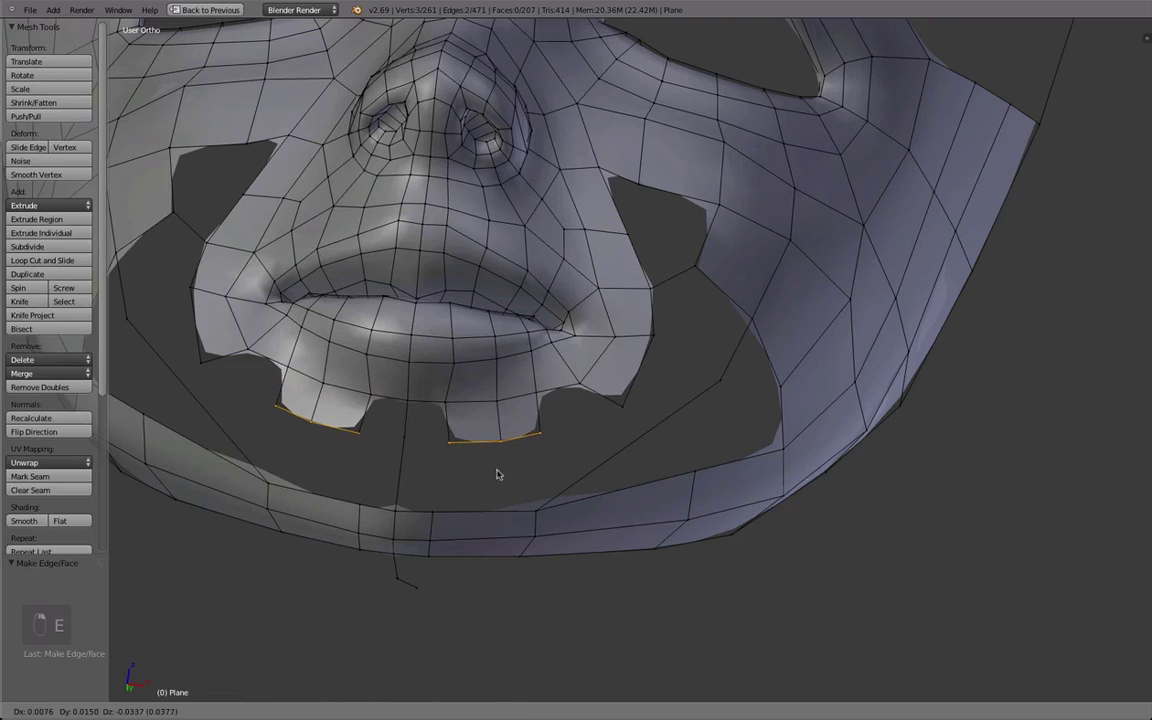
{"action": "key", "text": "f"}
{"action": "key", "text": "f"}
{"action": "key", "text": "Tab"}
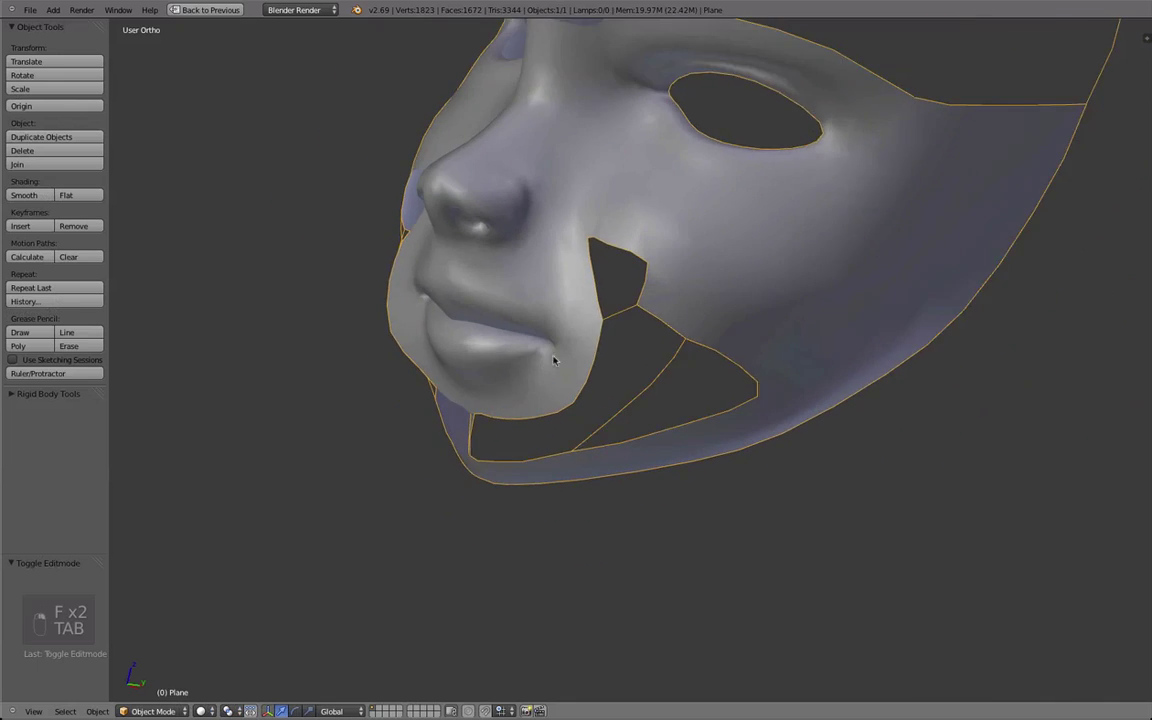
{"action": "key", "text": "Tab"}
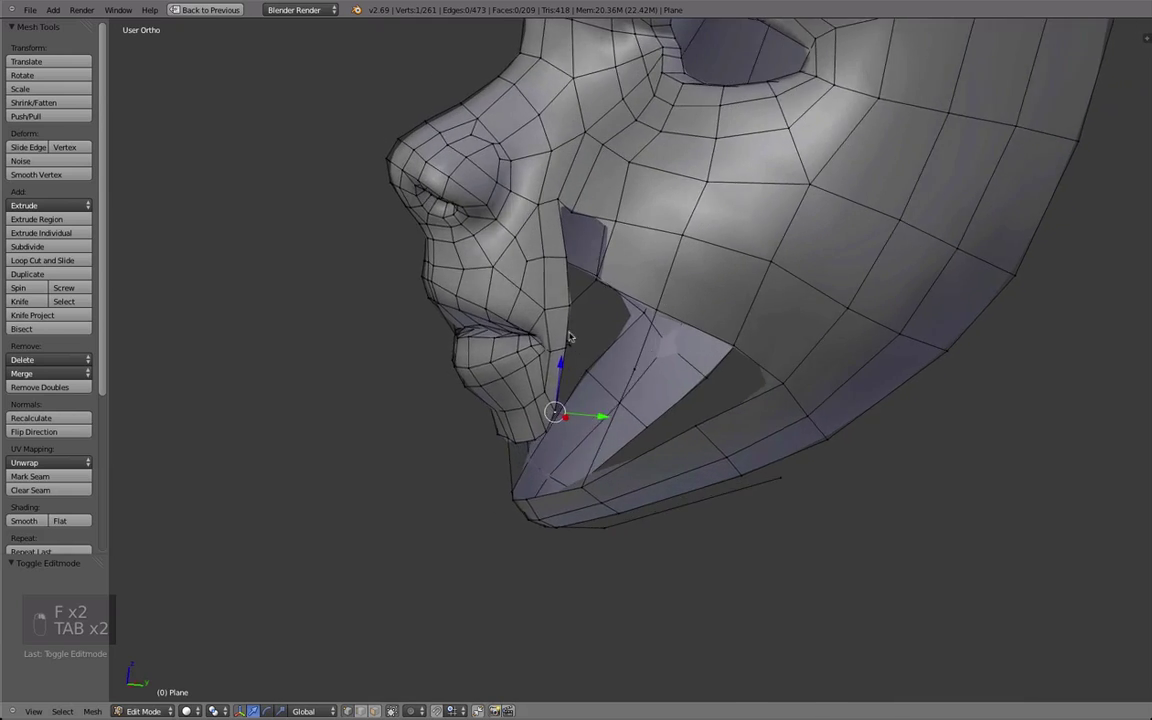
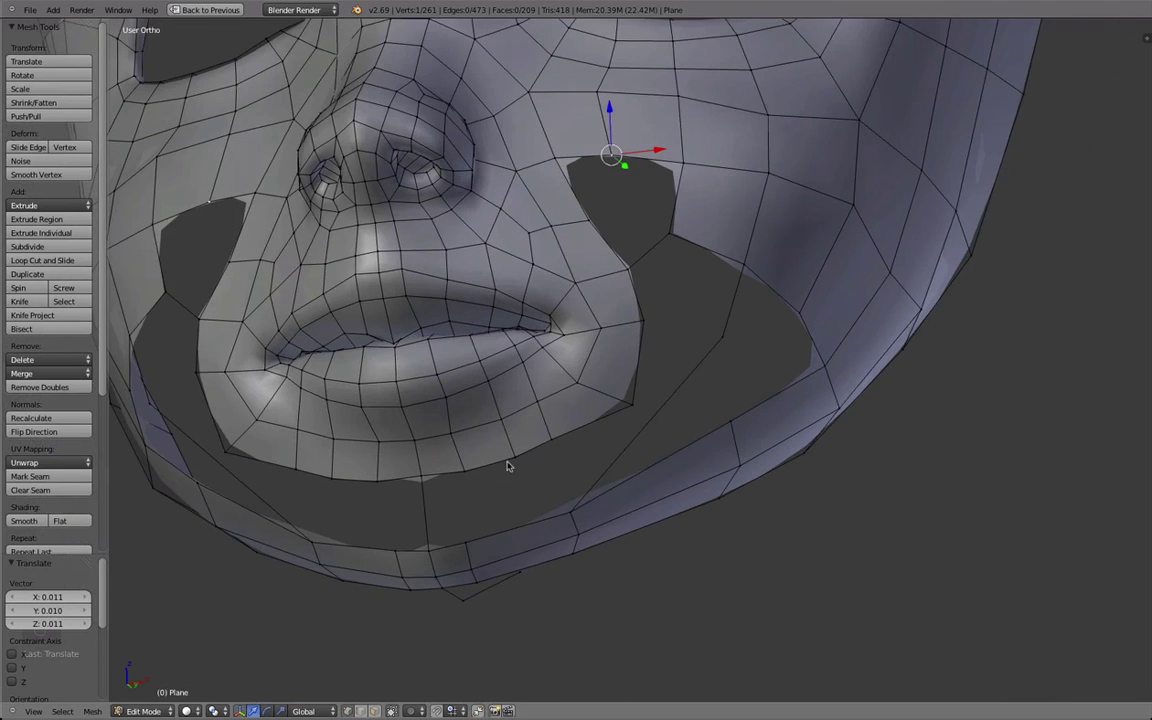
Step: Extend the chin rim with a new loop of faces and settle its vertices in place
{"action": "key", "text": "ctrl+r"}
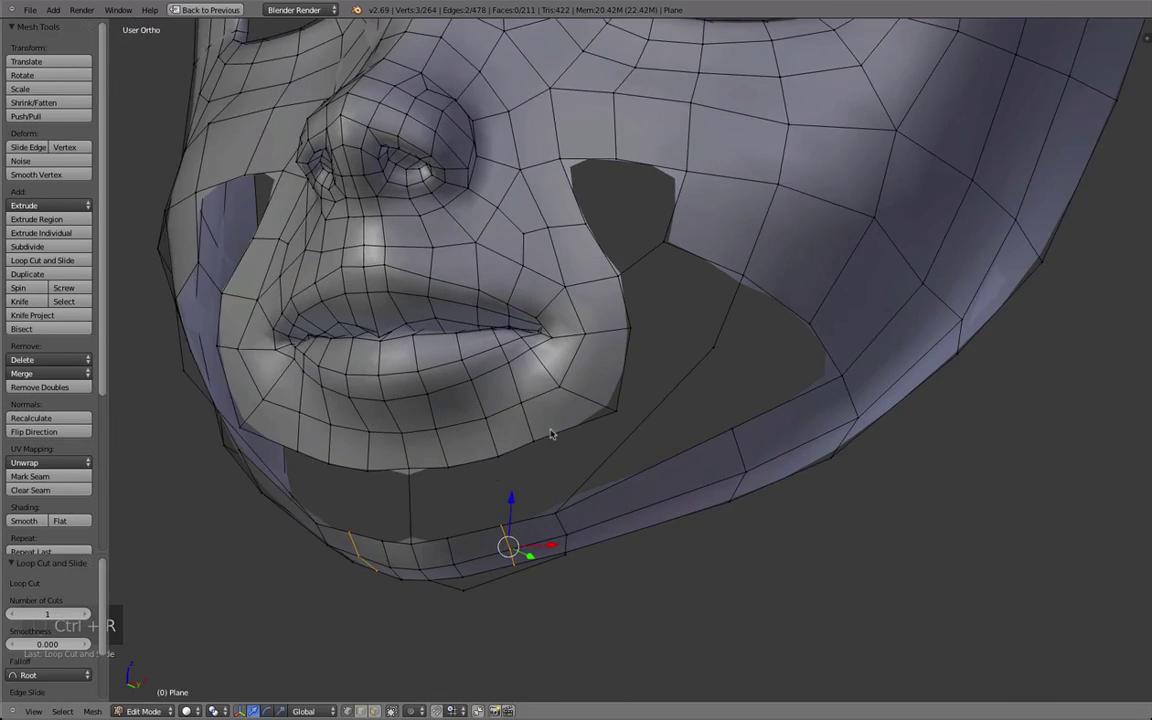
{"action": "key", "text": "q"}
{"action": "key", "text": "Tab"}
Step: Fill the cheek hole face by face, snapping its vertices onto the cheek surface and cutting across the new faces
{"action": "key", "text": "Tab"}
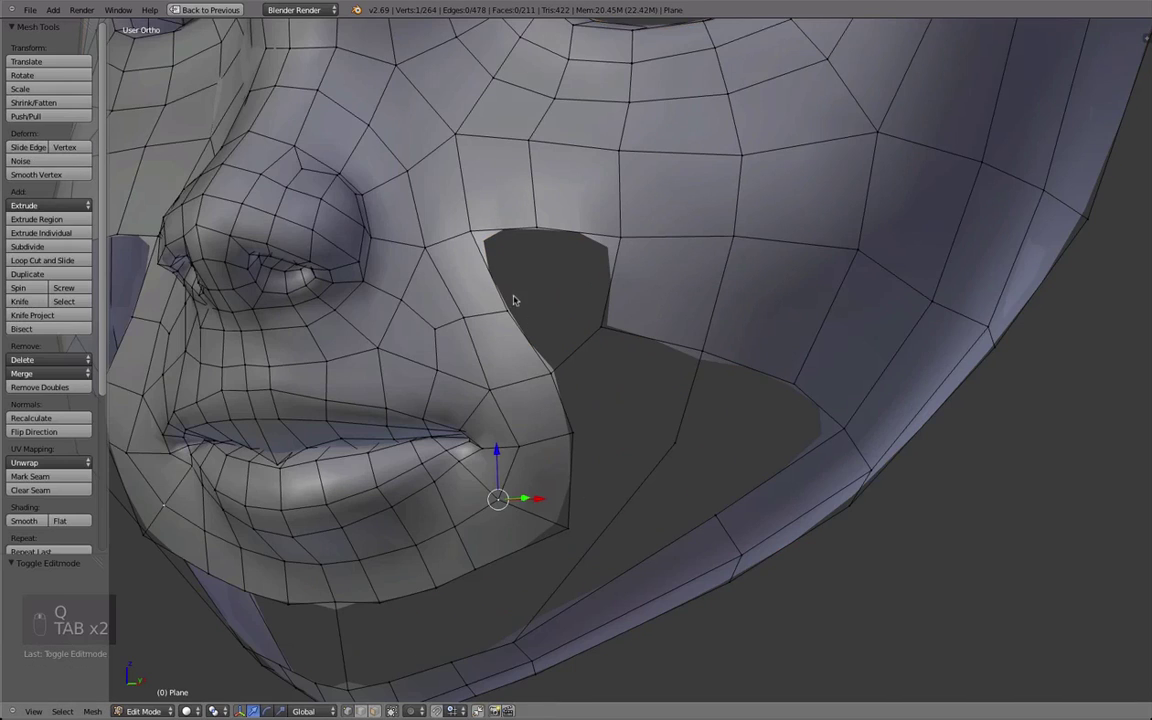
{"action": "key", "text": "e"}
{"action": "key", "text": "f"}
{"action": "key", "text": "f"}
{"action": "key", "text": "f"}
{"action": "key", "text": "z"}
{"action": "key", "text": "f"}
{"action": "key", "text": "Tab"}
{"action": "key", "text": "Tab"}
{"action": "key", "text": "a"}
{"action": "key", "text": "b"}
{"action": "key", "text": "q"}
{"action": "key", "text": "Tab"}
{"action": "key", "text": "Tab"}
Step: Fill the faces beside the mouth hole and move their vertex into place
{"action": "key", "text": "a"}
{"action": "middle_click", "coordinate": [619, 399]}
{"action": "key", "text": "f"}
{"action": "key", "text": "x"}
{"action": "key", "text": "w"}
{"action": "key", "text": "a"}
{"action": "key", "text": "b"}
{"action": "key", "text": "f"}
Step: Close the hole at the side of the mouth with new faces and merge the overlapping vertices
{"action": "right_click", "coordinate": [745, 401]}
{"action": "key", "text": "f"}
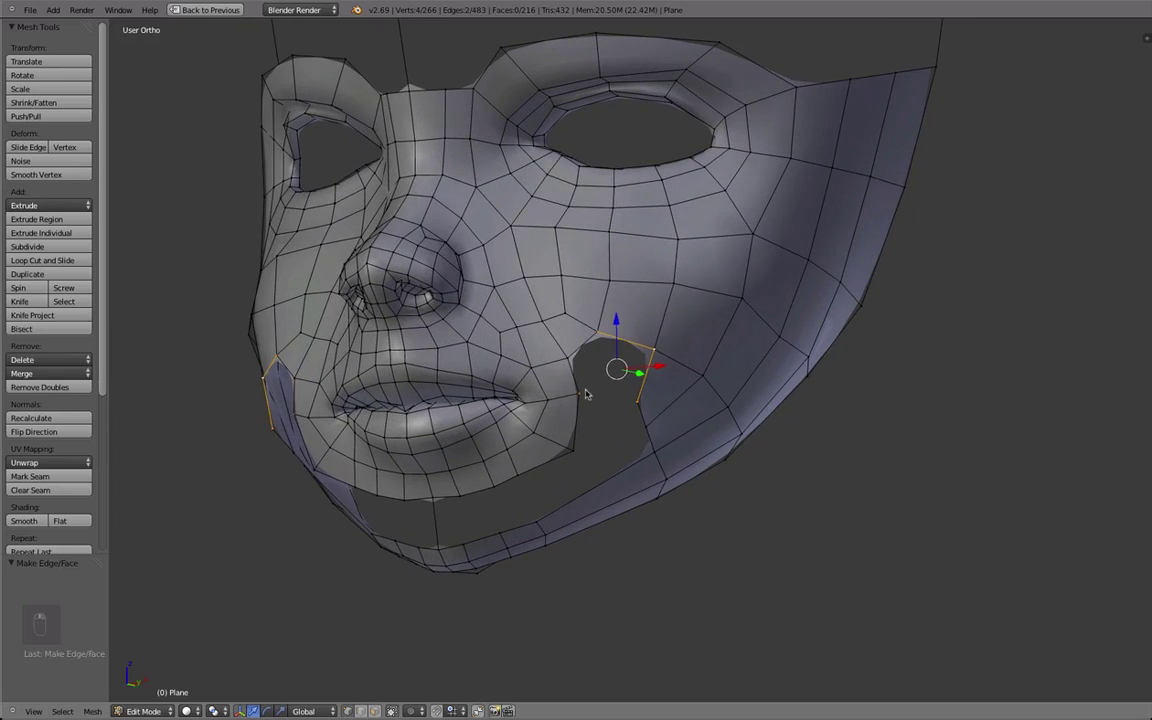
{"action": "key", "text": "e"}
{"action": "key", "text": "f"}
{"action": "key", "text": "a"}
{"action": "key", "text": "f"}
{"action": "key", "text": "a"}
{"action": "key", "text": "b"}
{"action": "key", "text": "b"}
{"action": "key", "text": "q"}
{"action": "key", "text": "q"}
{"action": "key", "text": "g"}
{"action": "key", "text": "g"}
{"action": "key", "text": "q"}
{"action": "key", "text": "d"}
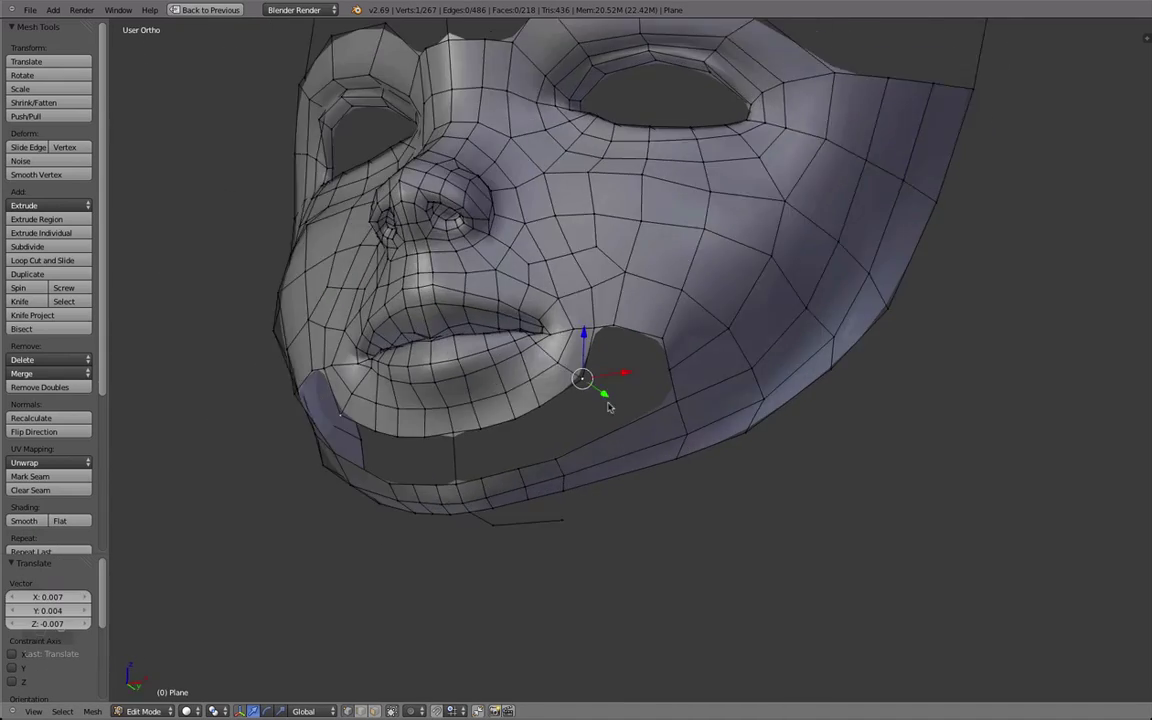
Step: Fill the next hole from its border edges, seating the vertex on the surface and merging duplicates
{"action": "right_click", "coordinate": [530, 421]}
{"action": "key", "text": "f"}
{"action": "key", "text": "f"}
{"action": "key", "text": "a"}
{"action": "key", "text": "ctrl+r"}
{"action": "key", "text": "f"}
{"action": "key", "text": "f"}
{"action": "key", "text": "a"}
{"action": "key", "text": "a"}
{"action": "key", "text": "ctrl+r"}
{"action": "key", "text": "f"}
{"action": "key", "text": "a"}
{"action": "key", "text": "ctrl+r"}
Step: Fill the chin hole below the lip and pull the new chin vertices into shape
{"action": "right_click", "coordinate": [645, 348]}
{"action": "key", "text": "f"}
{"action": "key", "text": "a"}
{"action": "key", "text": "g"}
{"action": "key", "text": "q"}
{"action": "right_click", "coordinate": [609, 243]}
{"action": "right_click", "coordinate": [563, 155]}
{"action": "key", "text": "g"}
{"action": "key", "text": "g"}
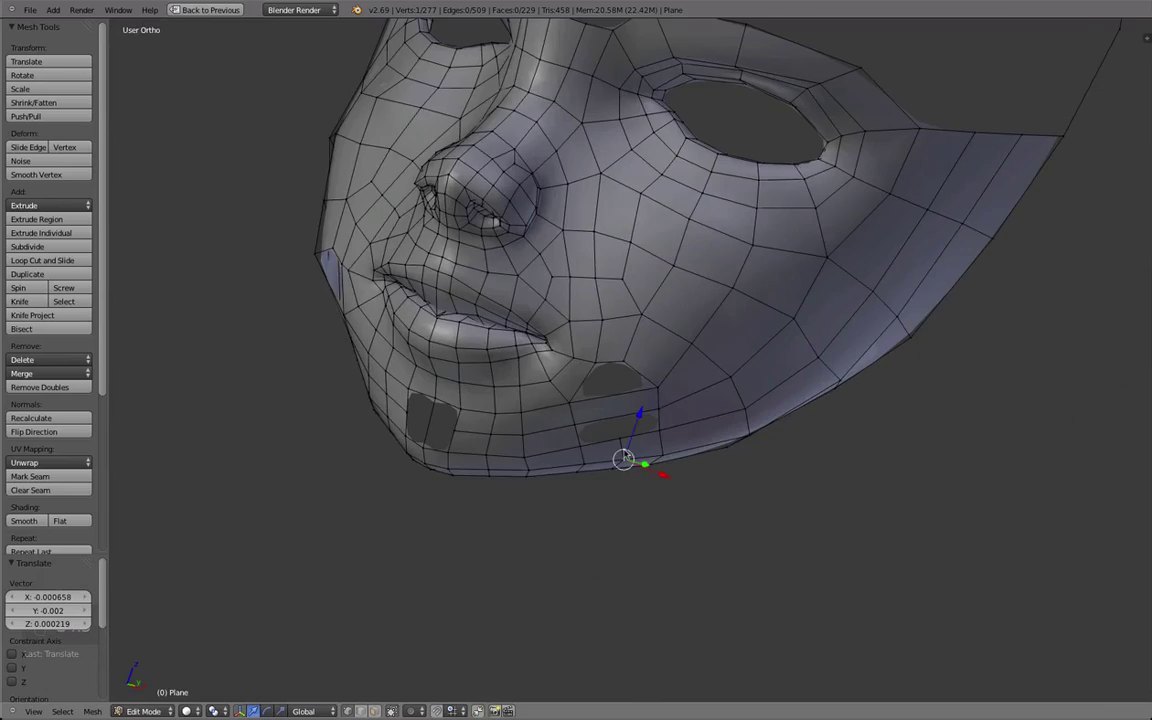
{"action": "key", "text": "x"}
{"action": "left_click_drag", "start_coordinate": [652, 406], "coordinate": [650, 388]}
{"action": "key", "text": "f"}
{"action": "key", "text": "f"}
{"action": "key", "text": "a"}
Step: Fill the lower cheek hole and place its vertex on the surface
{"action": "right_click", "coordinate": [583, 393]}
{"action": "key", "text": "t"}
{"action": "key", "text": "f"}
{"action": "key", "text": "z"}
{"action": "key", "text": "d"}
{"action": "key", "text": "d"}
{"action": "key", "text": "d"}
{"action": "left_click", "coordinate": [707, 494]}
Step: Close the last small hole and orbit around the chin to check the filled areas
{"action": "middle_click", "coordinate": [707, 494]}
{"action": "right_click", "coordinate": [707, 494]}
{"action": "key", "text": "g"}
{"action": "left_click_drag", "start_coordinate": [608, 423], "coordinate": [648, 525]}
{"action": "left_click_drag", "start_coordinate": [598, 420], "coordinate": [648, 525]}
{"action": "left_click_drag", "start_coordinate": [598, 420], "coordinate": [435, 459]}
{"action": "key", "text": "g"}
{"action": "left_click_drag", "start_coordinate": [544, 358], "coordinate": [556, 319]}
{"action": "right_click", "coordinate": [503, 269]}
Step: Preview the smoothed mask from the side in Object Mode, then re-enter Edit Mode on the chin
{"action": "key", "text": "alt+w"}
{"action": "key", "text": "a"}
{"action": "key", "text": "a"}
{"action": "key", "text": "b"}
{"action": "key", "text": "f"}
{"action": "key", "text": "b"}
{"action": "left_click_drag", "start_coordinate": [478, 267], "coordinate": [579, 333]}
{"action": "key", "text": "f"}
{"action": "key", "text": "Tab"}
{"action": "key", "text": "a"}
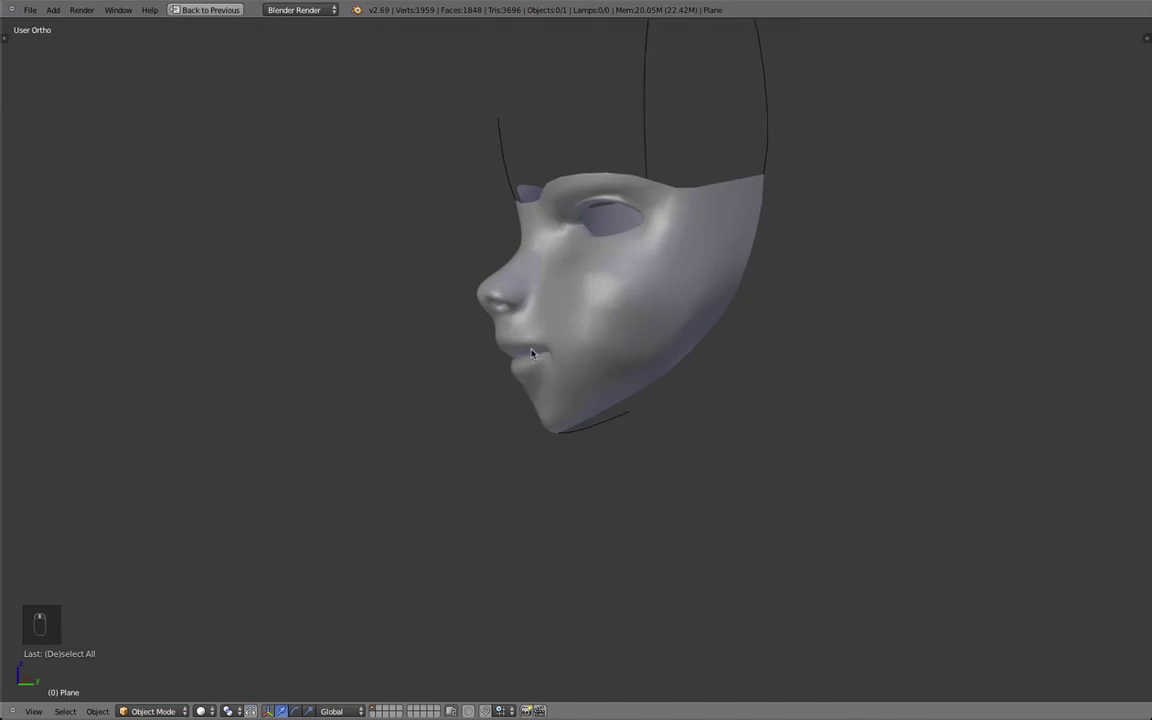
{"action": "key", "text": "Tab"}
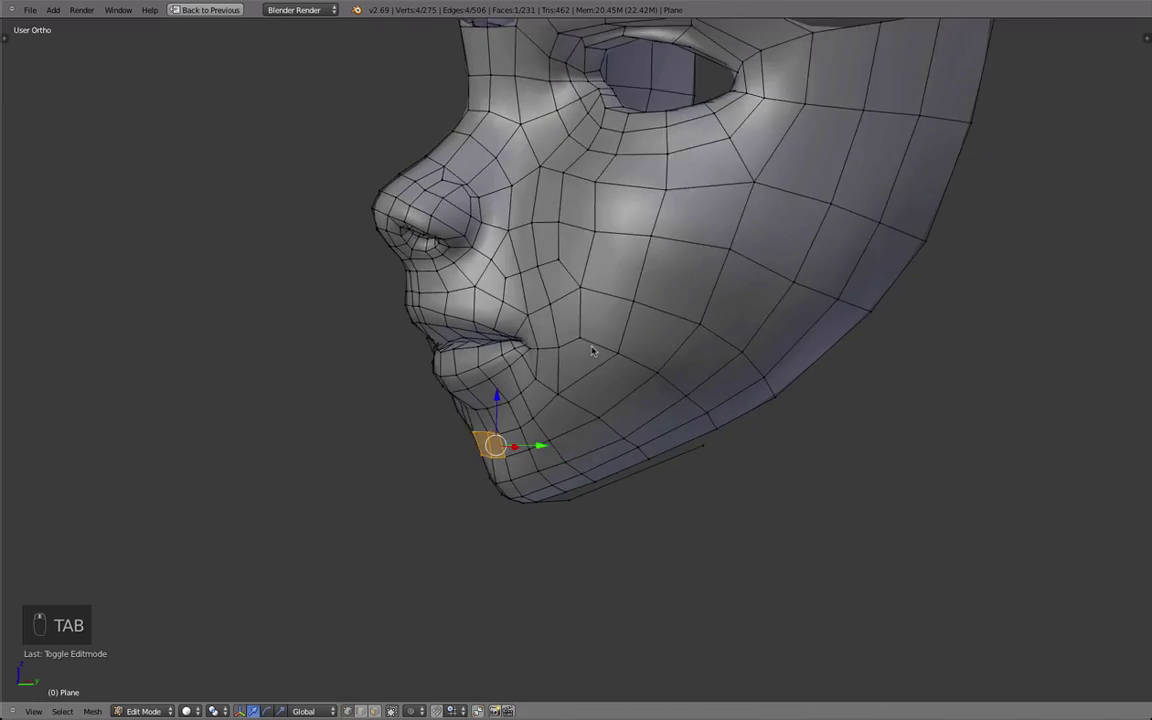
Step: Box-select the chin vertices and move them into a better chin shape
{"action": "key", "text": "a"}
{"action": "key", "text": "b"}
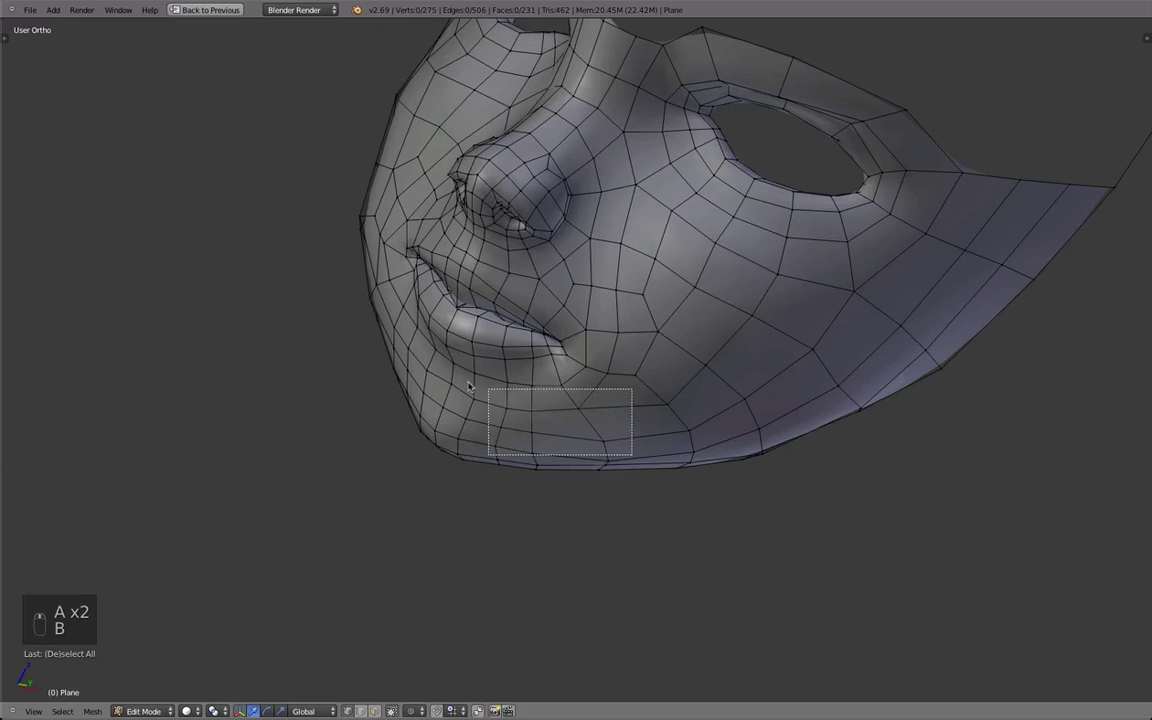
{"action": "key", "text": "b"}
{"action": "key", "text": "q"}
Step: Toggle between editing and the smoothed preview while orbiting to inspect the mask surface
{"action": "key", "text": "Tab"}
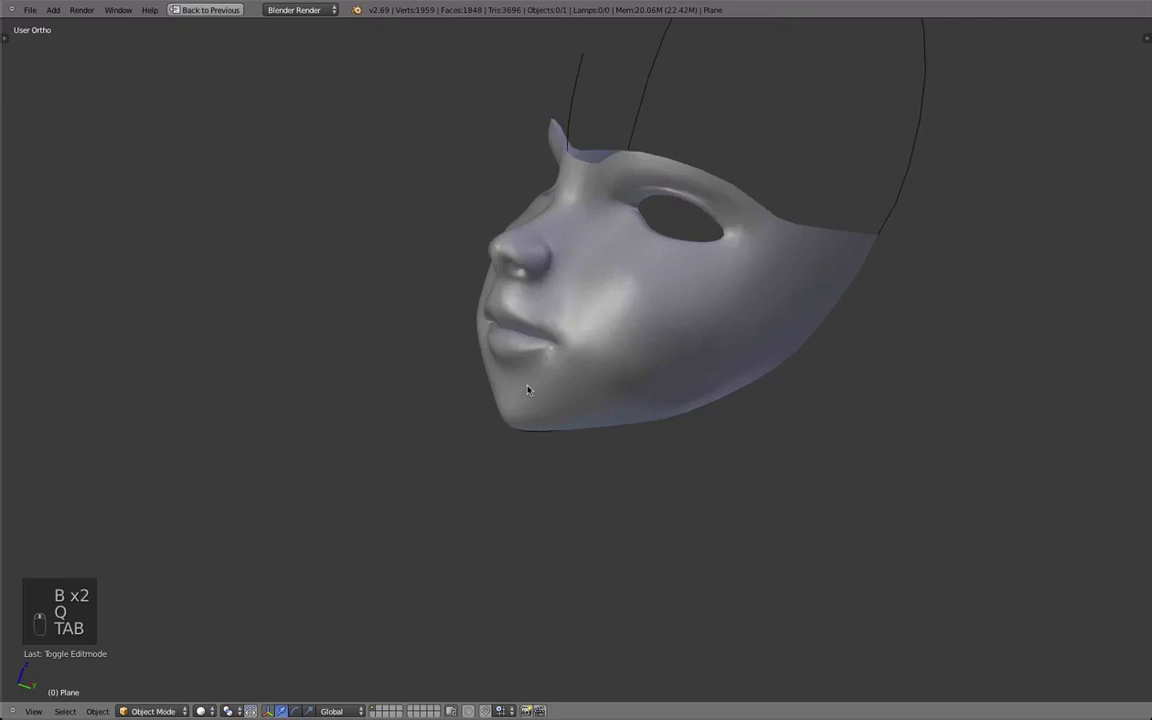
{"action": "key", "text": "Tab"}
{"action": "key", "text": "a"}
{"action": "key", "text": "b"}
{"action": "left_click_drag", "start_coordinate": [602, 434], "coordinate": [605, 600]}
{"action": "key", "text": "q"}
{"action": "key", "text": "Tab"}
{"action": "key", "text": "Tab"}
{"action": "key", "text": "a"}
{"action": "key", "text": "b"}
{"action": "key", "text": "q"}
{"action": "key", "text": "b"}
{"action": "left_click_drag", "start_coordinate": [562, 283], "coordinate": [580, 287]}
{"action": "key", "text": "o"}
{"action": "key", "text": "g"}
{"action": "key", "text": "g"}
{"action": "left_click_drag", "start_coordinate": [540, 268], "coordinate": [577, 309]}
Step: Check the smoothed mask from the front, making small grab adjustments between previews
{"action": "key", "text": "Tab"}
{"action": "key", "text": "Tab"}
{"action": "key", "text": "g"}
{"action": "key", "text": "g"}
{"action": "key", "text": "Tab"}
{"action": "left_click_drag", "start_coordinate": [672, 318], "coordinate": [577, 386]}
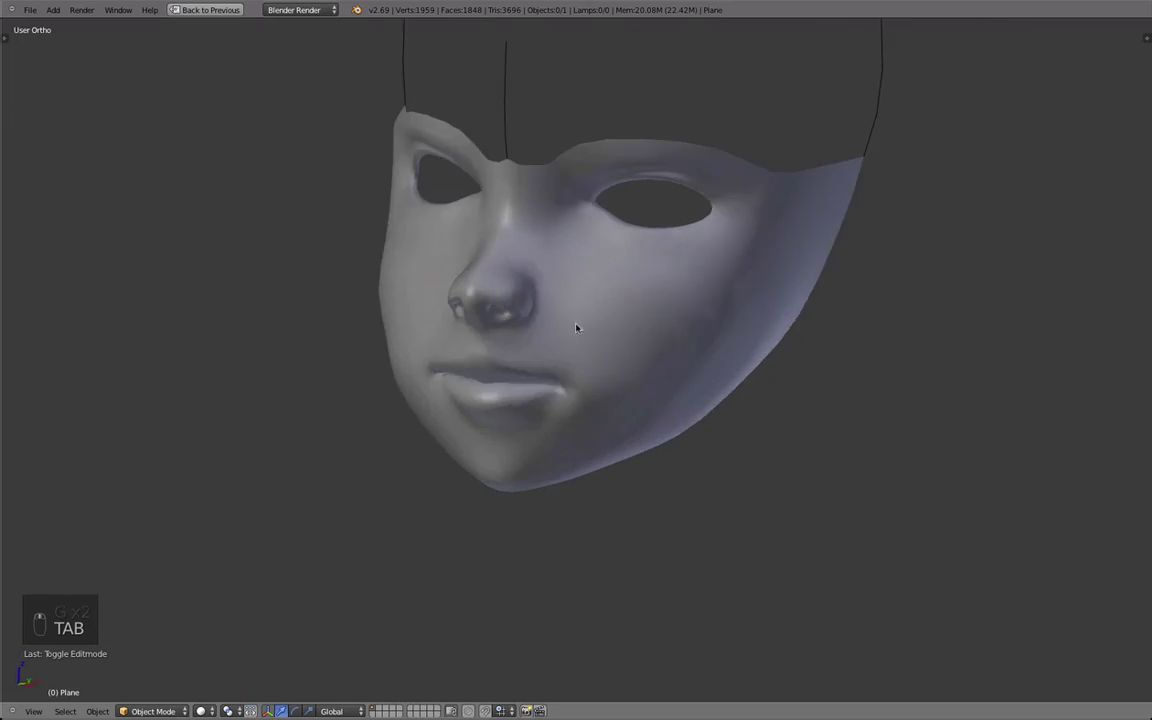
{"action": "key", "text": "Tab"}
{"action": "left_click_drag", "start_coordinate": [677, 343], "coordinate": [669, 370]}
{"action": "key", "text": "g"}
{"action": "key", "text": "g"}
{"action": "key", "text": "Tab"}
Step: Switch layers so only the front and side reference drawings are shown, hiding the mask
{"action": "left_click", "coordinate": [685, 325]}
{"action": "left_click_drag", "start_coordinate": [535, 325], "coordinate": [553, 325]}
{"action": "key", "text": "3"}
{"action": "left_click", "coordinate": [588, 334]}
{"action": "left_click", "coordinate": [589, 337]}
{"action": "left_click", "coordinate": [418, 450]}
Step: Orbit the viewport back onto the smoothed mask on its own layer
{"action": "left_click_drag", "start_coordinate": [454, 415], "coordinate": [636, 457]}
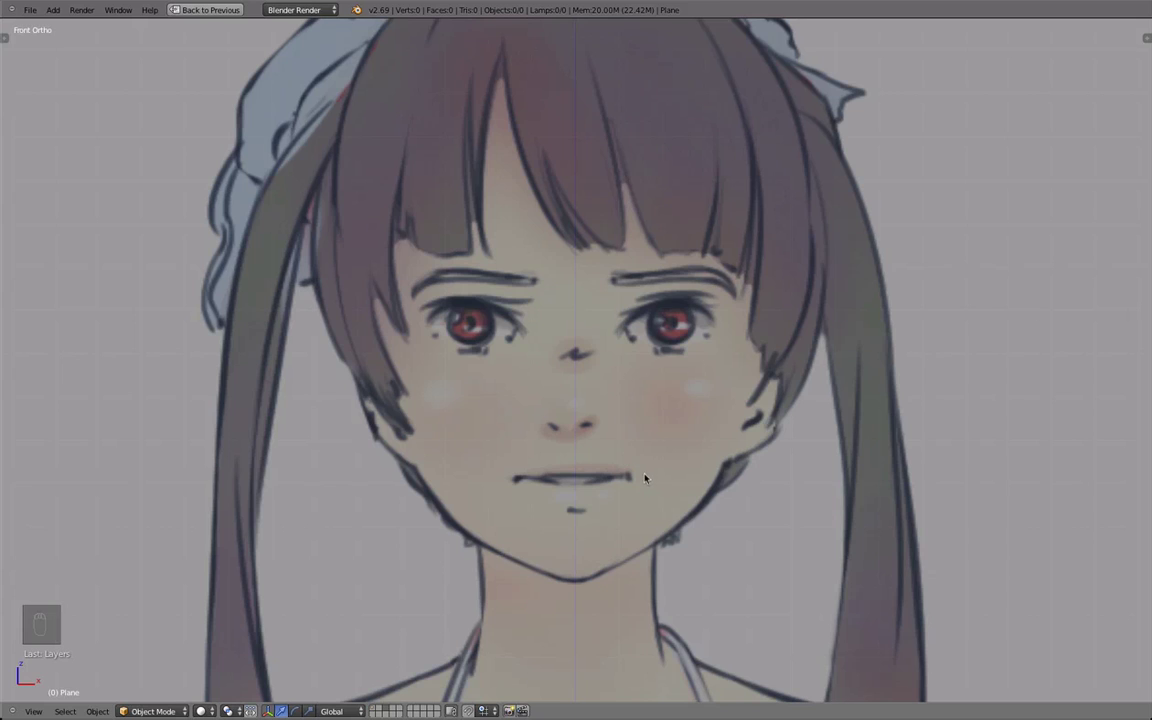
Step: Toggle between front and side views to compare the mask against the reference, then resume editing
{"action": "key", "text": "1"}
{"action": "key", "text": "2"}
{"action": "key", "text": "1"}
{"action": "key", "text": "2"}
{"action": "key", "text": "1"}
{"action": "key", "text": "2"}
{"action": "key", "text": "1"}
{"action": "key", "text": "2"}
{"action": "key", "text": "1"}
{"action": "key", "text": "2"}
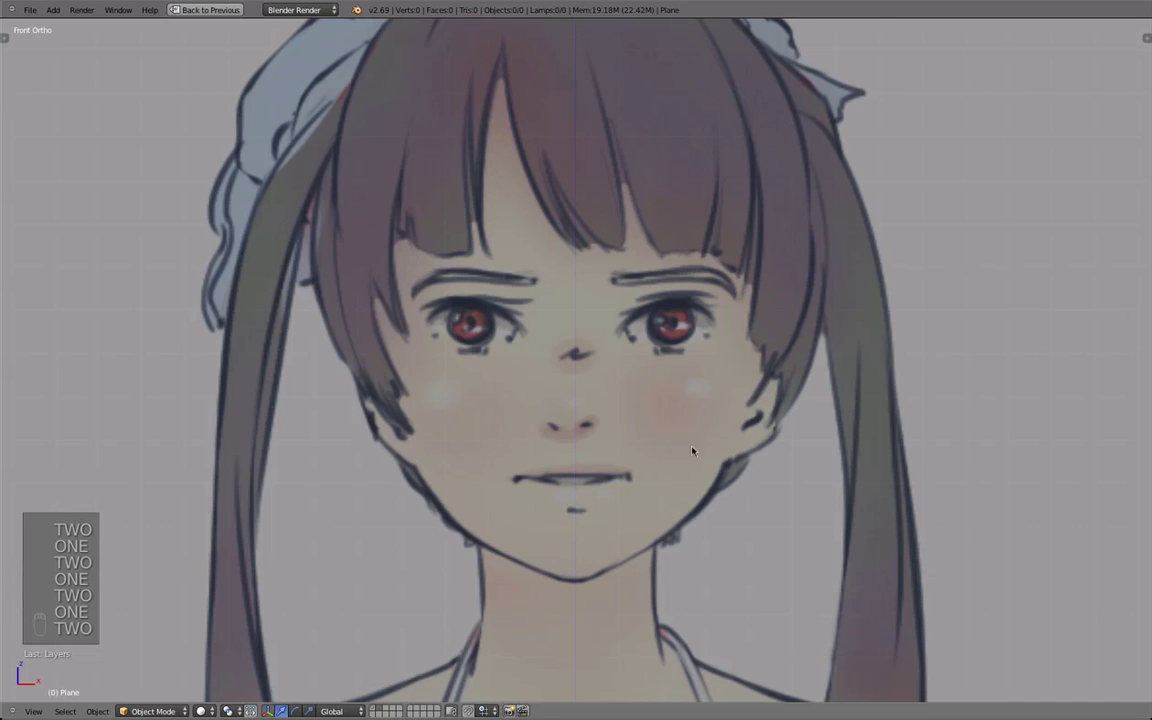
{"action": "key", "text": "2"}
{"action": "key", "text": "1"}
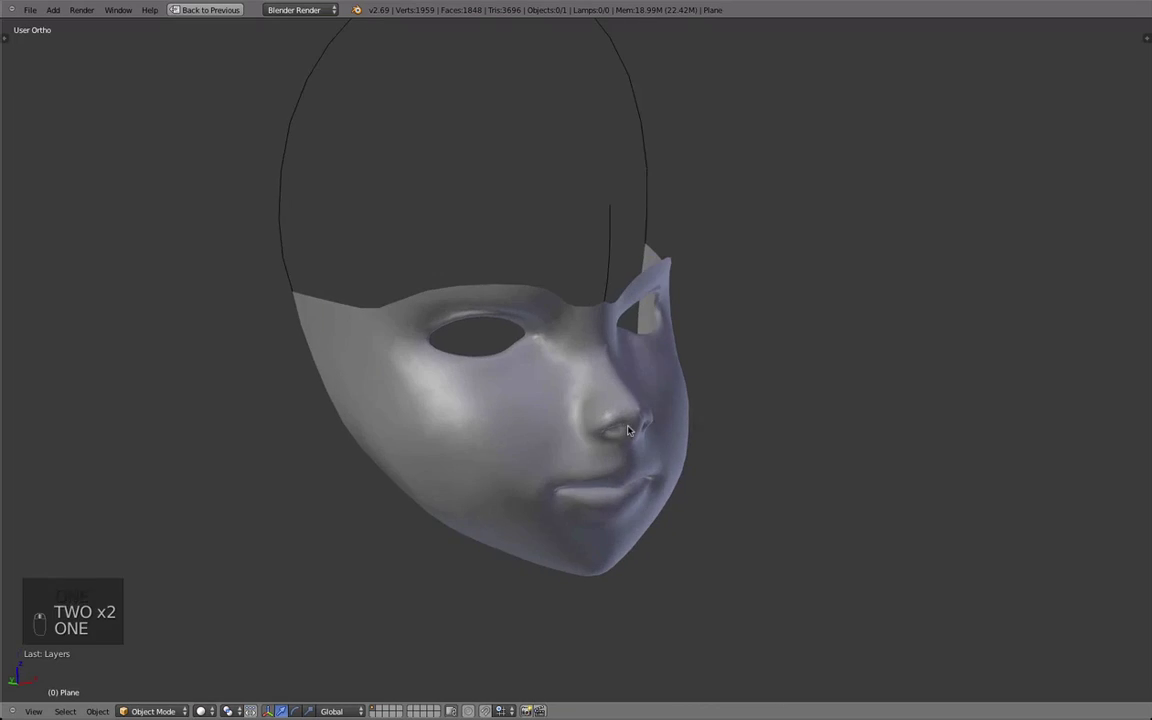
{"action": "key", "text": "Tab"}
Step: Move the chin vertices in side profile so the chin follows the drawn profile line
{"action": "left_click_drag", "start_coordinate": [527, 549], "coordinate": [569, 532]}
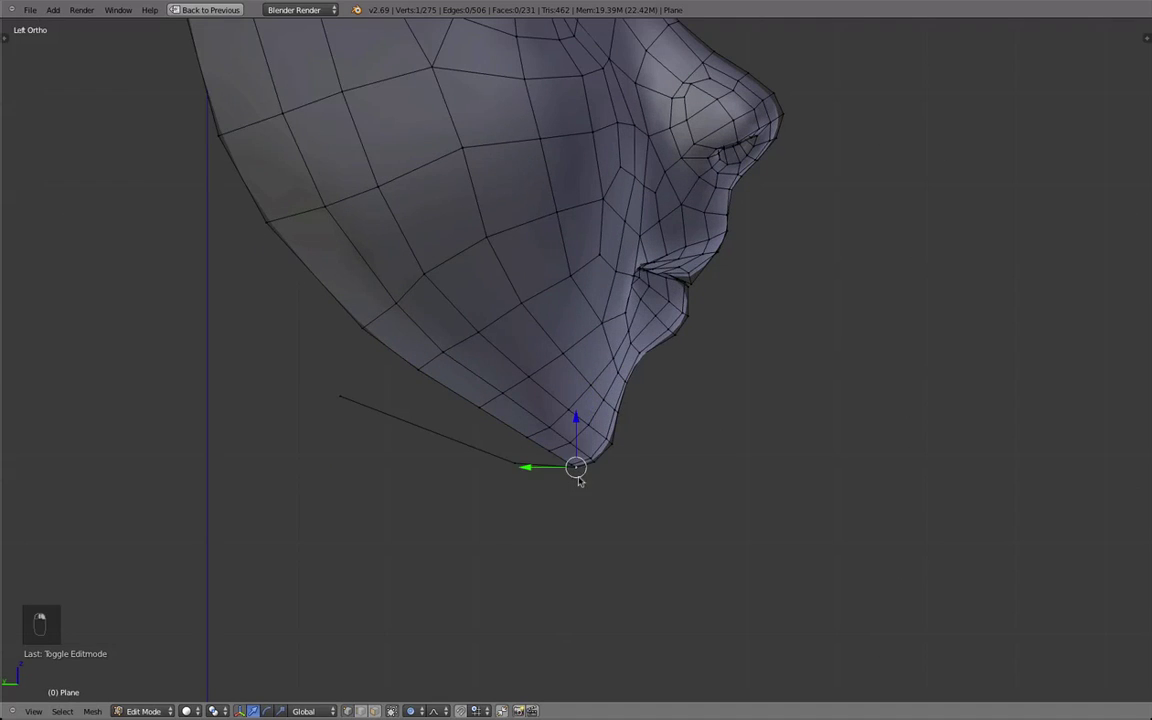
{"action": "key", "text": "g"}
{"action": "key", "text": "g"}
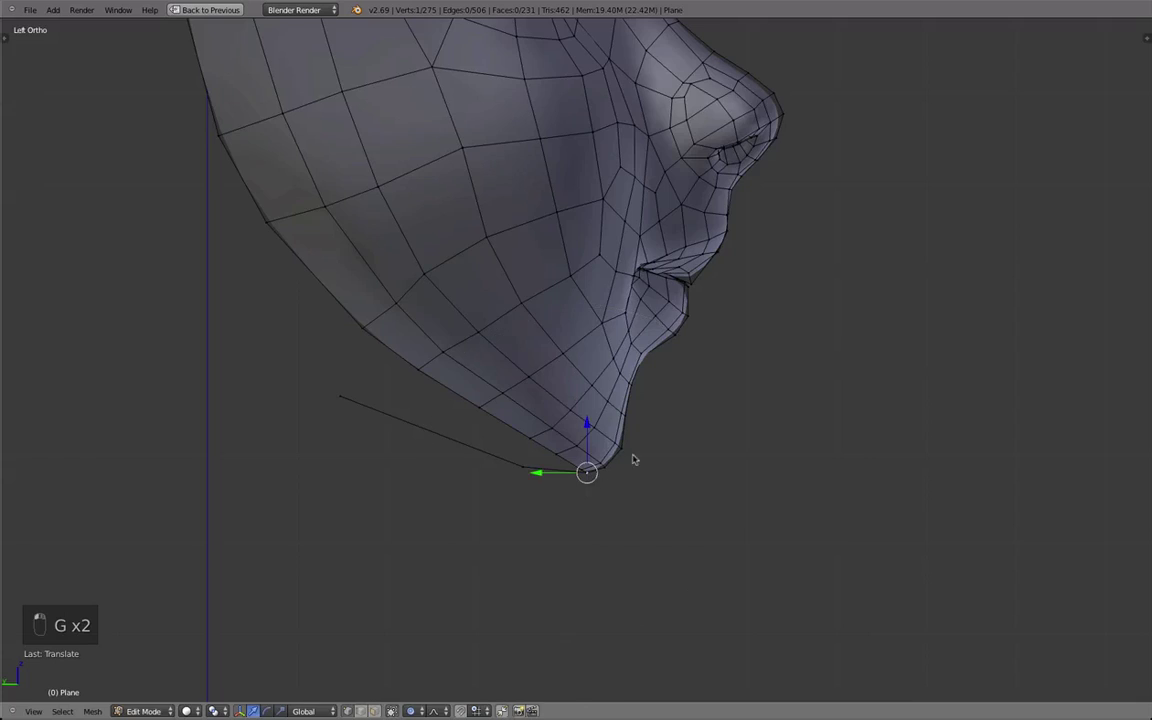
{"action": "key", "text": "Tab"}
{"action": "key", "text": "Tab"}
{"action": "left_click_drag", "start_coordinate": [599, 408], "coordinate": [600, 408]}
{"action": "key", "text": "g"}
{"action": "left_click_drag", "start_coordinate": [572, 408], "coordinate": [577, 429]}
{"action": "key", "text": "Tab"}
{"action": "key", "text": "Tab"}
{"action": "key", "text": "a"}
{"action": "key", "text": "b"}
{"action": "key", "text": "q"}
{"action": "key", "text": "g"}
{"action": "key", "text": "Tab"}
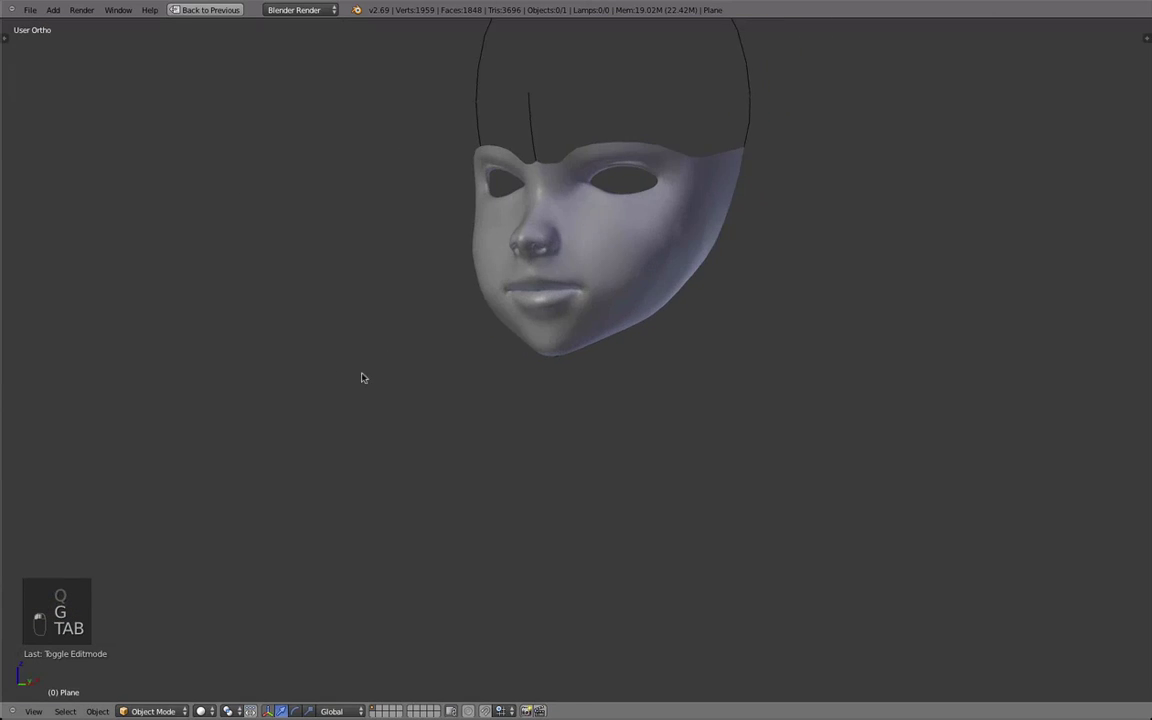
Step: From the front view, pull the chin and jaw vertices onto the drawn jawline
{"action": "key", "text": "Tab"}
{"action": "key", "text": "g"}
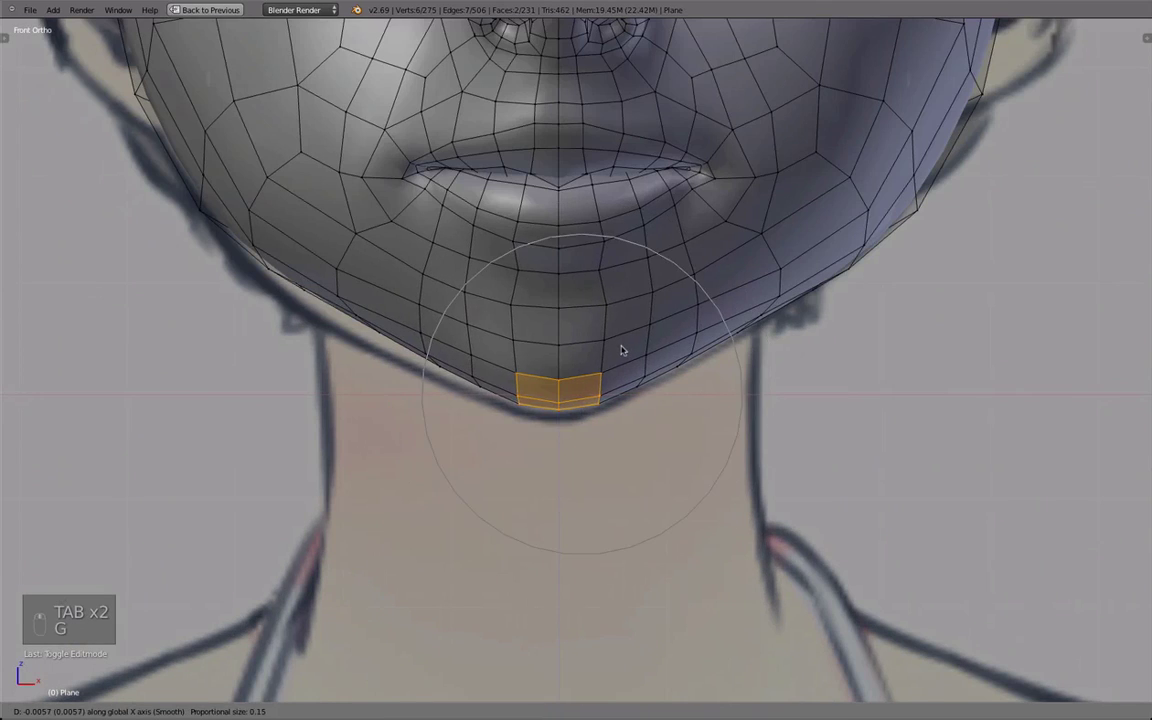
{"action": "left_click_drag", "start_coordinate": [627, 341], "coordinate": [683, 346]}
{"action": "key", "text": "Tab"}
{"action": "key", "text": "Tab"}
{"action": "key", "text": "g"}
{"action": "key", "text": "g"}
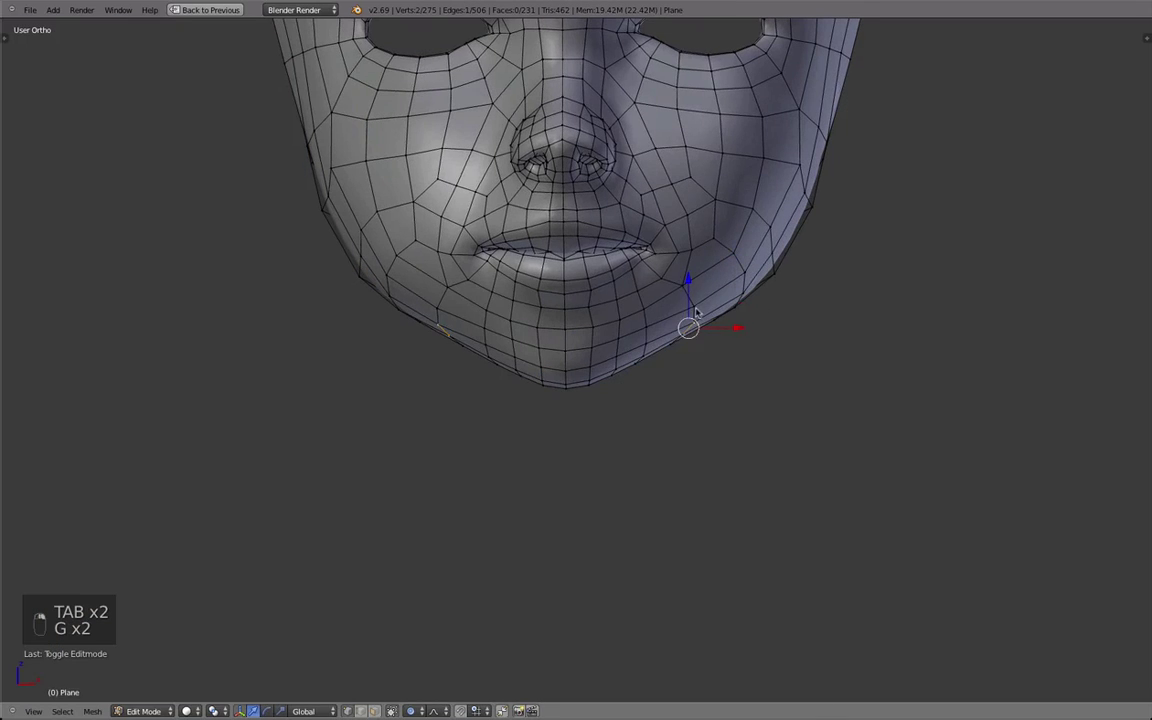
{"action": "key", "text": "g"}
{"action": "left_click_drag", "start_coordinate": [657, 218], "coordinate": [773, 286]}
{"action": "key", "text": "g"}
{"action": "key", "text": "g"}
{"action": "key", "text": "g"}
{"action": "key", "text": "g"}
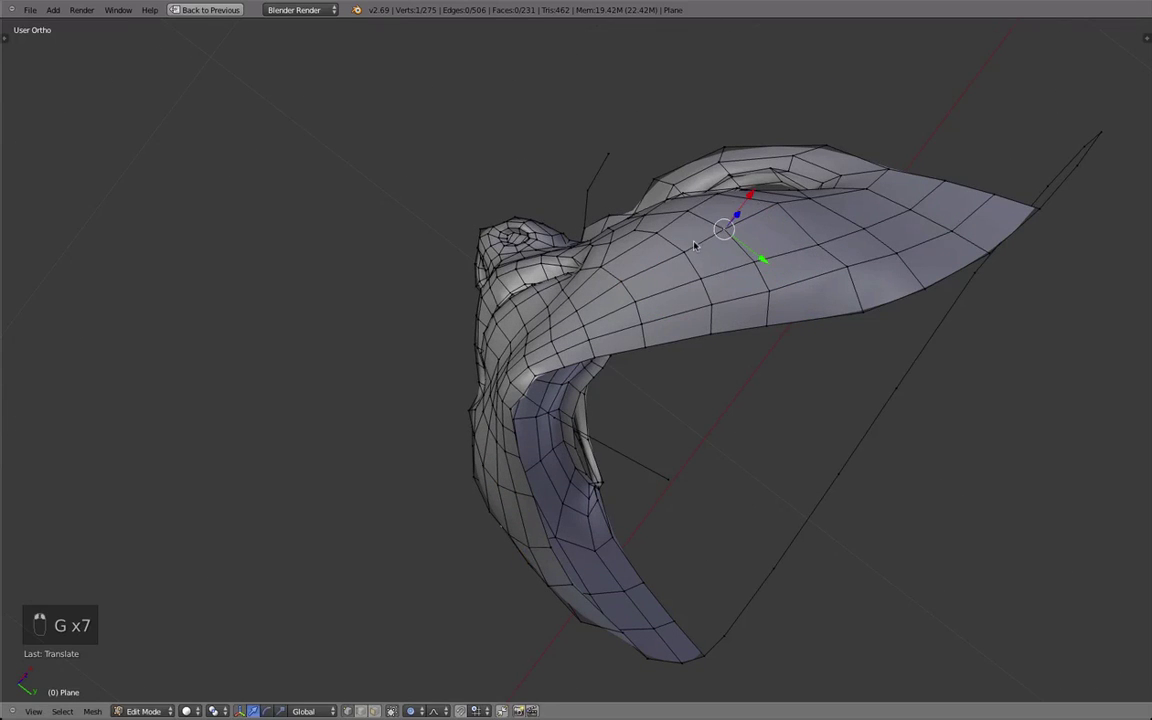
{"action": "key", "text": "g"}
Step: Check the jaw from below, slide the lower-cheek edge loop and reposition jaw rim vertices
{"action": "left_click_drag", "start_coordinate": [649, 418], "coordinate": [681, 350]}
{"action": "key", "text": "d"}
{"action": "left_click_drag", "start_coordinate": [681, 350], "coordinate": [657, 315]}
{"action": "left_click_drag", "start_coordinate": [657, 315], "coordinate": [706, 321]}
{"action": "key", "text": "d"}
{"action": "left_click_drag", "start_coordinate": [597, 474], "coordinate": [699, 474]}
{"action": "key", "text": "Tab"}
{"action": "key", "text": "Tab"}
{"action": "key", "text": "a"}
{"action": "key", "text": "a"}
{"action": "key", "text": "a"}
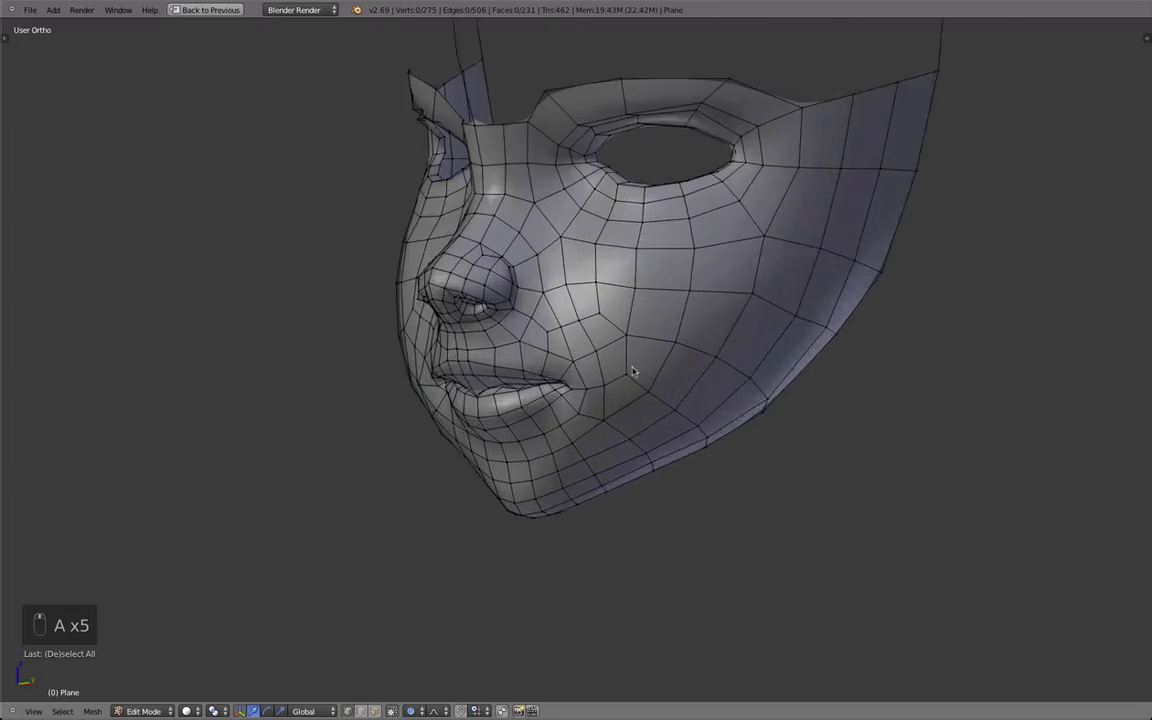
Step: Add an edge loop across the cheek region and re-enter edit mode
{"action": "key", "text": "a"}
{"action": "key", "text": "a"}
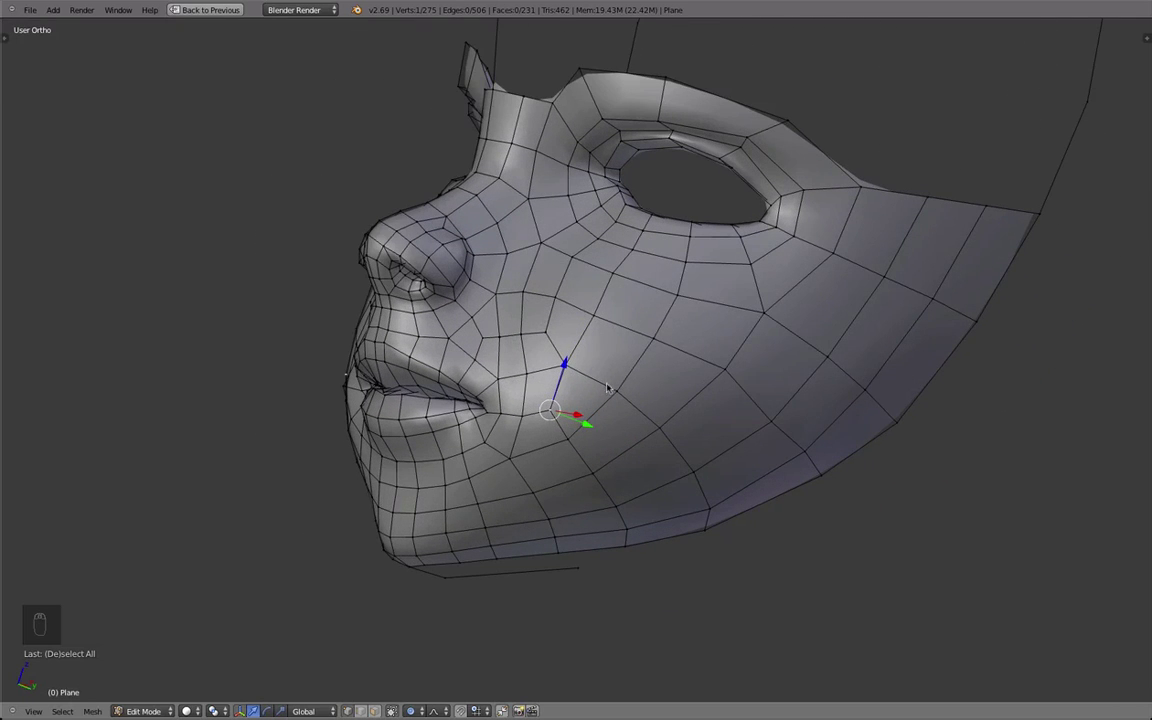
{"action": "key", "text": "a"}
{"action": "key", "text": "a"}
{"action": "key", "text": "a"}
{"action": "key", "text": "ctrl+r"}
{"action": "key", "text": "ctrl+r"}
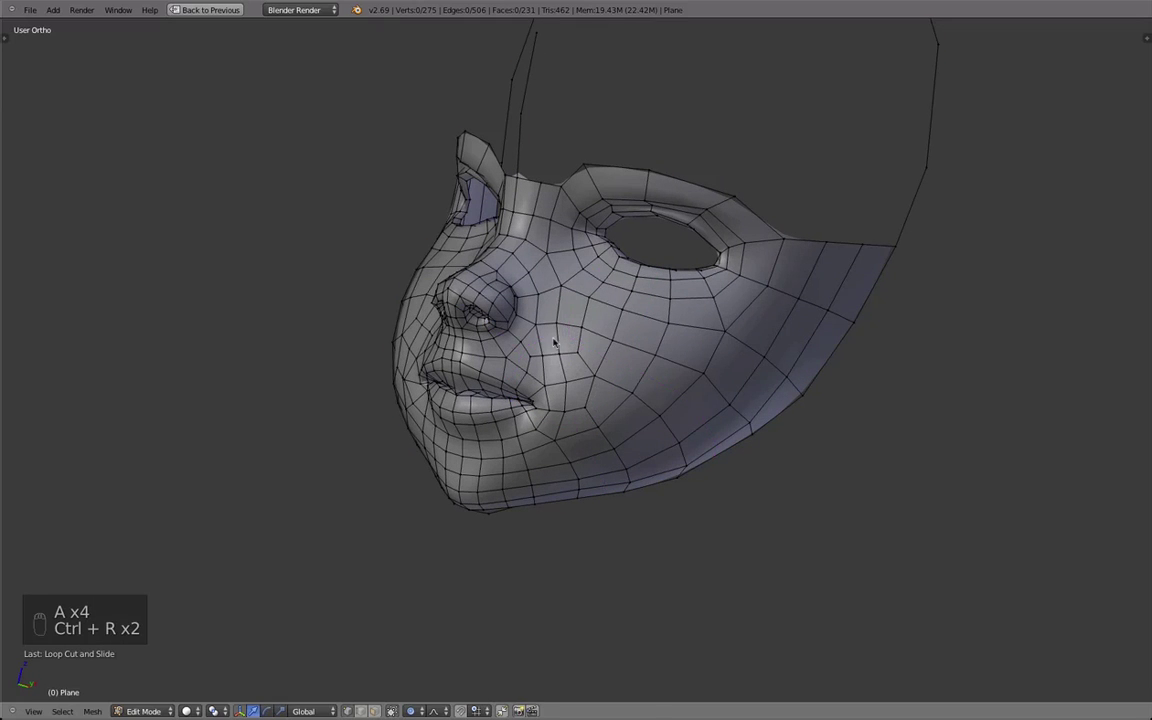
{"action": "key", "text": "Tab"}
{"action": "key", "text": "Tab"}
Step: Nudge vertices near the mouth corner into place with proportional editing and preview the result
{"action": "left_click_drag", "start_coordinate": [444, 388], "coordinate": [560, 408]}
{"action": "left_click_drag", "start_coordinate": [637, 425], "coordinate": [619, 441]}
{"action": "key", "text": "g"}
{"action": "key", "text": "g"}
{"action": "left_click", "coordinate": [619, 441]}
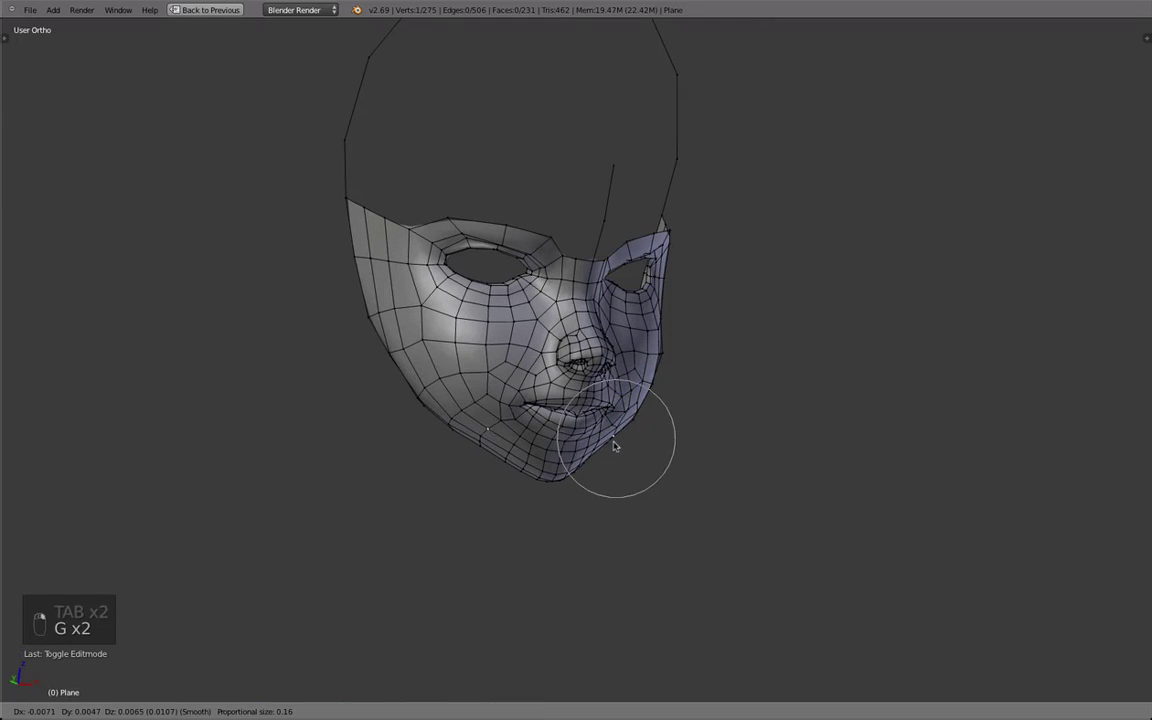
{"action": "key", "text": "Tab"}
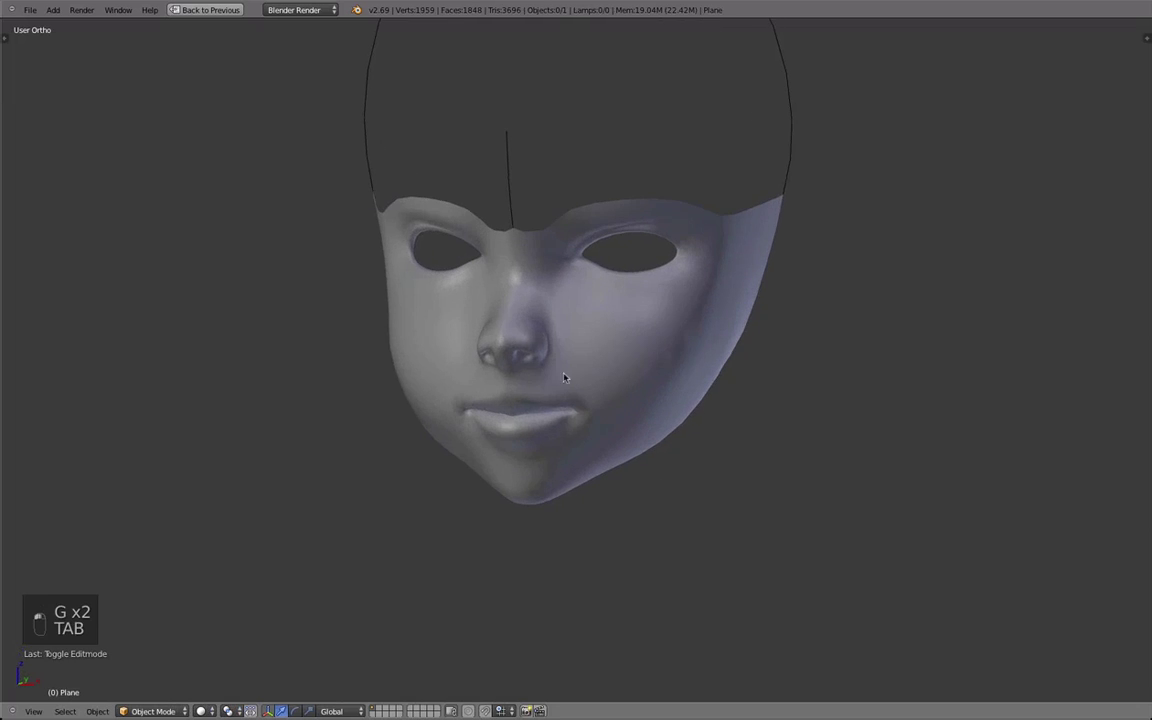
{"action": "key", "text": "z"}
{"action": "key", "text": "Tab"}
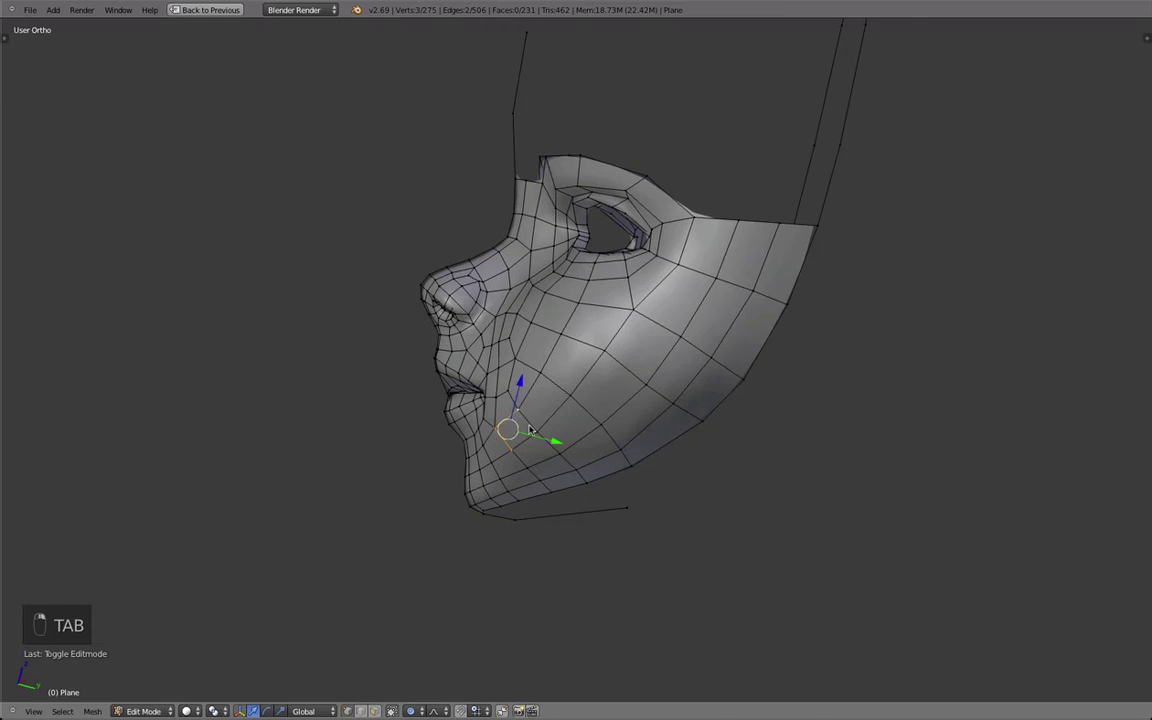
Step: Box-select the cheek faces below the eye, smooth their vertices, and preview the smoothed mask
{"action": "key", "text": "q"}
{"action": "key", "text": "a"}
{"action": "key", "text": "b"}
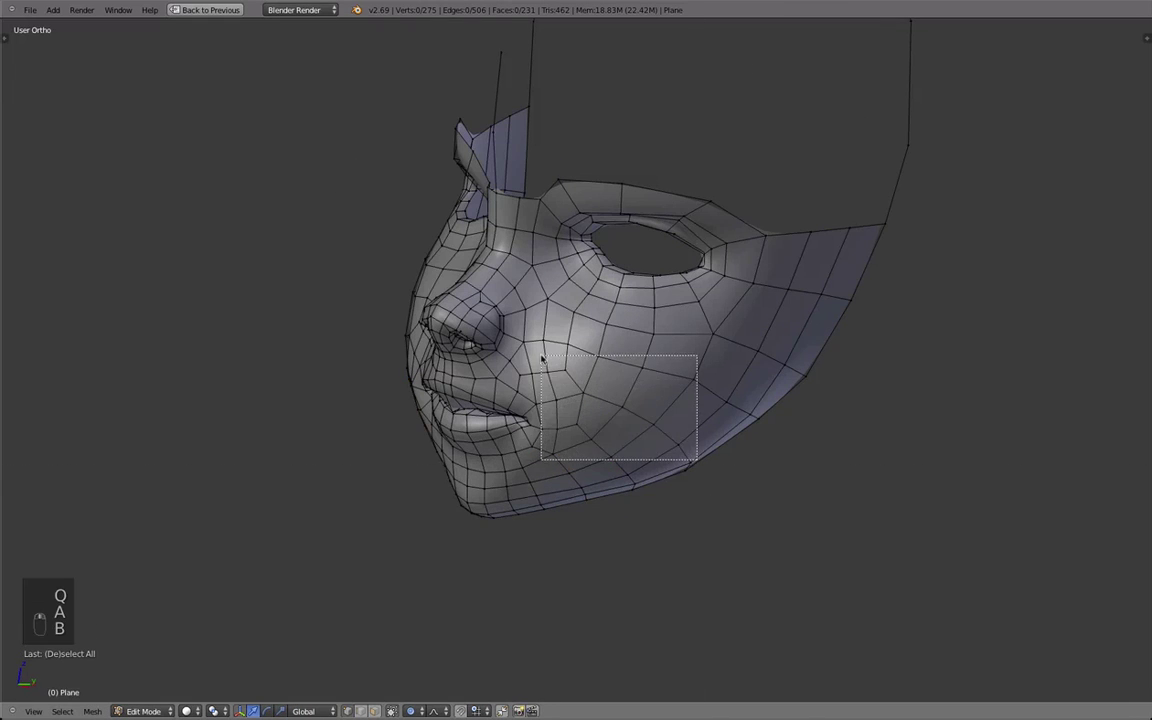
{"action": "key", "text": "q"}
{"action": "key", "text": "b"}
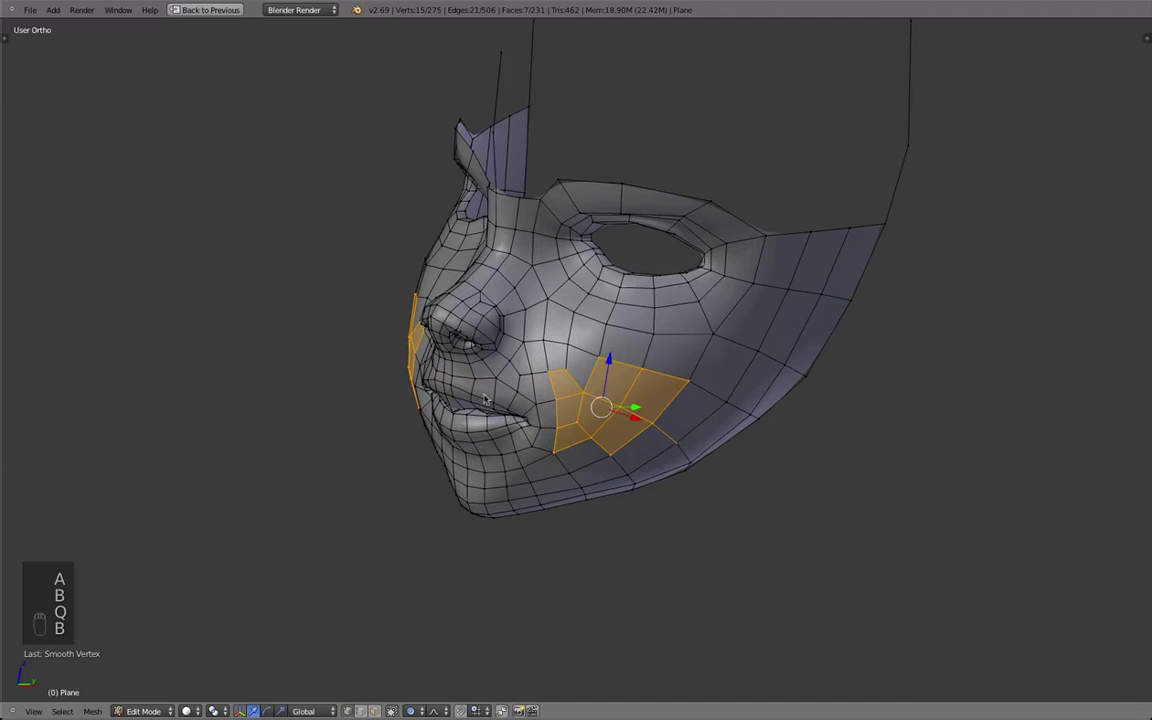
{"action": "left_click", "coordinate": [595, 419]}
{"action": "key", "text": "Tab"}
{"action": "key", "text": "Tab"}
{"action": "key", "text": "a"}
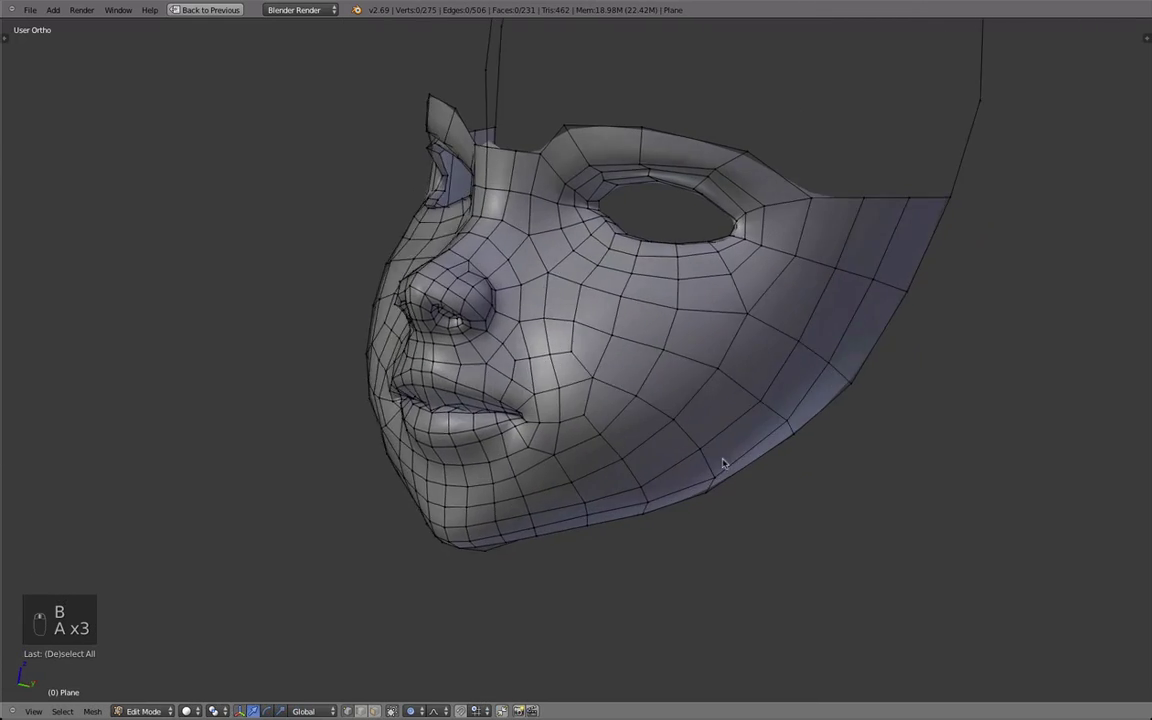
{"action": "key", "text": "Tab"}
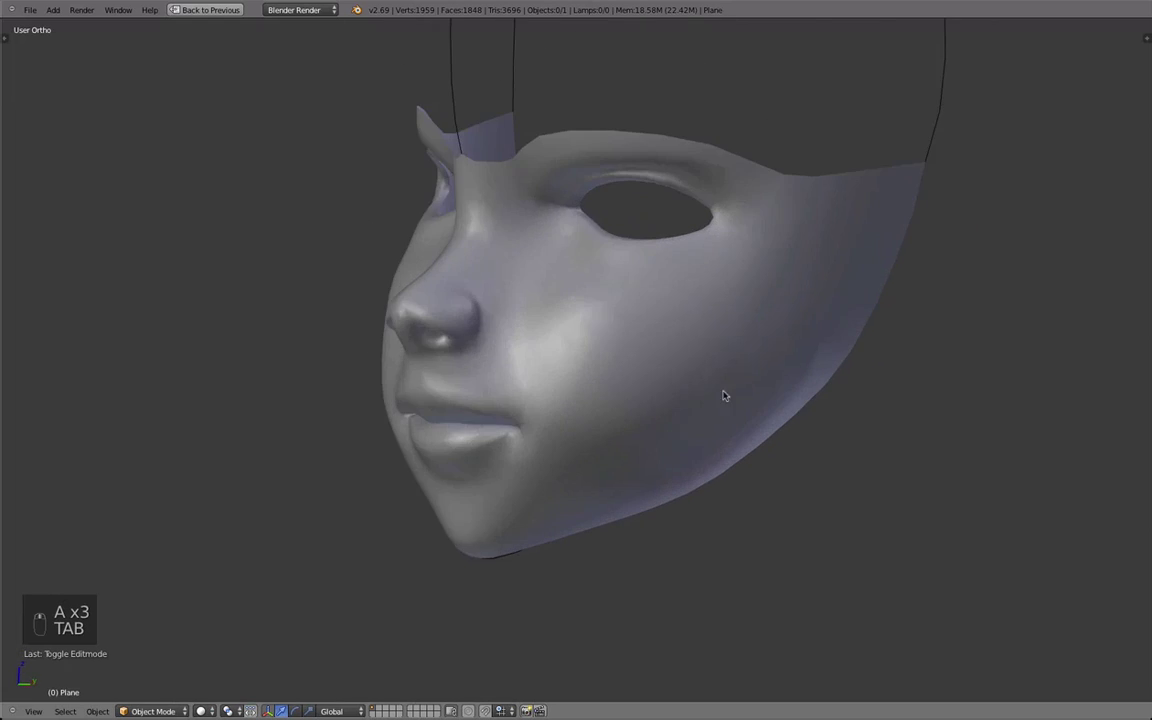
Step: Orbit around the mask adjusting stray cheek vertices against the side profile
{"action": "key", "text": "Tab"}
{"action": "key", "text": "Tab"}
{"action": "key", "text": "Tab"}
{"action": "left_click_drag", "start_coordinate": [740, 427], "coordinate": [792, 488]}
{"action": "key", "text": "g"}
{"action": "left_click_drag", "start_coordinate": [561, 470], "coordinate": [528, 317]}
{"action": "key", "text": "g"}
{"action": "key", "text": "Tab"}
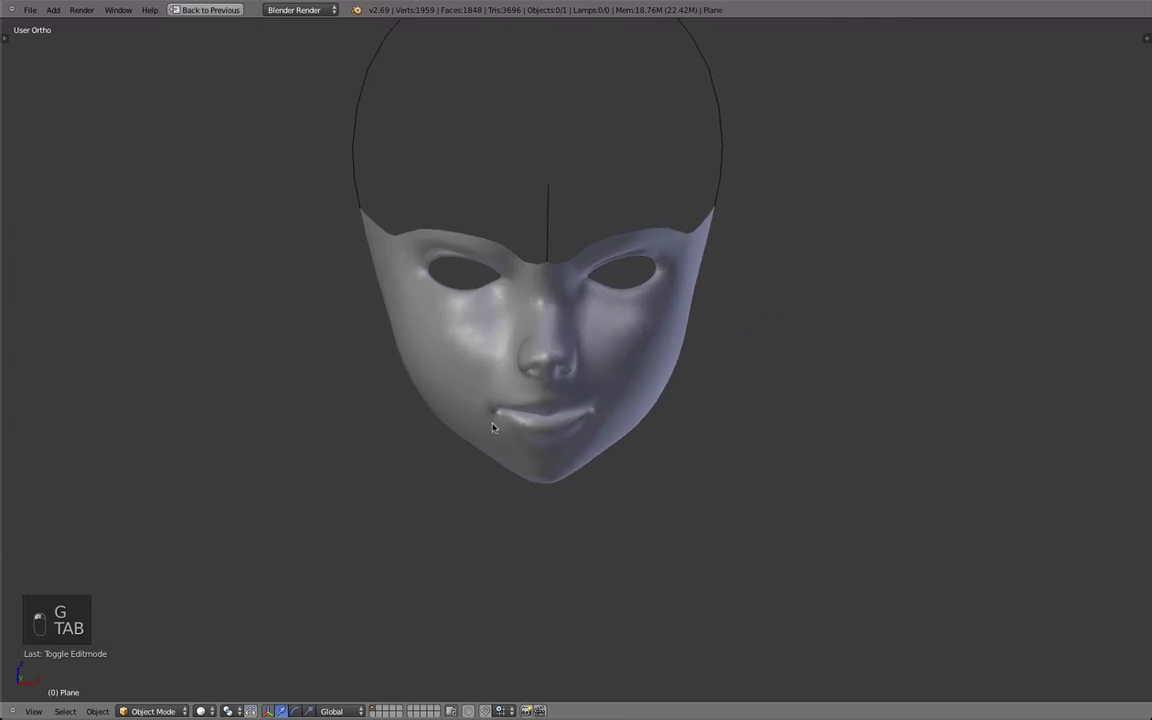
{"action": "left_click_drag", "start_coordinate": [546, 412], "coordinate": [503, 399]}
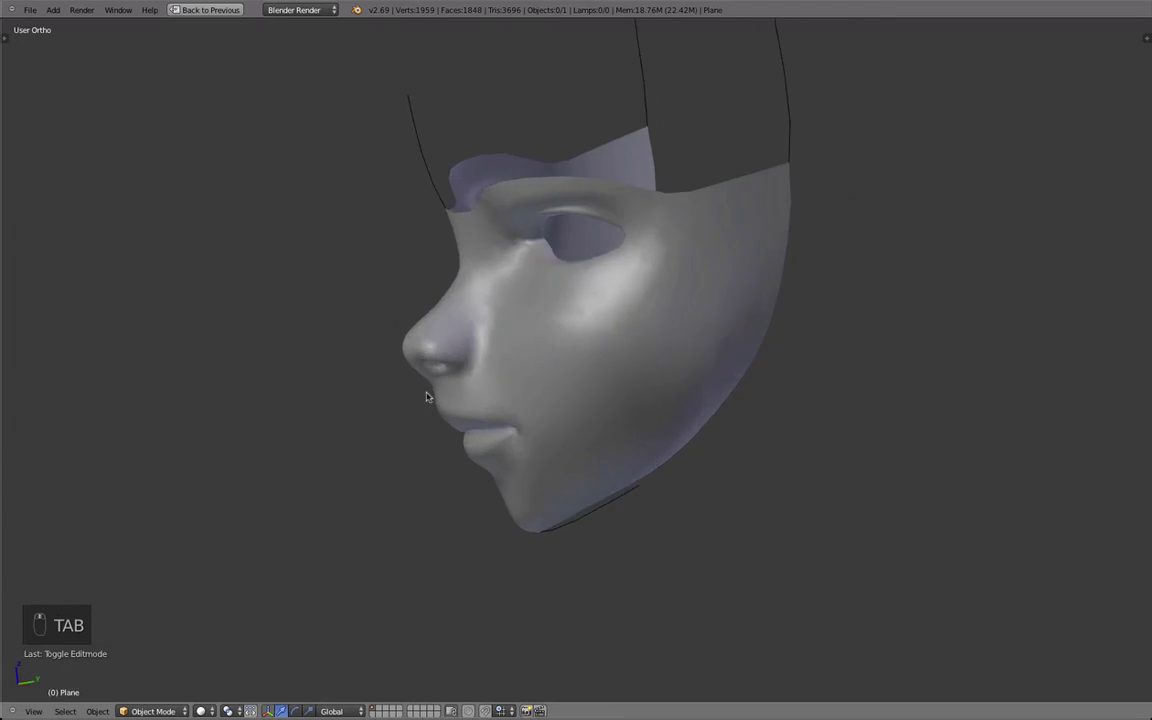
Step: From the side view, nudge the lip vertices with proportional grab and preview the smoothed result
{"action": "key", "text": "Tab"}
{"action": "key", "text": "g"}
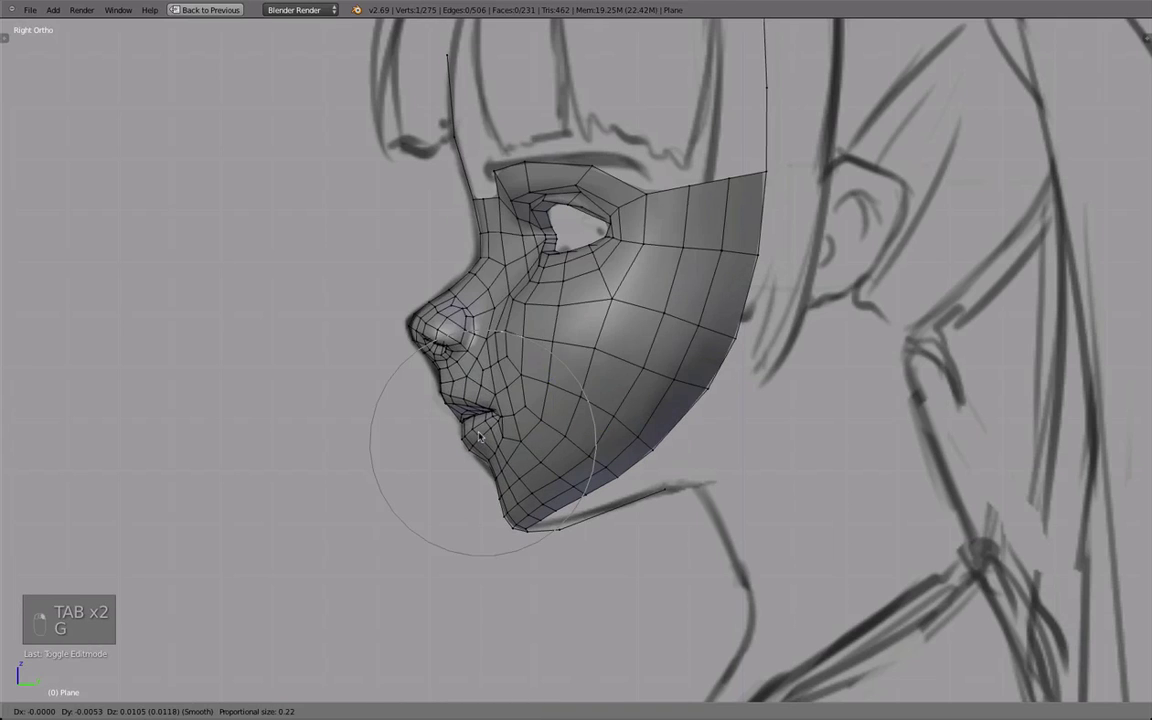
{"action": "key", "text": "g"}
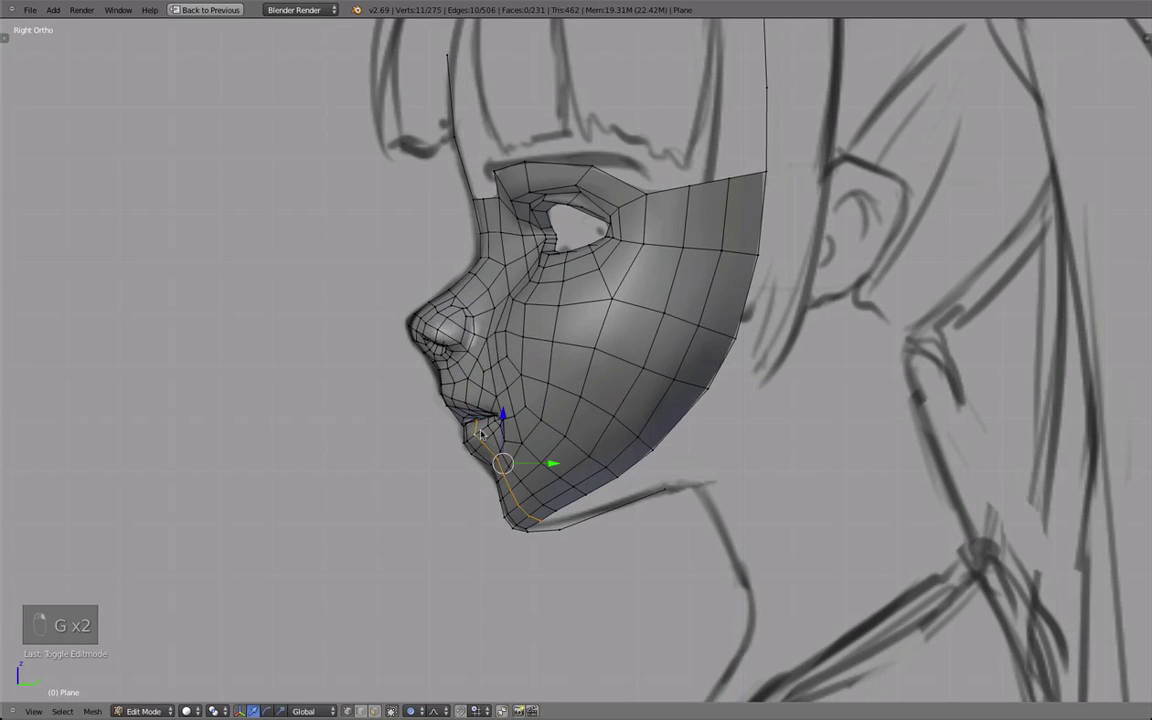
{"action": "key", "text": "g"}
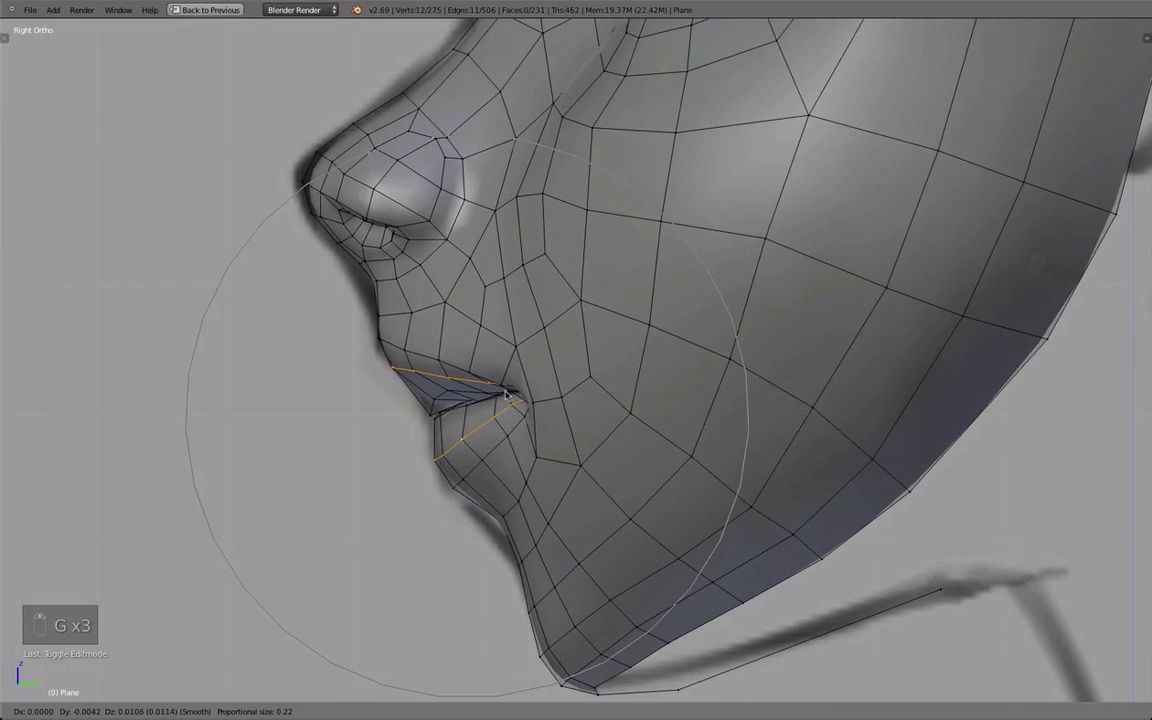
{"action": "key", "text": "Tab"}
{"action": "key", "text": "Tab"}
{"action": "key", "text": "g"}
{"action": "key", "text": "Tab"}
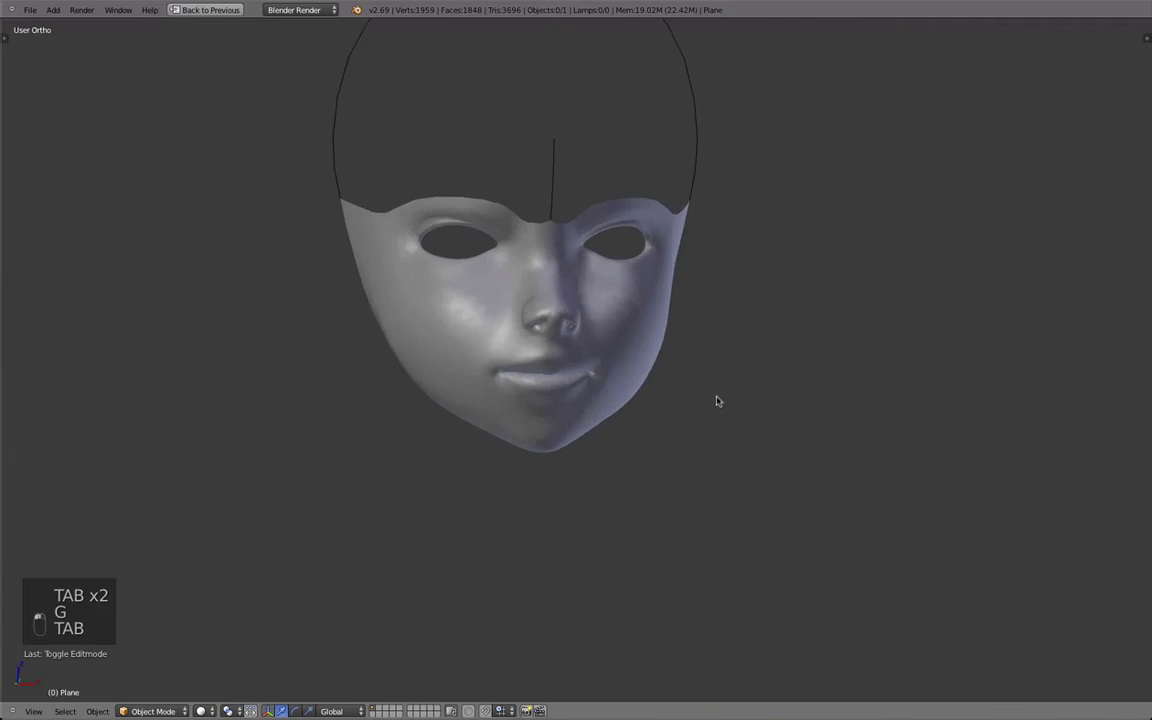
{"action": "key", "text": "Tab"}
Step: From the front view, pull the mouth-corner vertex outward to match the drawn mouth width
{"action": "key", "text": "Tab"}
{"action": "key", "text": "Tab"}
{"action": "key", "text": "g"}
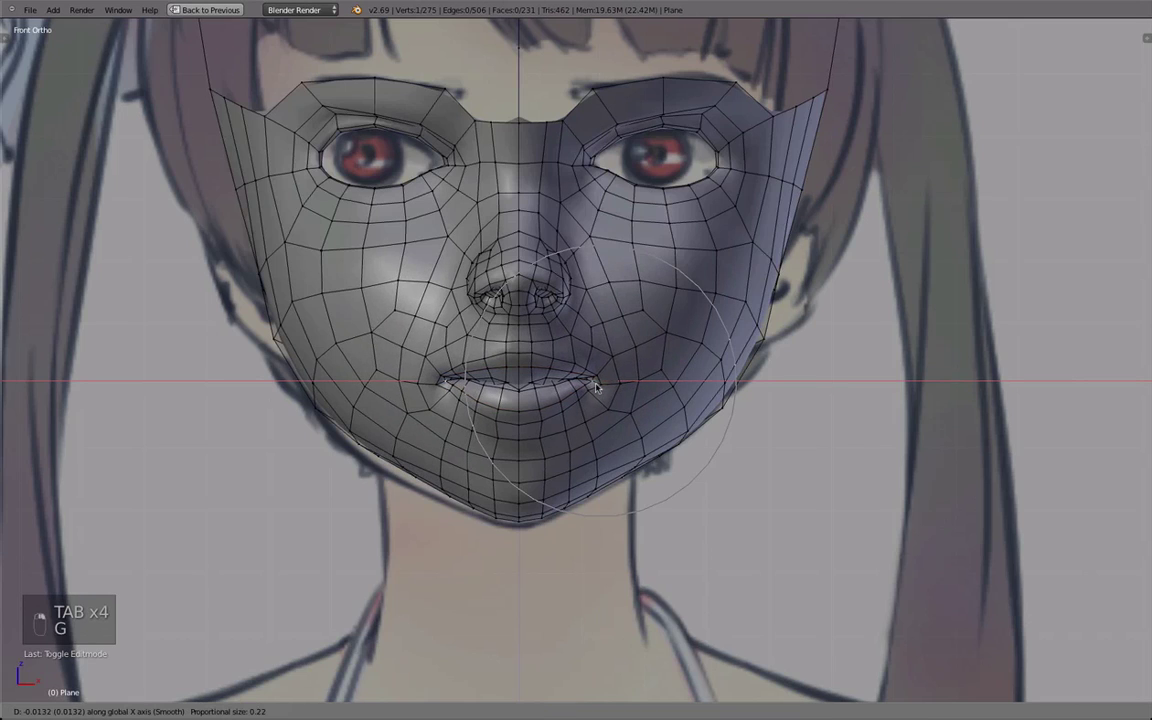
{"action": "key", "text": "Tab"}
{"action": "left_click_drag", "start_coordinate": [464, 392], "coordinate": [302, 396]}
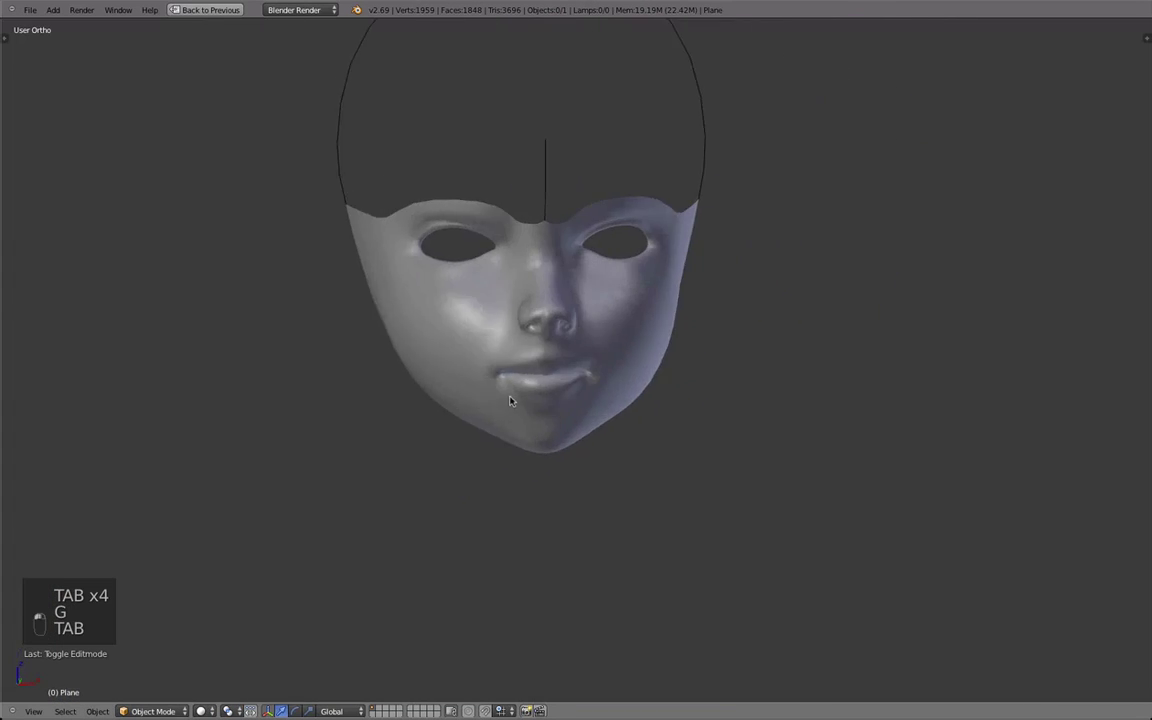
{"action": "key", "text": "Tab"}
{"action": "key", "text": "ctrl+e"}
{"action": "key", "text": "q"}
{"action": "key", "text": "Tab"}
{"action": "key", "text": "Tab"}
{"action": "key", "text": "g"}
{"action": "key", "text": "Tab"}
{"action": "key", "text": "Tab"}
Step: Refine the lip loop with repeated small grabs, checking against the smoothed preview
{"action": "key", "text": "g"}
{"action": "key", "text": "g"}
{"action": "key", "text": "g"}
{"action": "key", "text": "g"}
{"action": "key", "text": "g"}
{"action": "key", "text": "Tab"}
{"action": "key", "text": "Tab"}
{"action": "key", "text": "a"}
{"action": "key", "text": "b"}
{"action": "key", "text": "q"}
{"action": "key", "text": "a"}
{"action": "left_click_drag", "start_coordinate": [601, 363], "coordinate": [590, 542]}
{"action": "key", "text": "g"}
{"action": "key", "text": "Tab"}
{"action": "key", "text": "Tab"}
Step: Adjust the cheek vertices beside the mouth so the surface flows smoothly into the lips
{"action": "key", "text": "g"}
{"action": "key", "text": "g"}
{"action": "left_click", "coordinate": [718, 346]}
{"action": "key", "text": "Tab"}
{"action": "key", "text": "Tab"}
{"action": "key", "text": "g"}
{"action": "left_click_drag", "start_coordinate": [739, 344], "coordinate": [616, 378]}
{"action": "key", "text": "Tab"}
{"action": "key", "text": "Tab"}
{"action": "key", "text": "Tab"}
Step: Select side-rim vertices near the mouth, nudge them, and check the result from an angled view
{"action": "key", "text": "g"}
{"action": "left_click", "coordinate": [655, 395]}
{"action": "key", "text": "Tab"}
{"action": "key", "text": "Tab"}
{"action": "key", "text": "g"}
{"action": "key", "text": "Tab"}
{"action": "key", "text": "Tab"}
{"action": "key", "text": "g"}
{"action": "left_click_drag", "start_coordinate": [582, 396], "coordinate": [607, 353]}
Step: Nudge the top-edge vertices above the eyes downward toward the drawn brow line
{"action": "key", "text": "g"}
{"action": "key", "text": "g"}
{"action": "key", "text": "g"}
{"action": "key", "text": "g"}
{"action": "key", "text": "d"}
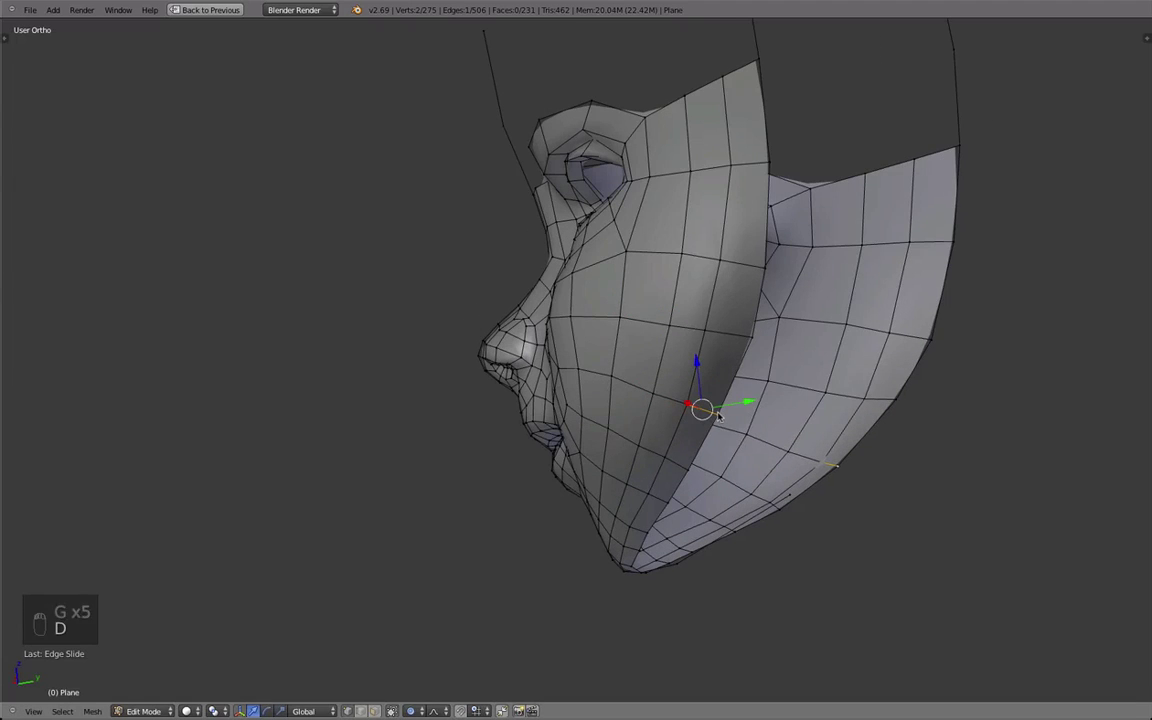
{"action": "key", "text": "Tab"}
{"action": "key", "text": "Tab"}
{"action": "key", "text": "Tab"}
{"action": "key", "text": "Tab"}
{"action": "key", "text": "a"}
{"action": "key", "text": "b"}
{"action": "key", "text": "q"}
{"action": "left_click_drag", "start_coordinate": [600, 339], "coordinate": [594, 324]}
{"action": "key", "text": "g"}
{"action": "left_click", "coordinate": [578, 304]}
{"action": "key", "text": "g"}
{"action": "key", "text": "Tab"}
Step: Select an upper-border vertex and slide it down, toggling the smoothed preview to check the brow rim
{"action": "right_click", "coordinate": [526, 359]}
{"action": "left_click_drag", "start_coordinate": [589, 407], "coordinate": [816, 405]}
{"action": "key", "text": "Tab"}
{"action": "key", "text": "g"}
{"action": "key", "text": "g"}
{"action": "key", "text": "Tab"}
{"action": "middle_click", "coordinate": [648, 391]}
{"action": "key", "text": "Tab"}
{"action": "key", "text": "a"}
{"action": "key", "text": "b"}
{"action": "key", "text": "q"}
{"action": "key", "text": "a"}
{"action": "key", "text": "b"}
{"action": "key", "text": "q"}
{"action": "key", "text": "Tab"}
{"action": "key", "text": "Tab"}
Step: Even out the brow rim with further small grabs so it follows the curve of the brows
{"action": "key", "text": "g"}
{"action": "key", "text": "g"}
{"action": "key", "text": "Tab"}
{"action": "key", "text": "Tab"}
{"action": "key", "text": "g"}
{"action": "key", "text": "g"}
{"action": "key", "text": "Tab"}
{"action": "key", "text": "a"}
{"action": "key", "text": "a"}
{"action": "key", "text": "Tab"}
{"action": "key", "text": "q"}
{"action": "key", "text": "Tab"}
{"action": "key", "text": "Tab"}
{"action": "key", "text": "g"}
Step: Select another brow-edge vertex and lower it, orbiting to keep the rim sitting on the forehead
{"action": "right_click", "coordinate": [475, 327]}
{"action": "key", "text": "g"}
{"action": "key", "text": "Tab"}
{"action": "key", "text": "Tab"}
{"action": "middle_click", "coordinate": [605, 317]}
{"action": "key", "text": "g"}
{"action": "key", "text": "g"}
{"action": "middle_click", "coordinate": [641, 334]}
{"action": "key", "text": "g"}
{"action": "key", "text": "g"}
{"action": "key", "text": "g"}
{"action": "key", "text": "Tab"}
{"action": "key", "text": "Tab"}
{"action": "key", "text": "q"}
{"action": "key", "text": "Tab"}
Step: Lower the mask's top border under the drawn fringe and view the smoothed mask over the front reference
{"action": "key", "text": "a"}
{"action": "key", "text": "a"}
{"action": "key", "text": "Tab"}
{"action": "key", "text": "Tab"}
{"action": "key", "text": "Tab"}
{"action": "middle_click", "coordinate": [596, 175]}
{"action": "key", "text": "d"}
{"action": "key", "text": "a"}
{"action": "middle_click", "coordinate": [699, 341]}
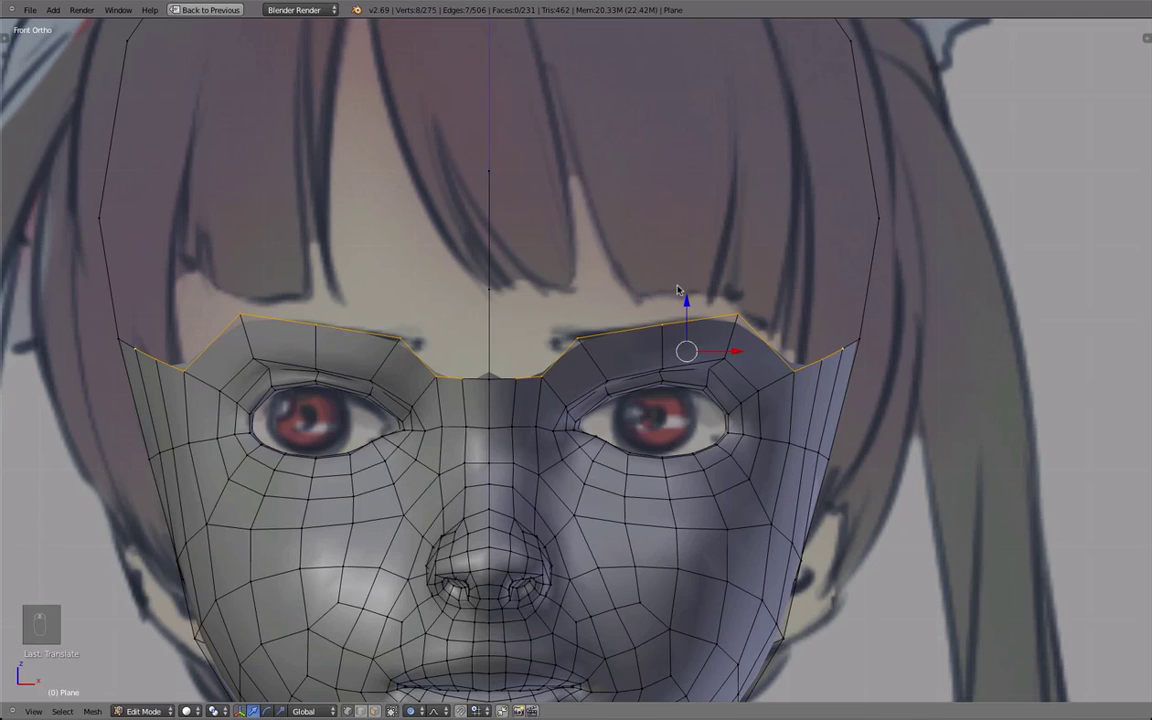
{"action": "left_click_drag", "start_coordinate": [729, 337], "coordinate": [700, 333]}
{"action": "key", "text": "a"}
{"action": "key", "text": "Tab"}
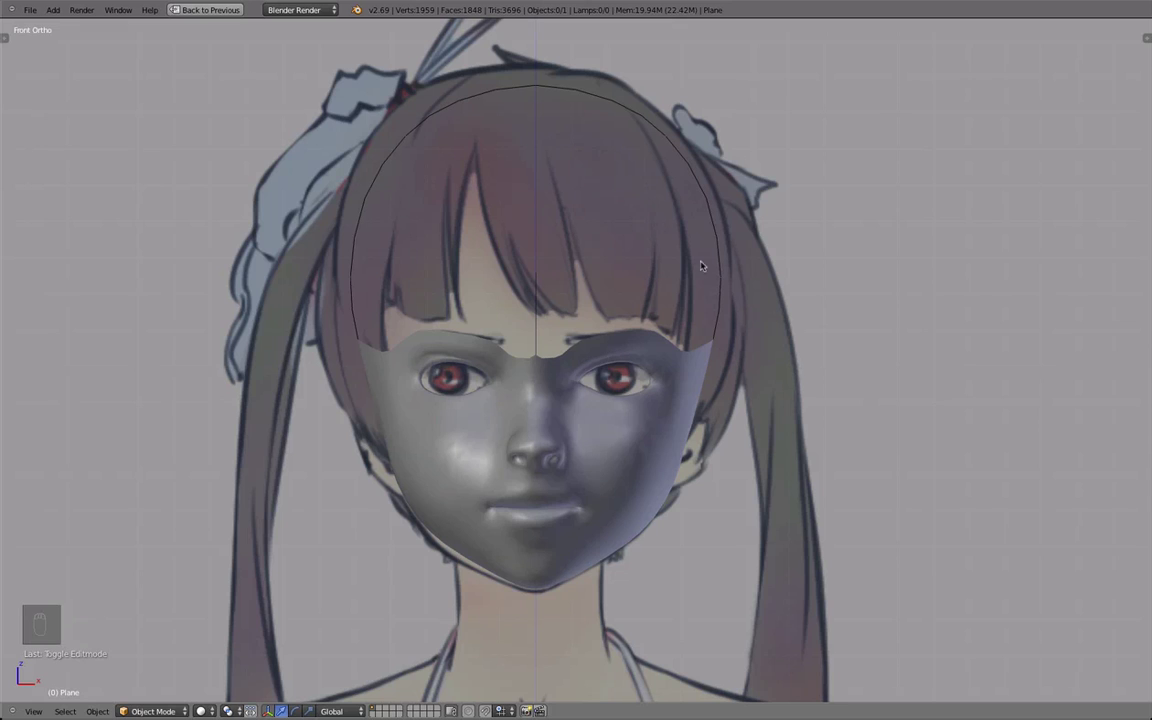
{"action": "middle_click", "coordinate": [784, 414]}
{"action": "middle_click", "coordinate": [790, 420]}
{"action": "middle_click", "coordinate": [781, 417]}
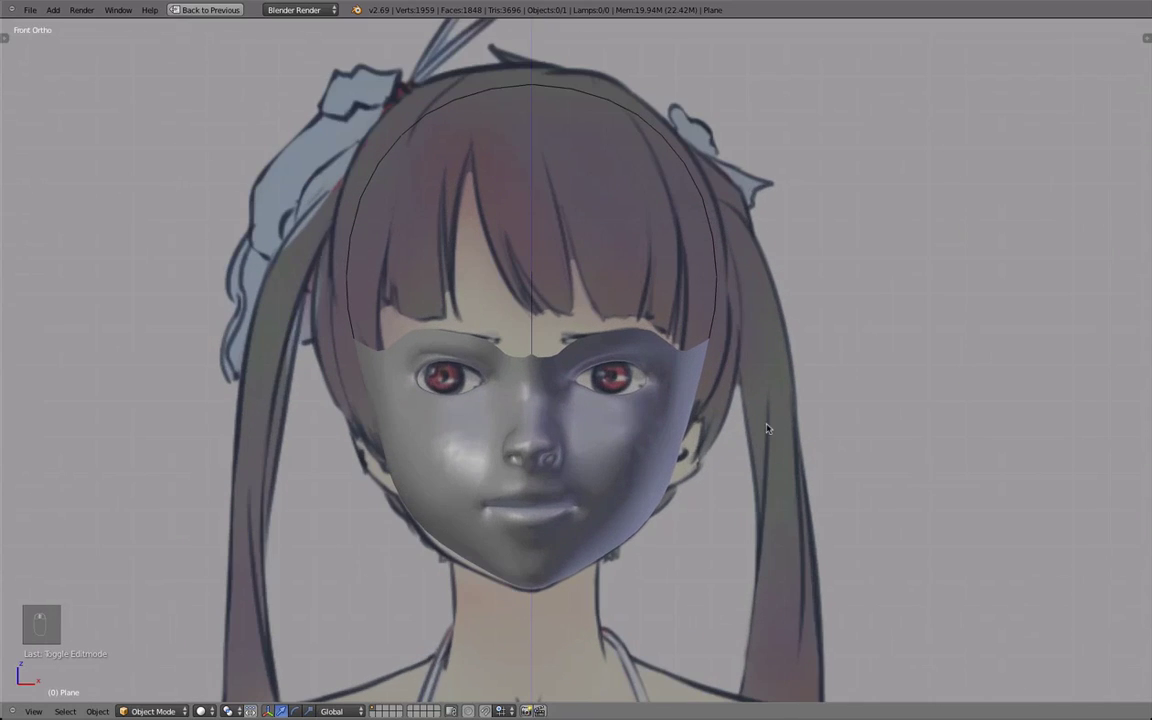